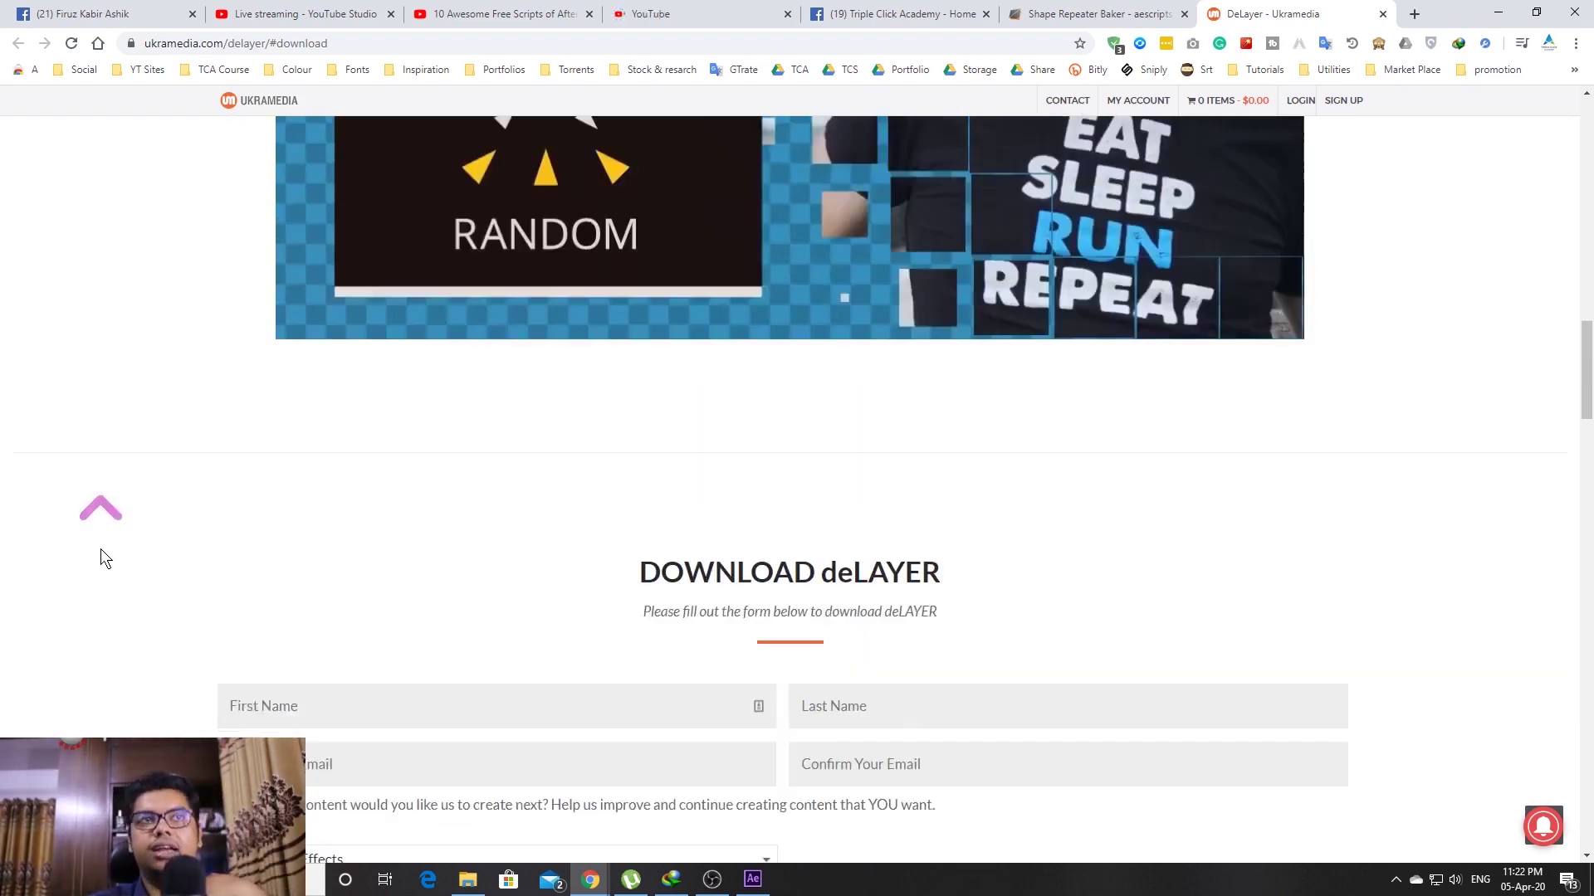
Switch Chrome to the Shape Repeater Baker product page on aescripts
left_click(1062, 8)
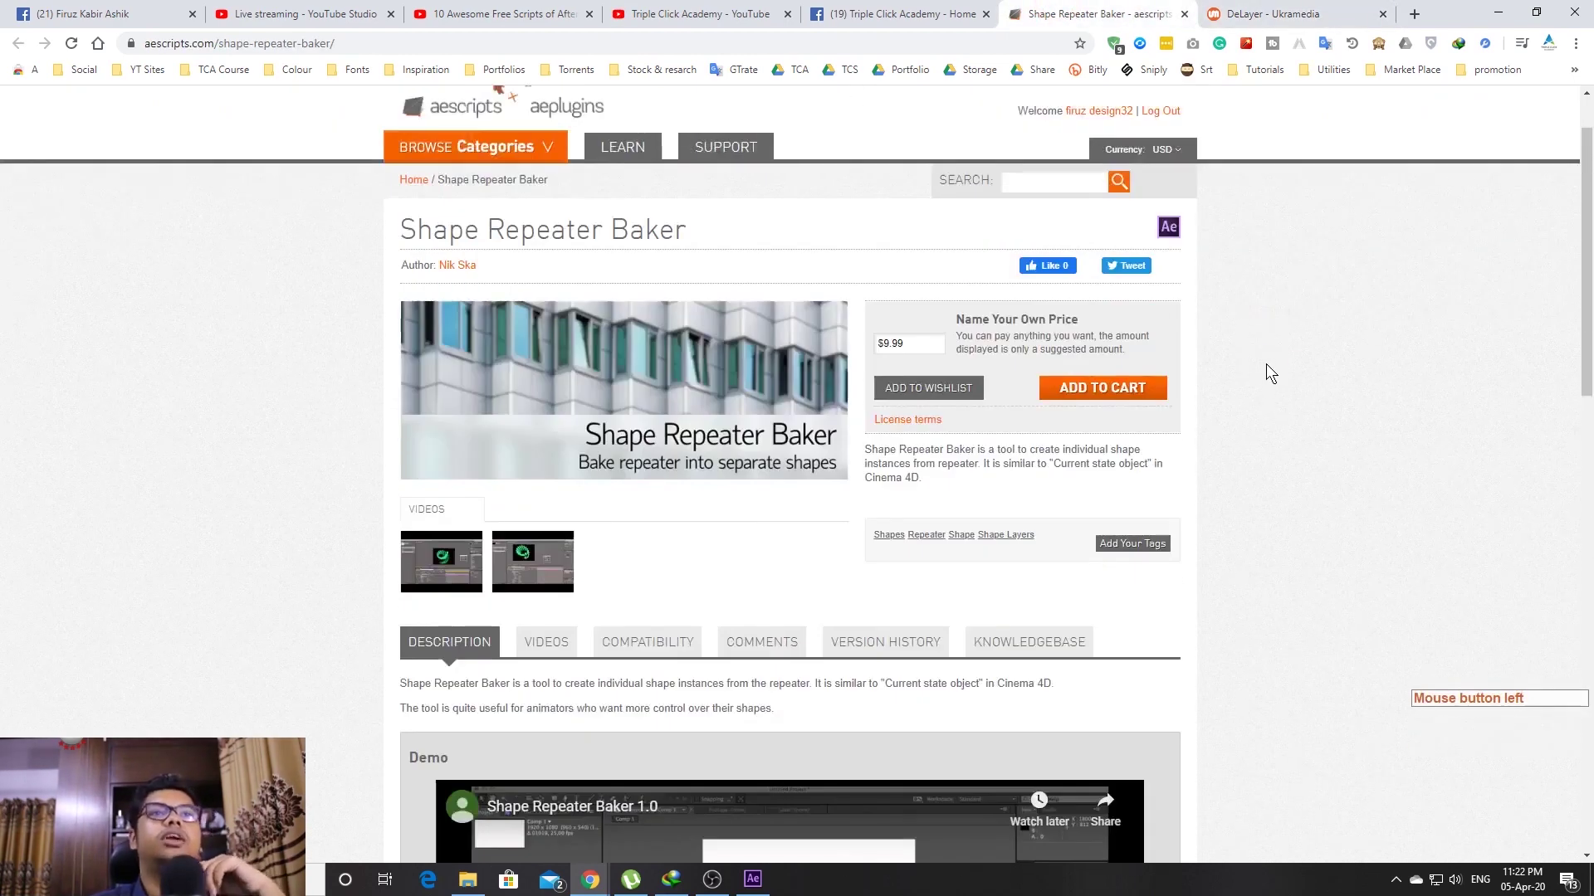
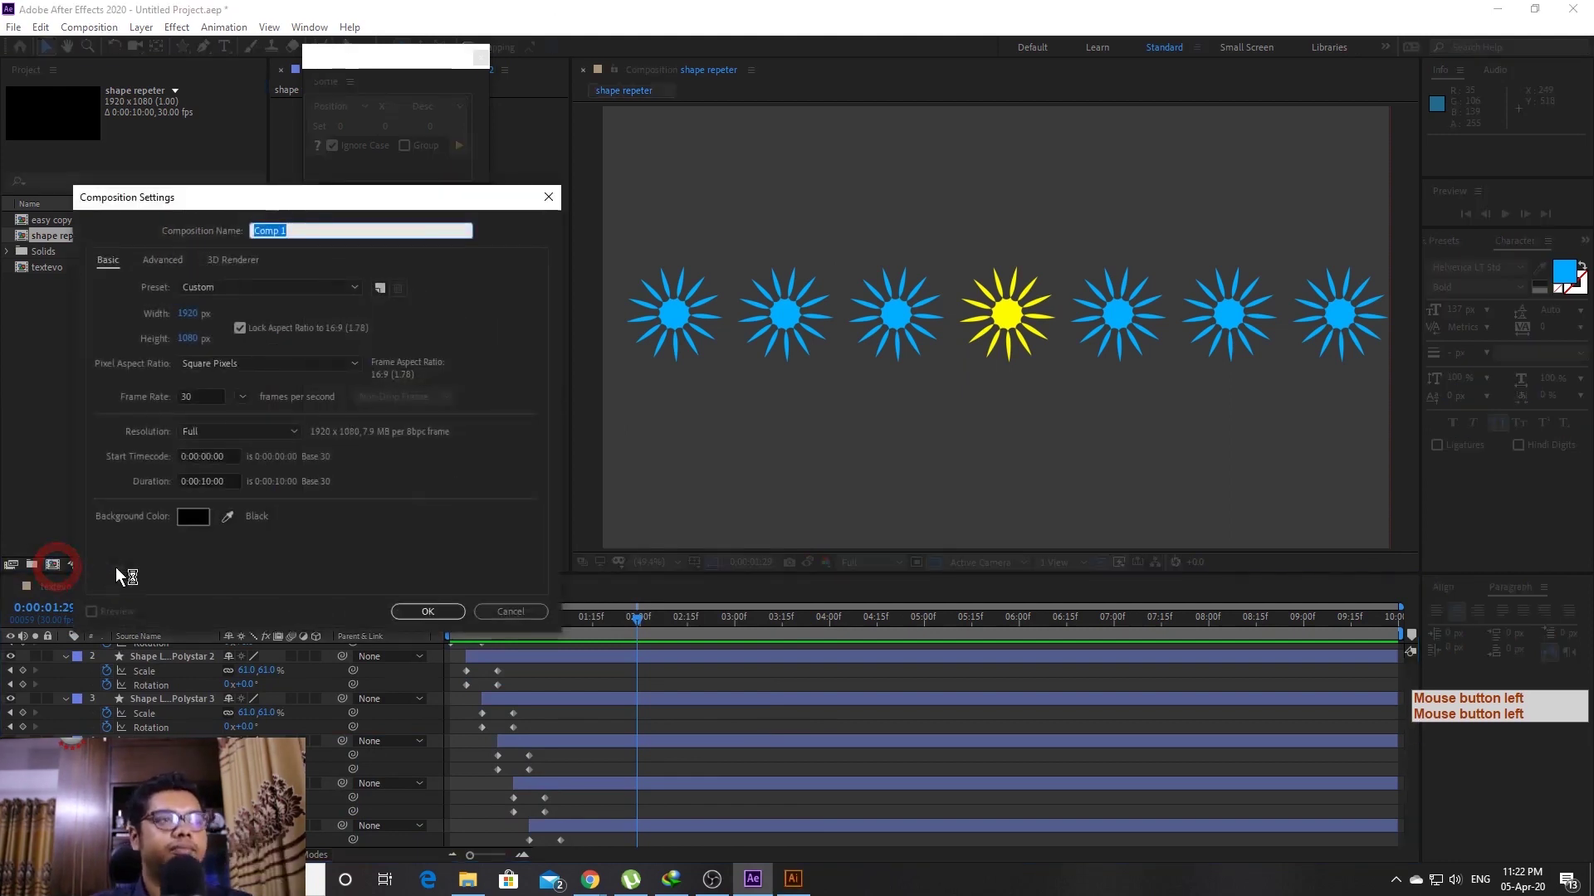
Create a new composition named delayer and focus its timeline
key("d")
left_click(286, 292)
left_click(287, 292)
key("Return")
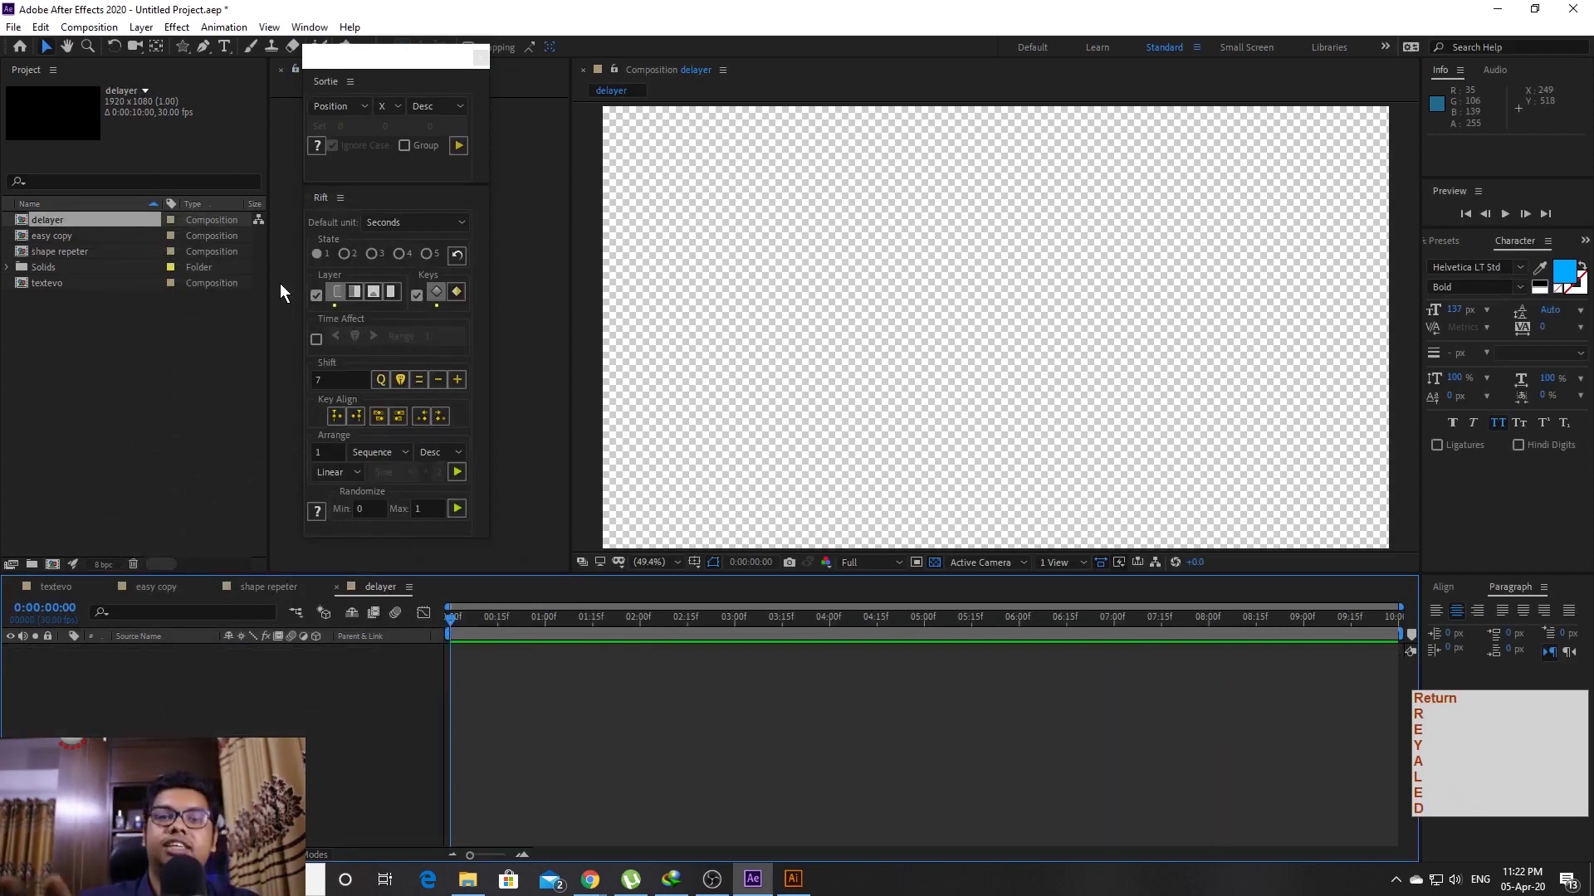
key("Num_Lock")
key("Return")
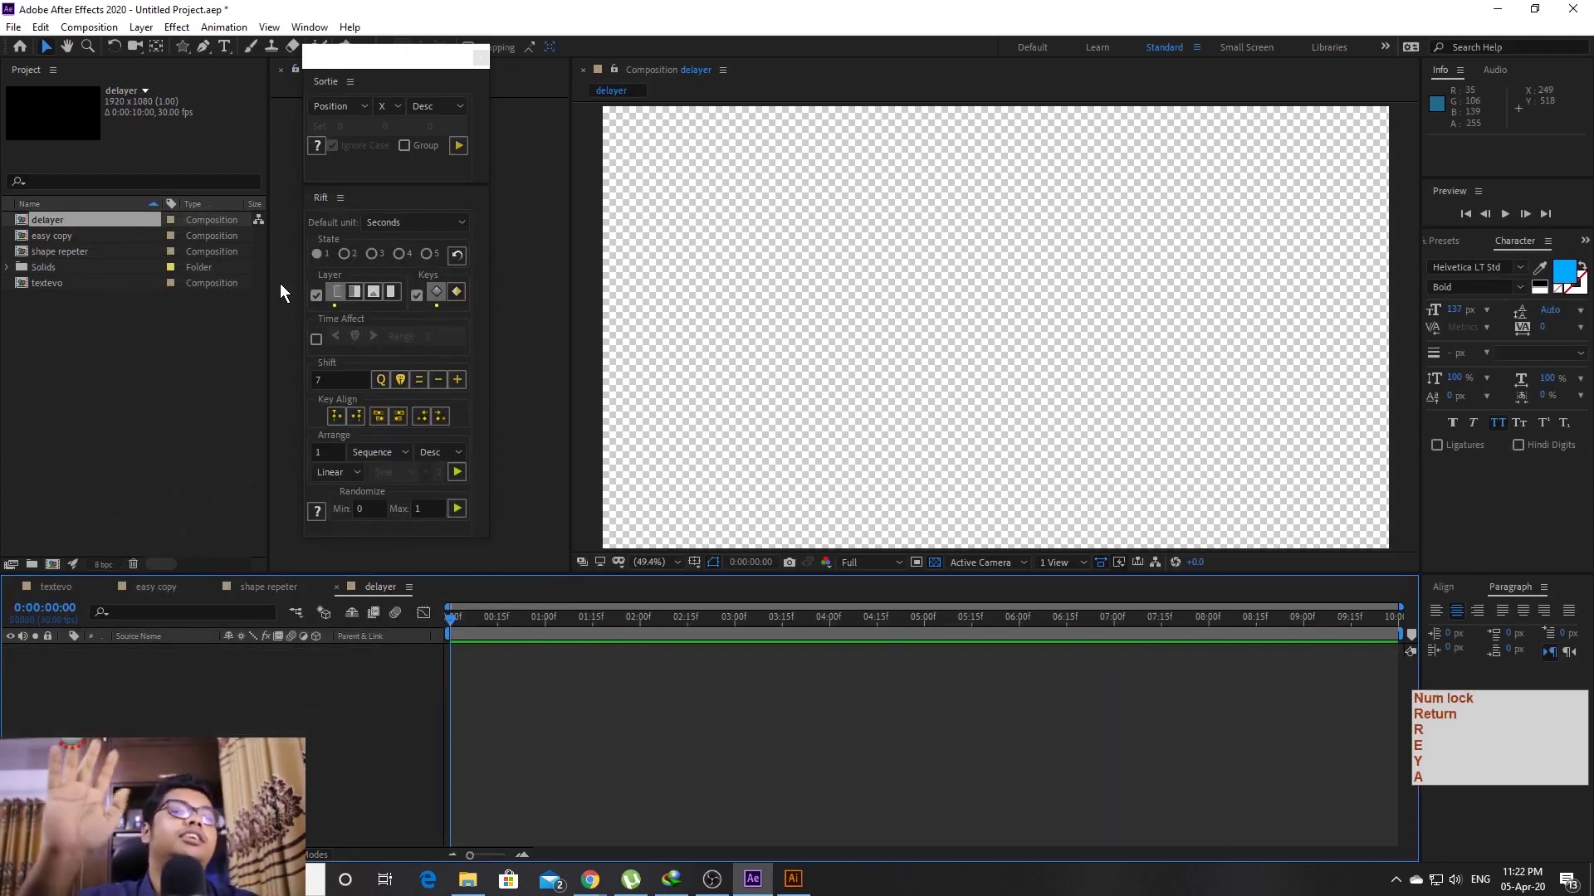
left_click(406, 598)
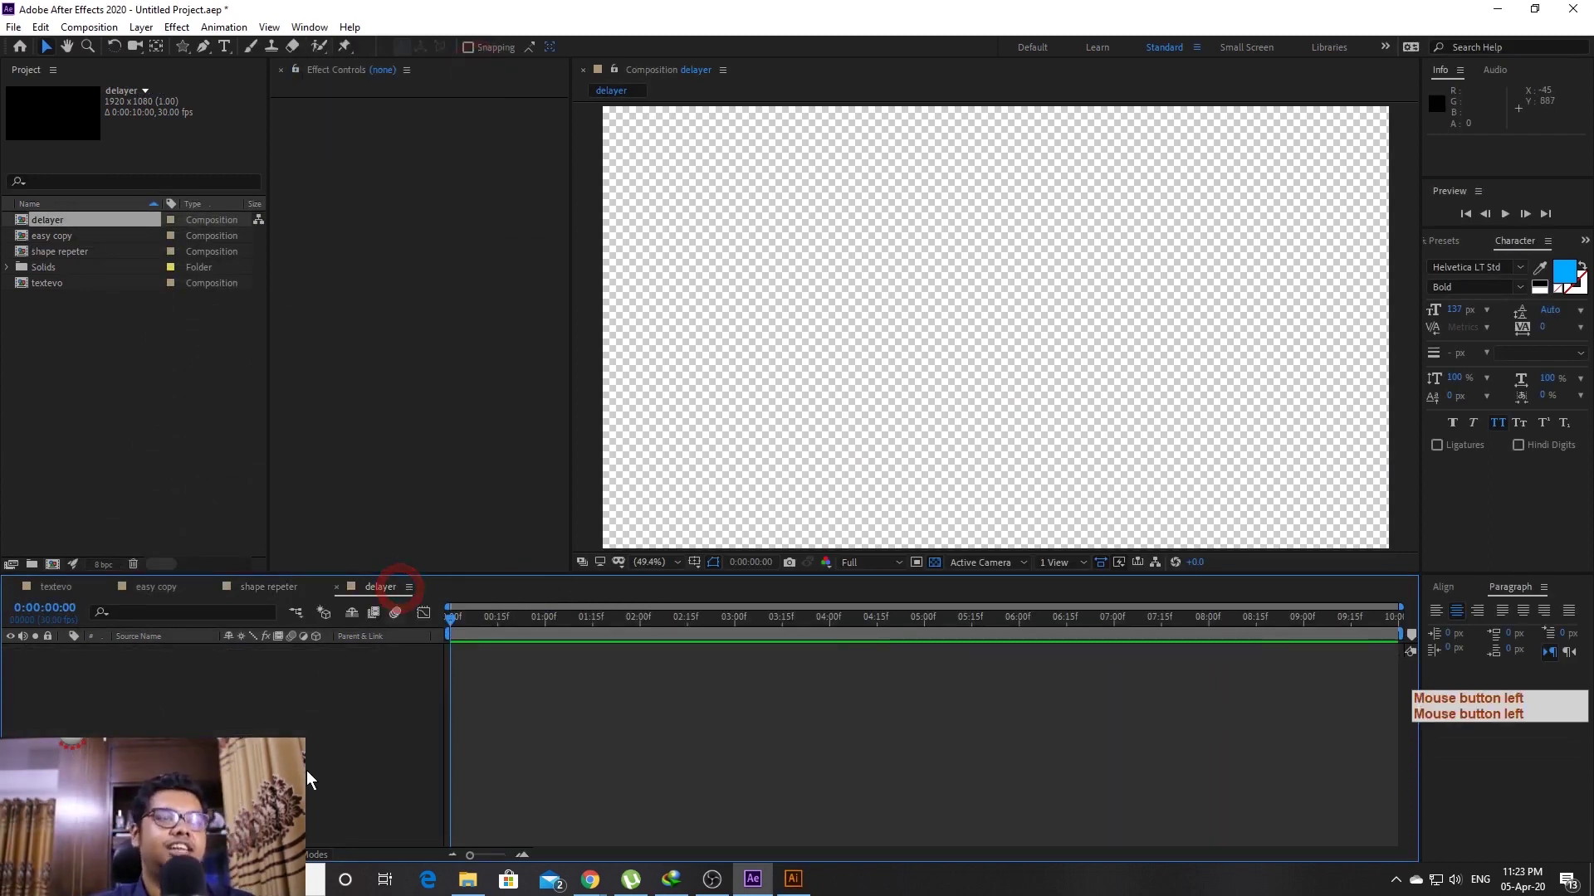
Add a full-frame dark gray solid, then start a second solid and pick a blue colour
key("ctrl+y")
key("ctrl+y")
key("Return")
left_click(313, 780)
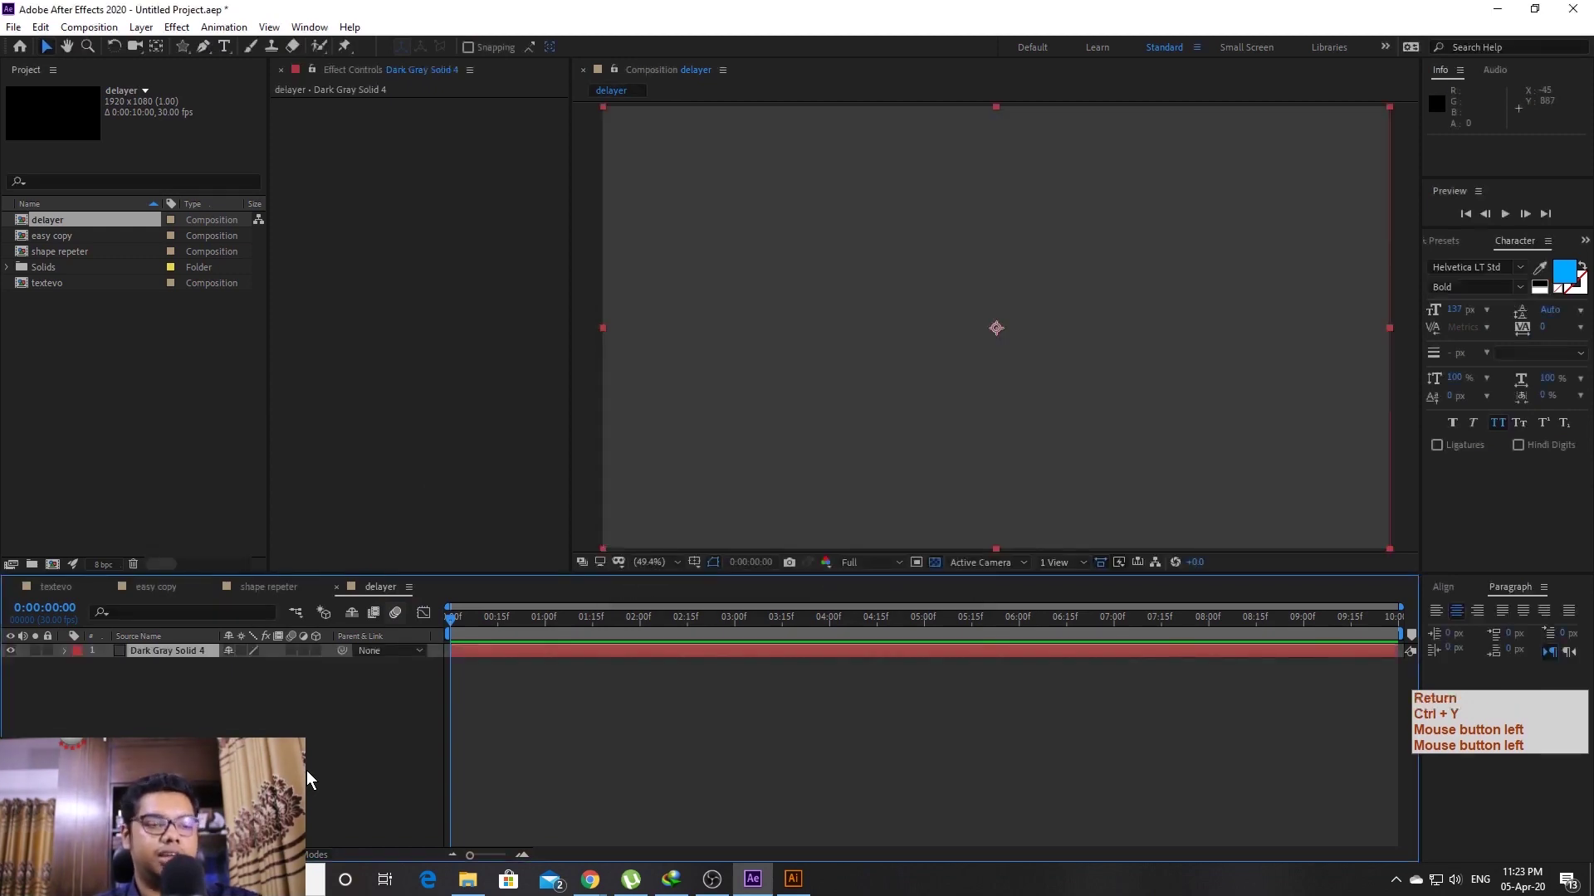
key("ctrl+y")
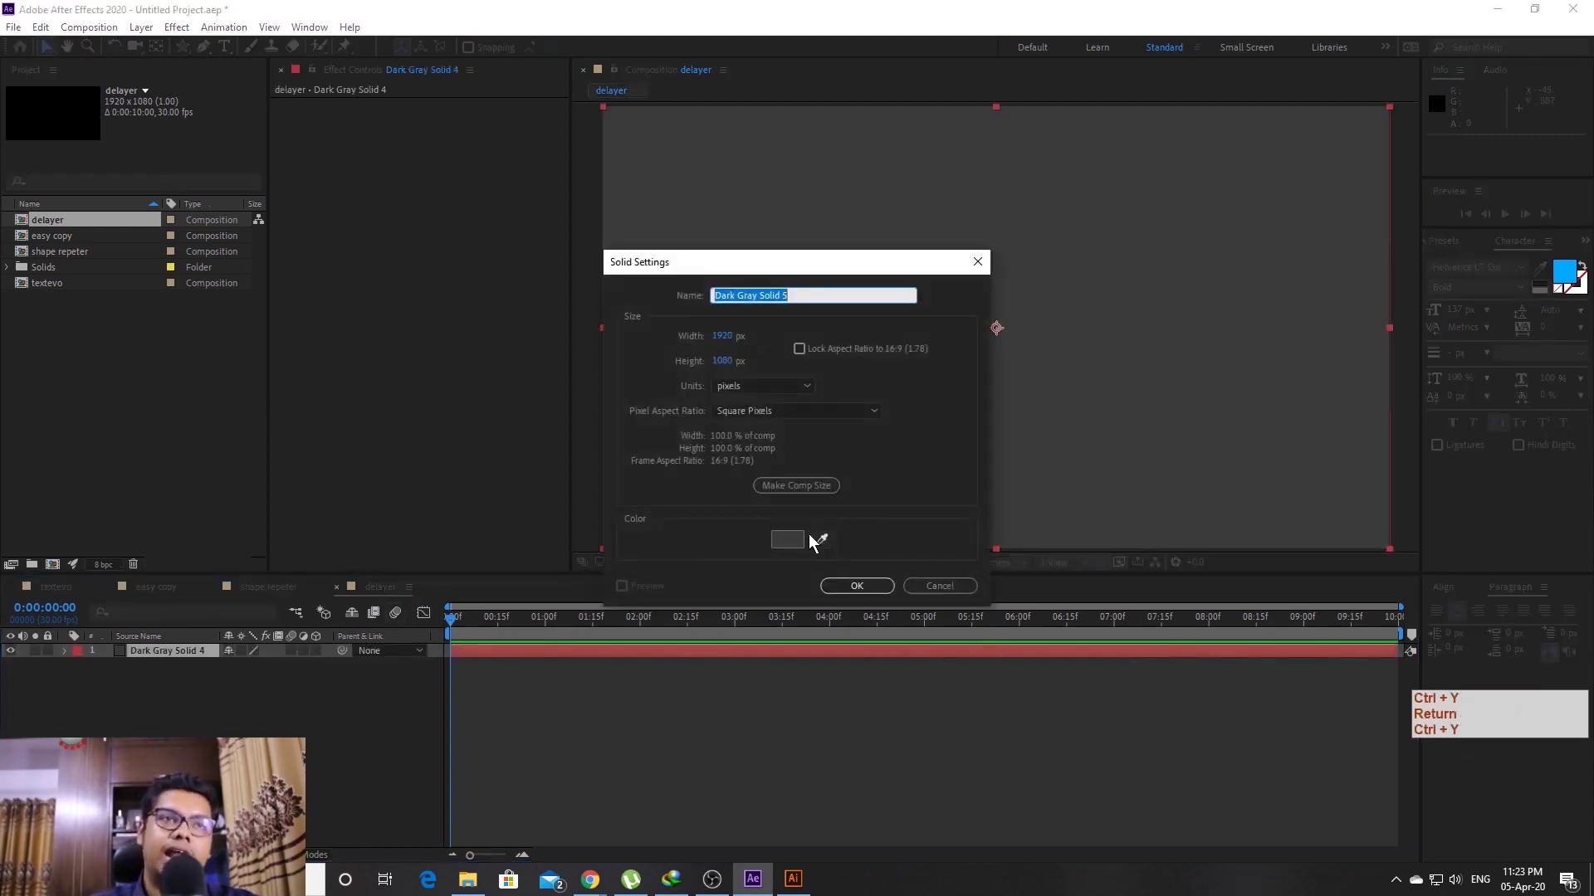
left_click(795, 546)
left_click(731, 658)
Confirm the blue solid, dismiss Illustrator's crash notice and start a new 1920×1080 web document
key("Return")
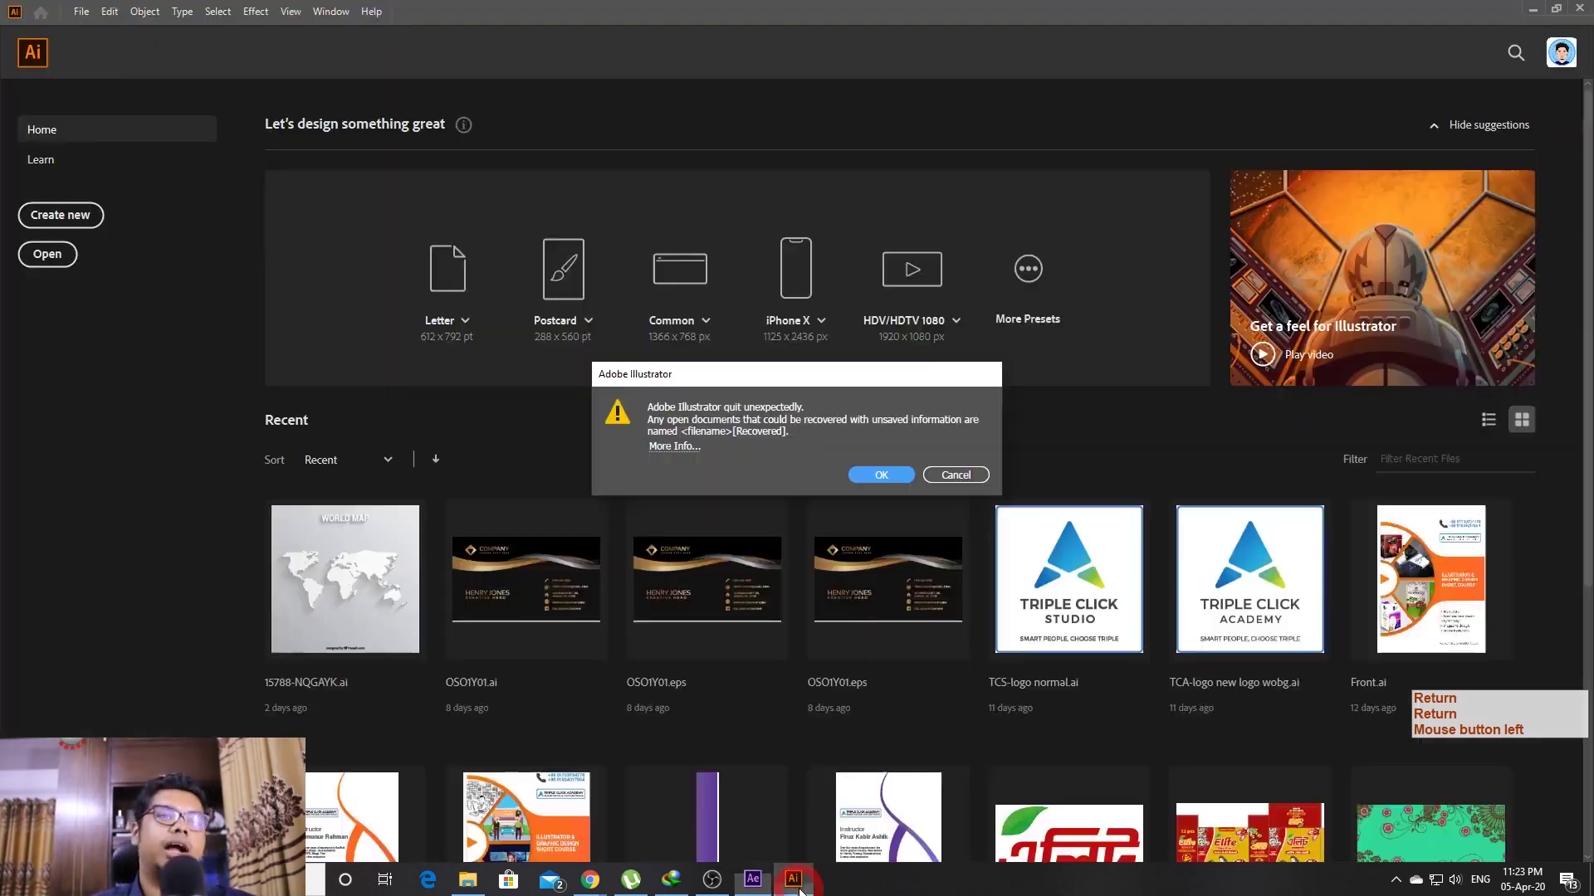
left_click(888, 479)
left_click(88, 219)
left_click(87, 219)
double_click(87, 223)
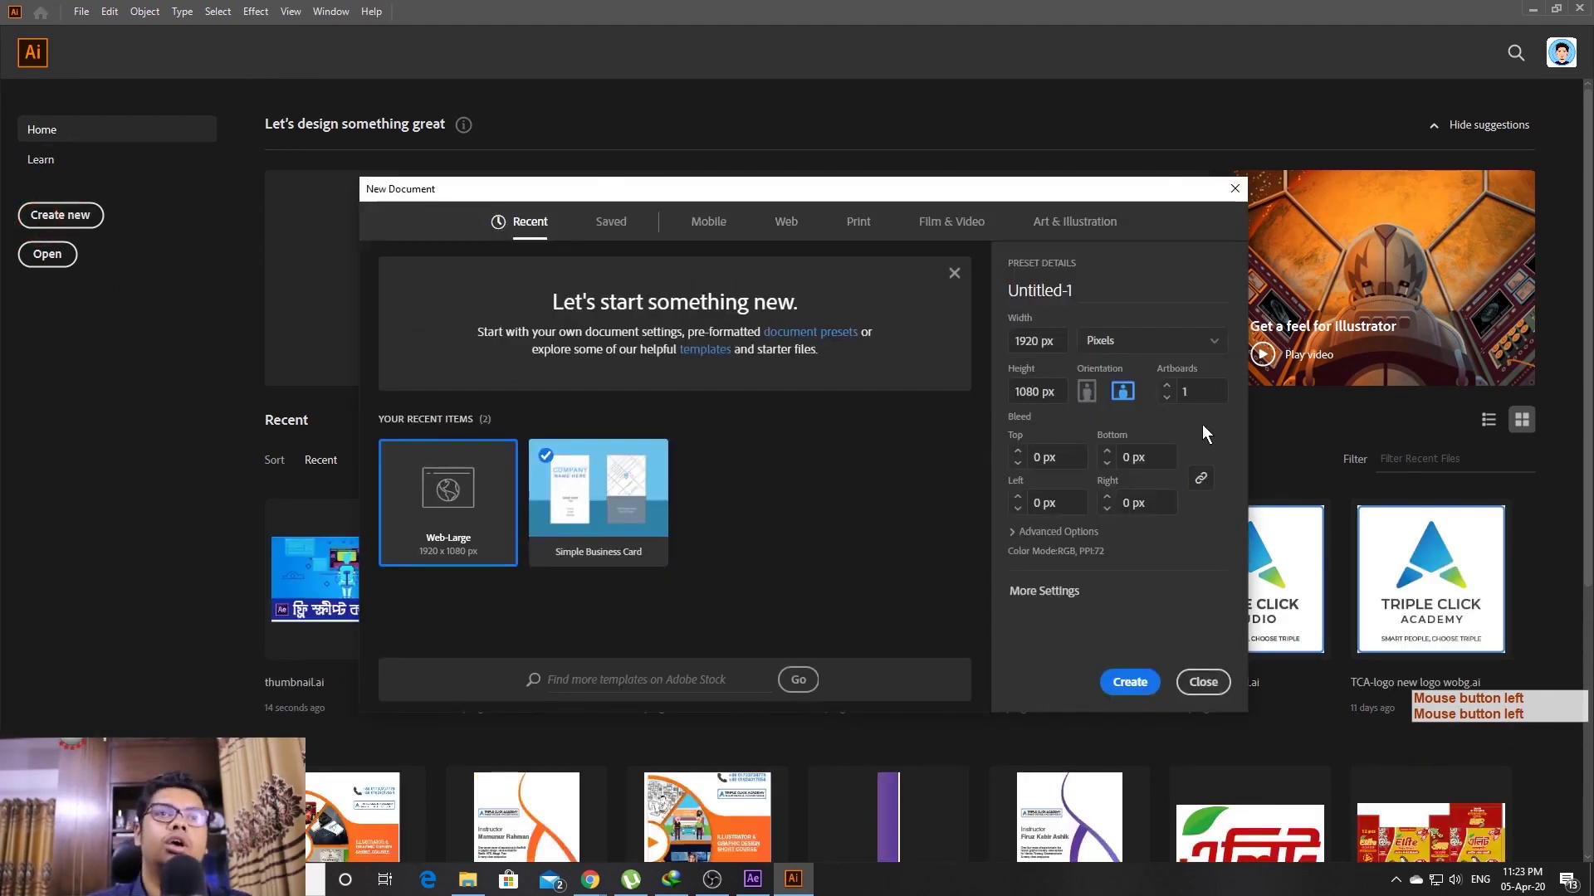
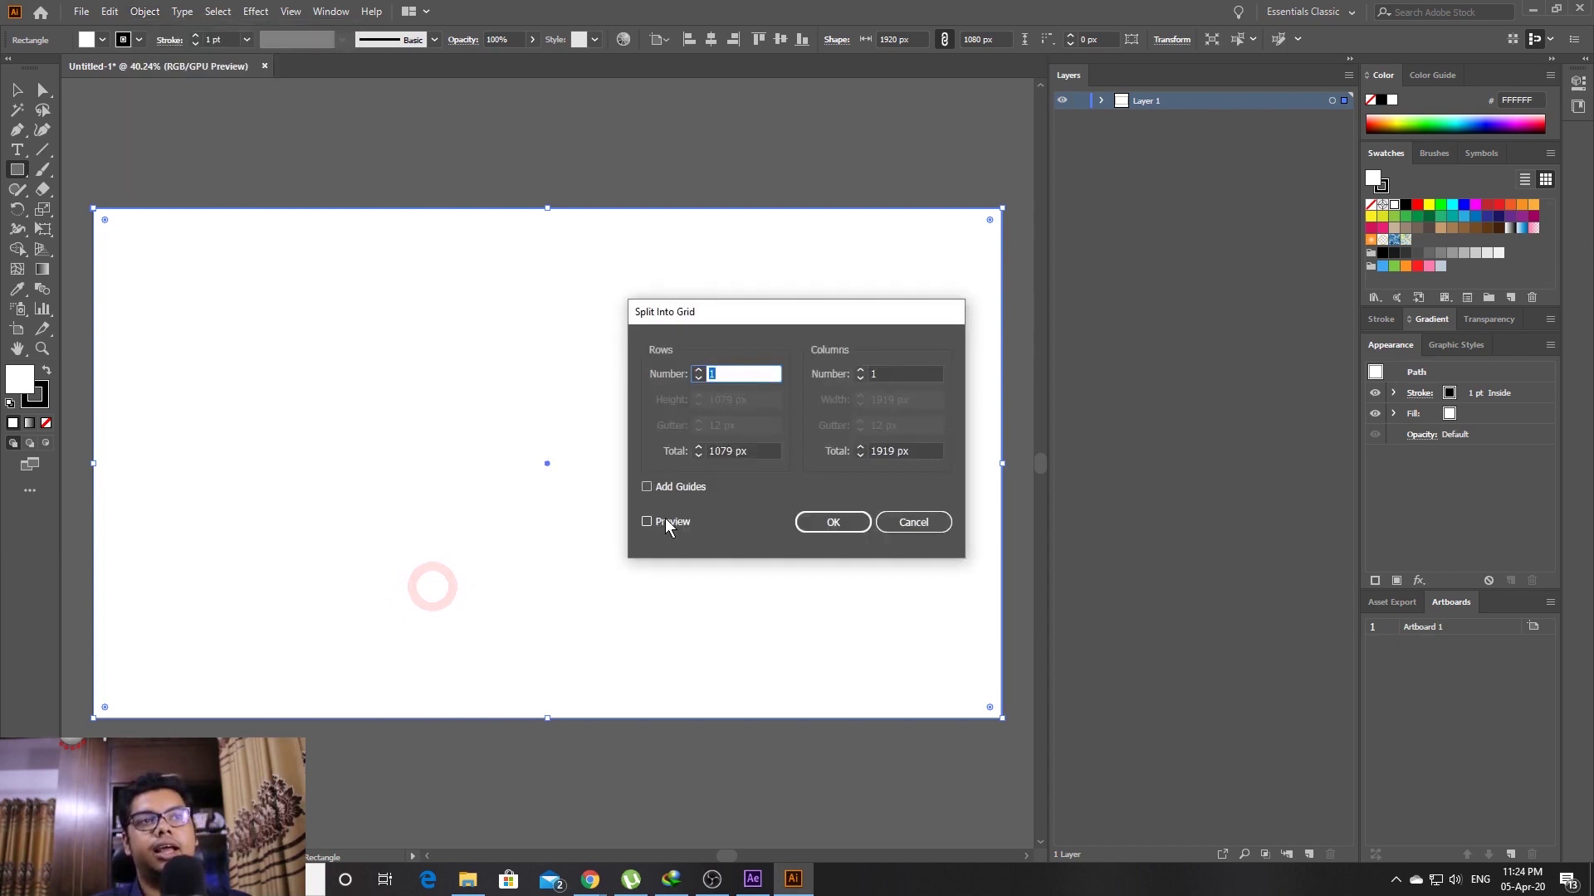
Split the rectangle into a previewed grid of 5 rows by 9 columns
left_click(668, 528)
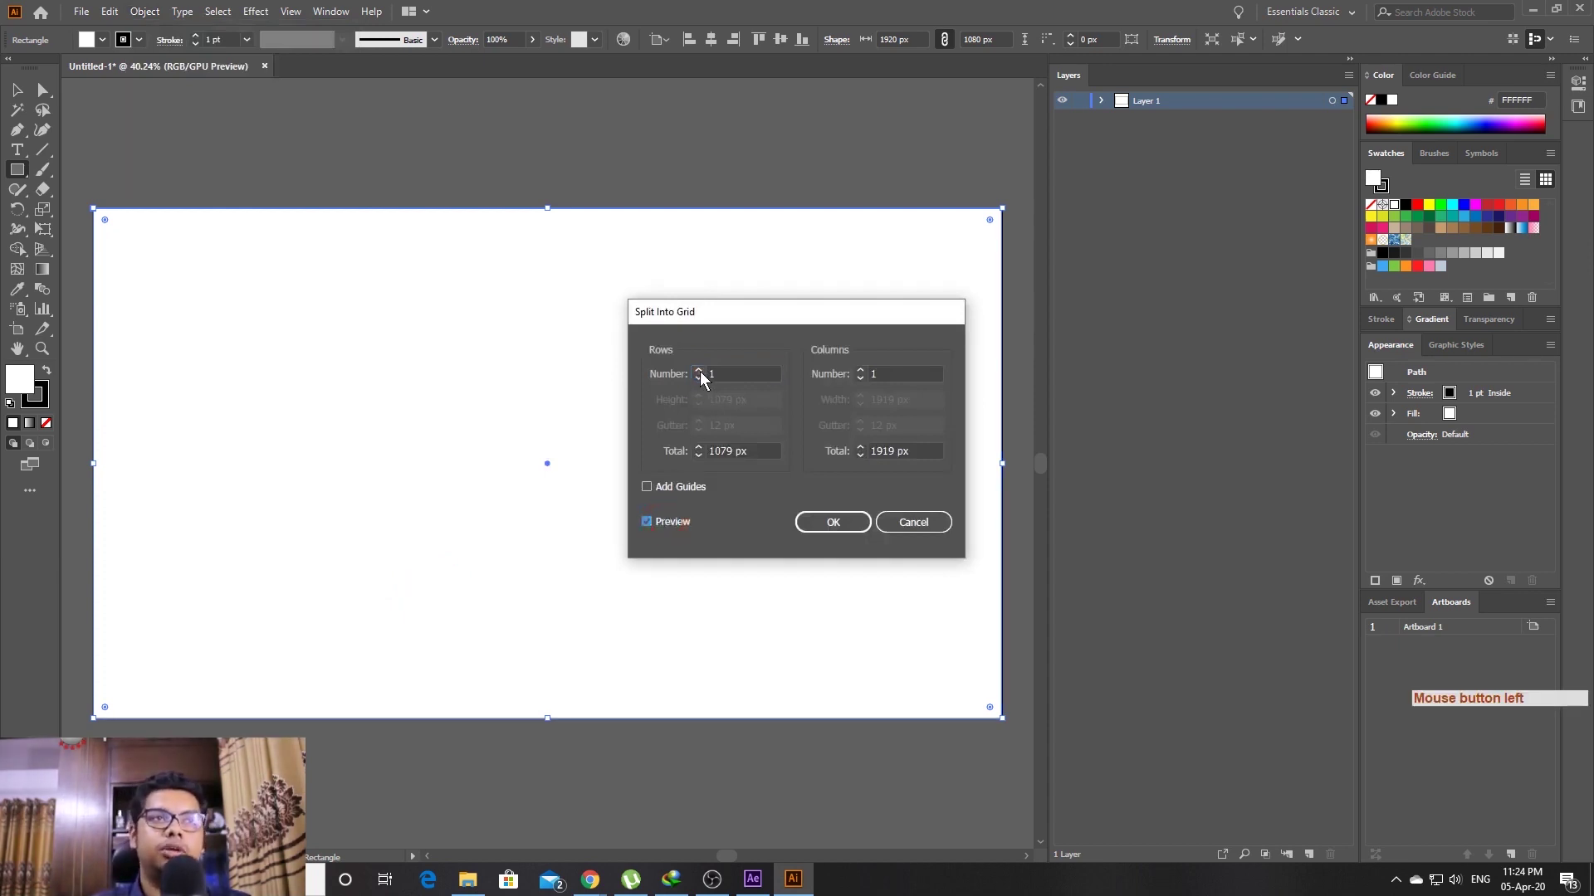
double_click(702, 378)
left_click(702, 378)
left_click(701, 388)
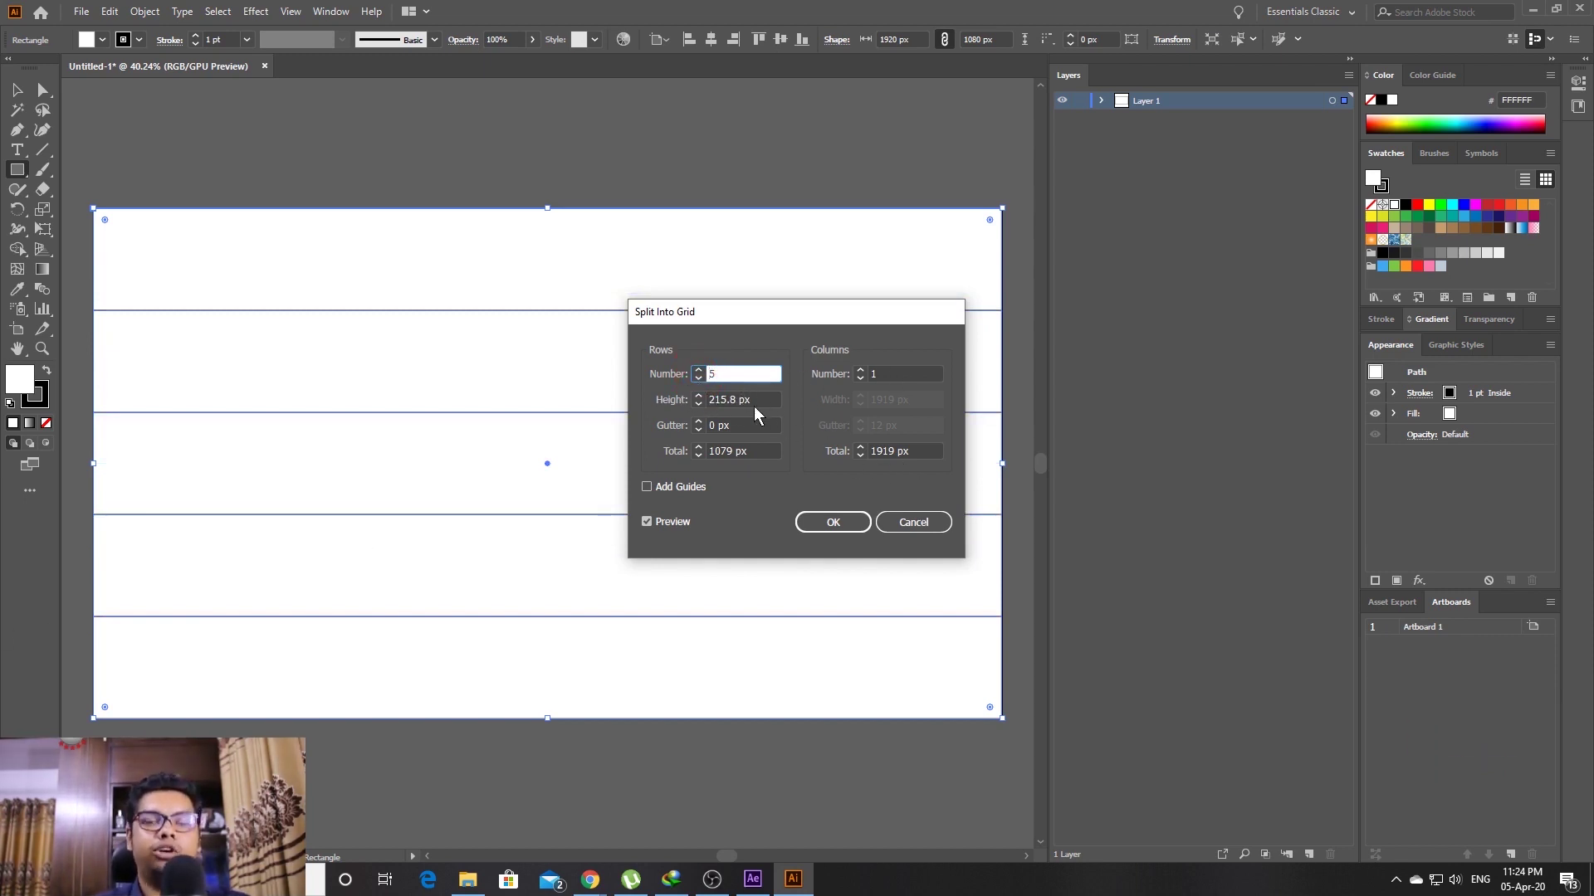
left_click(868, 375)
left_click(867, 375)
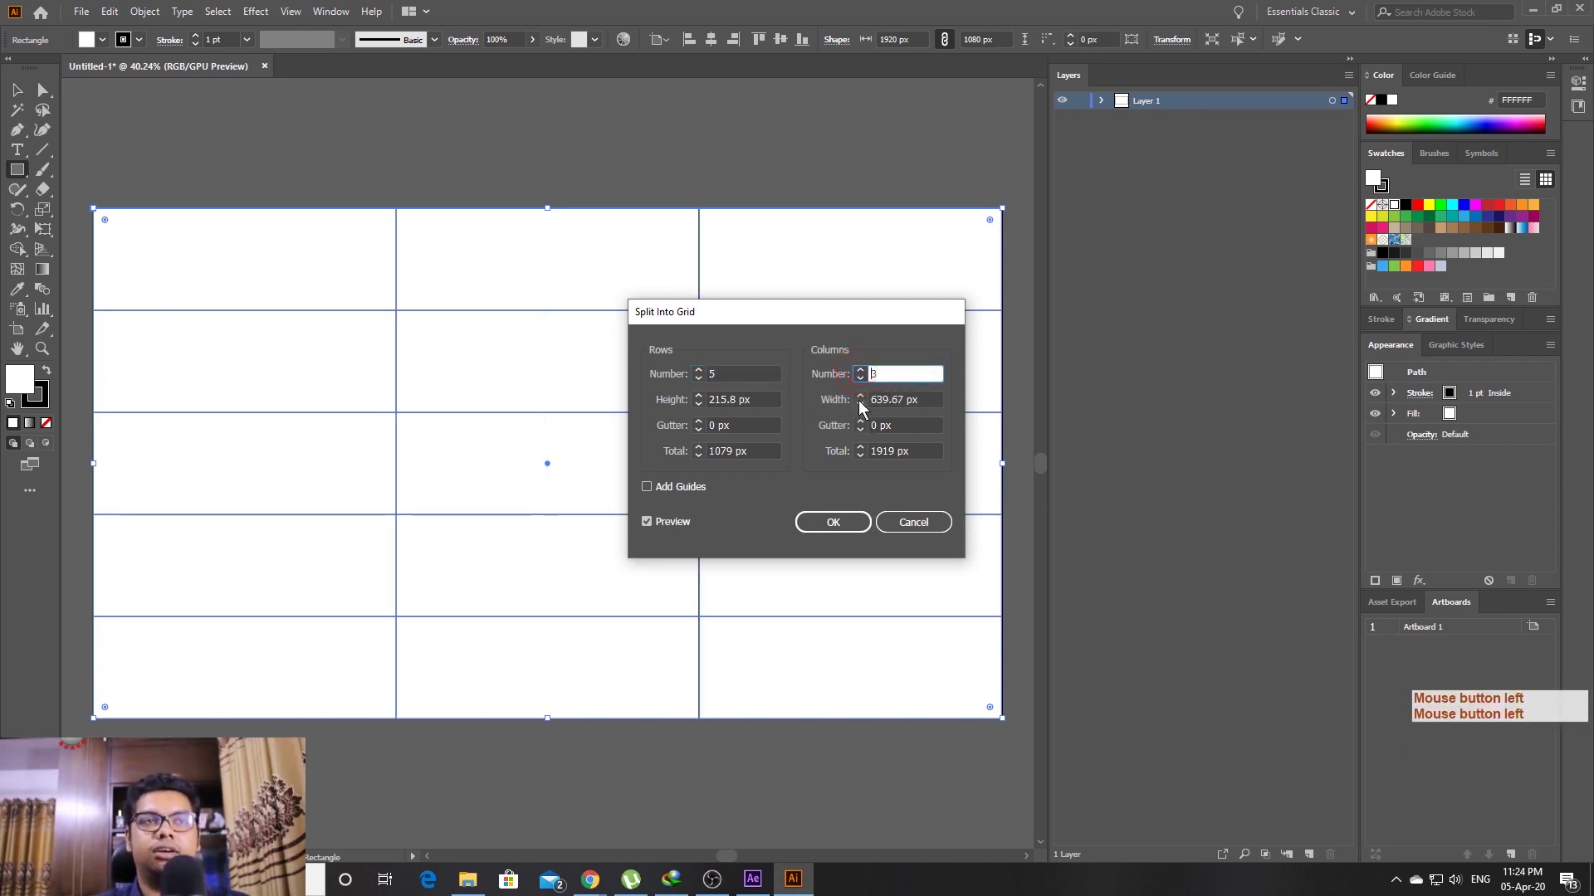
left_click(866, 376)
double_click(866, 376)
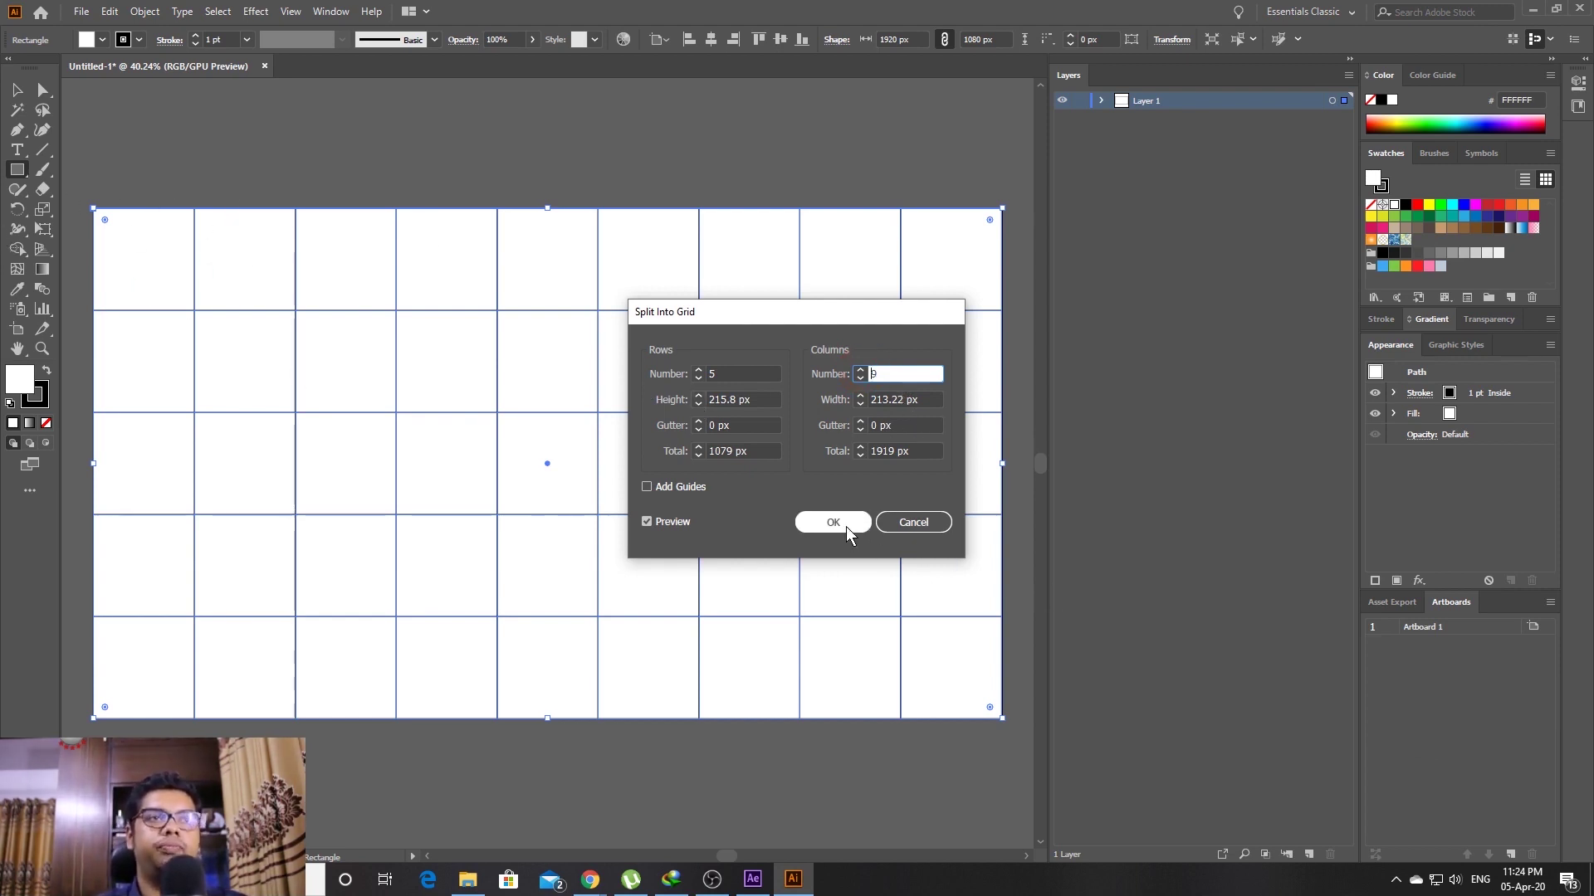
left_click(849, 534)
Select all grid cells and copy them for After Effects
key("ctrl+c")
key("ctrl+a")
key("ctrl+c")
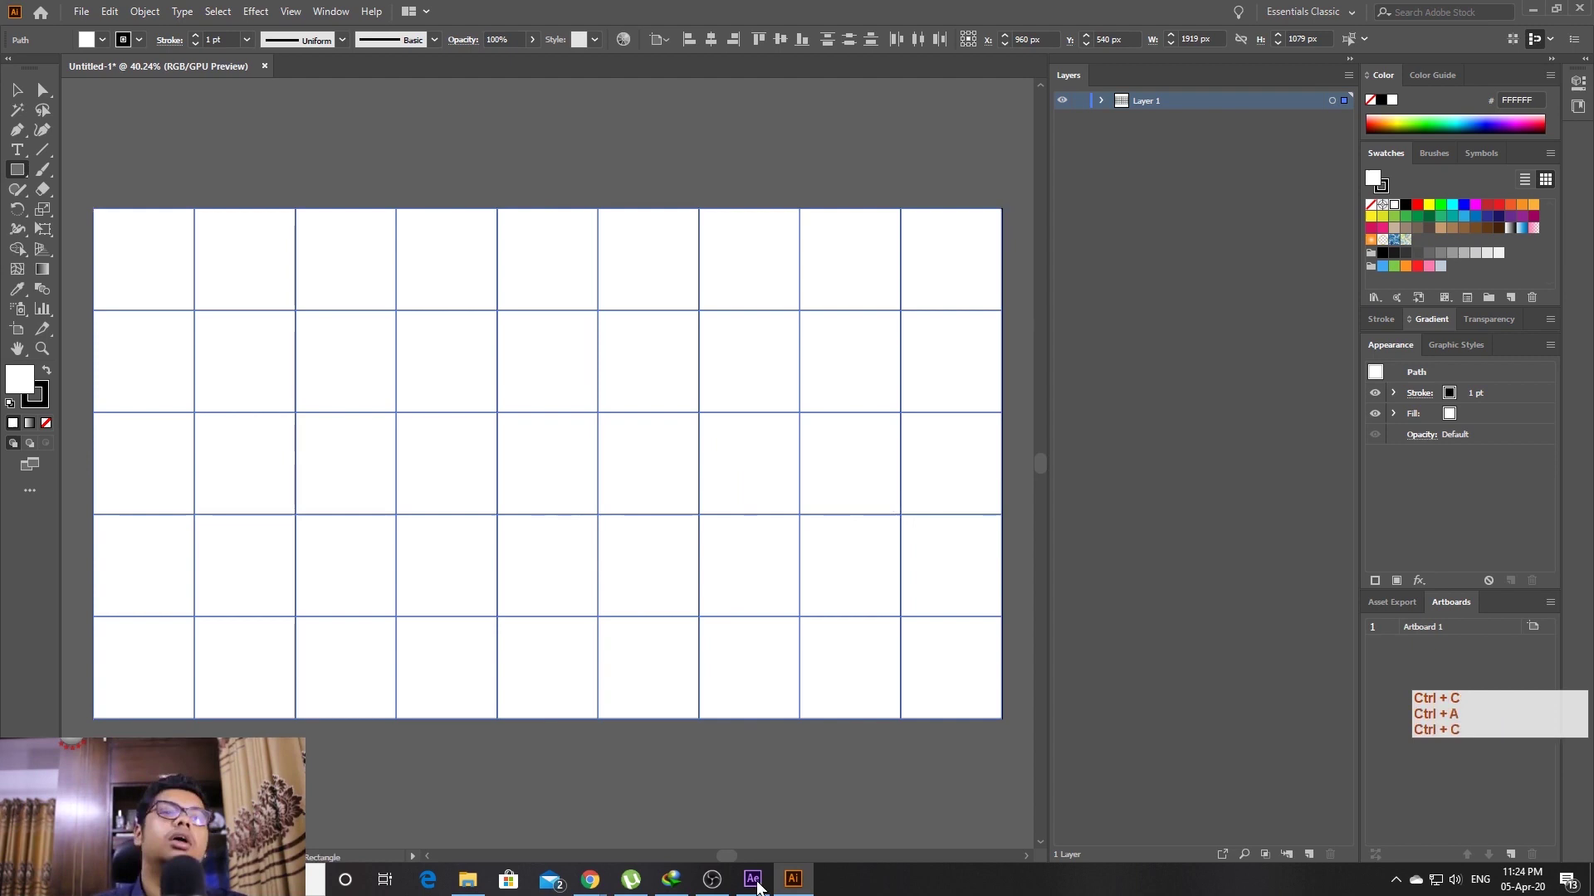
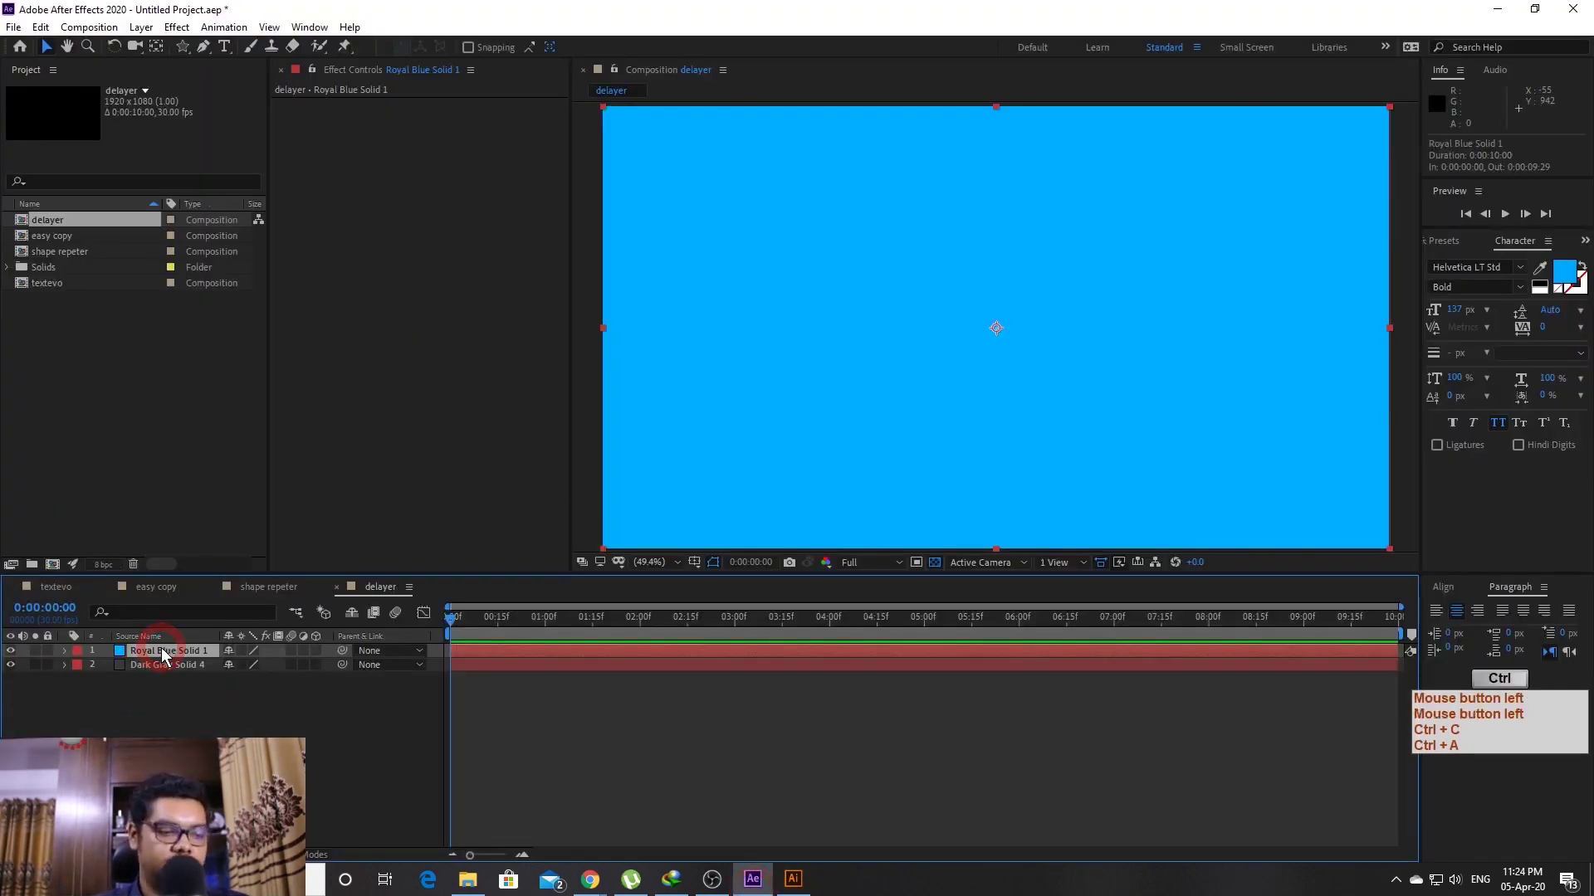
Paste the grid cells as 45 masks on the blue solid and list the Window menu scripts
key("ctrl+v")
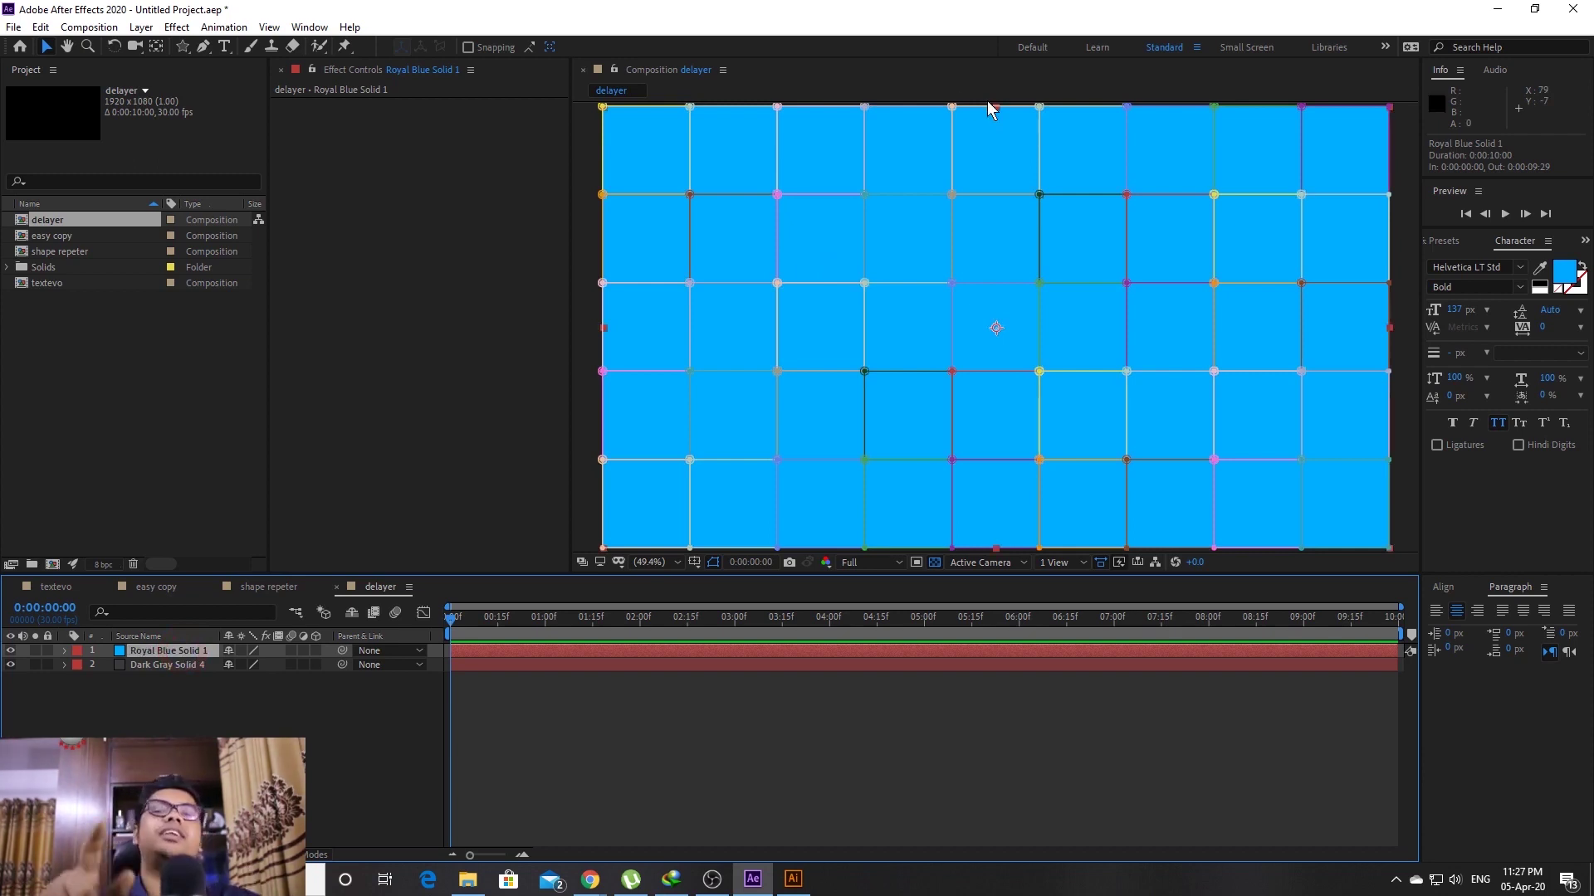
left_click(310, 24)
left_click(311, 33)
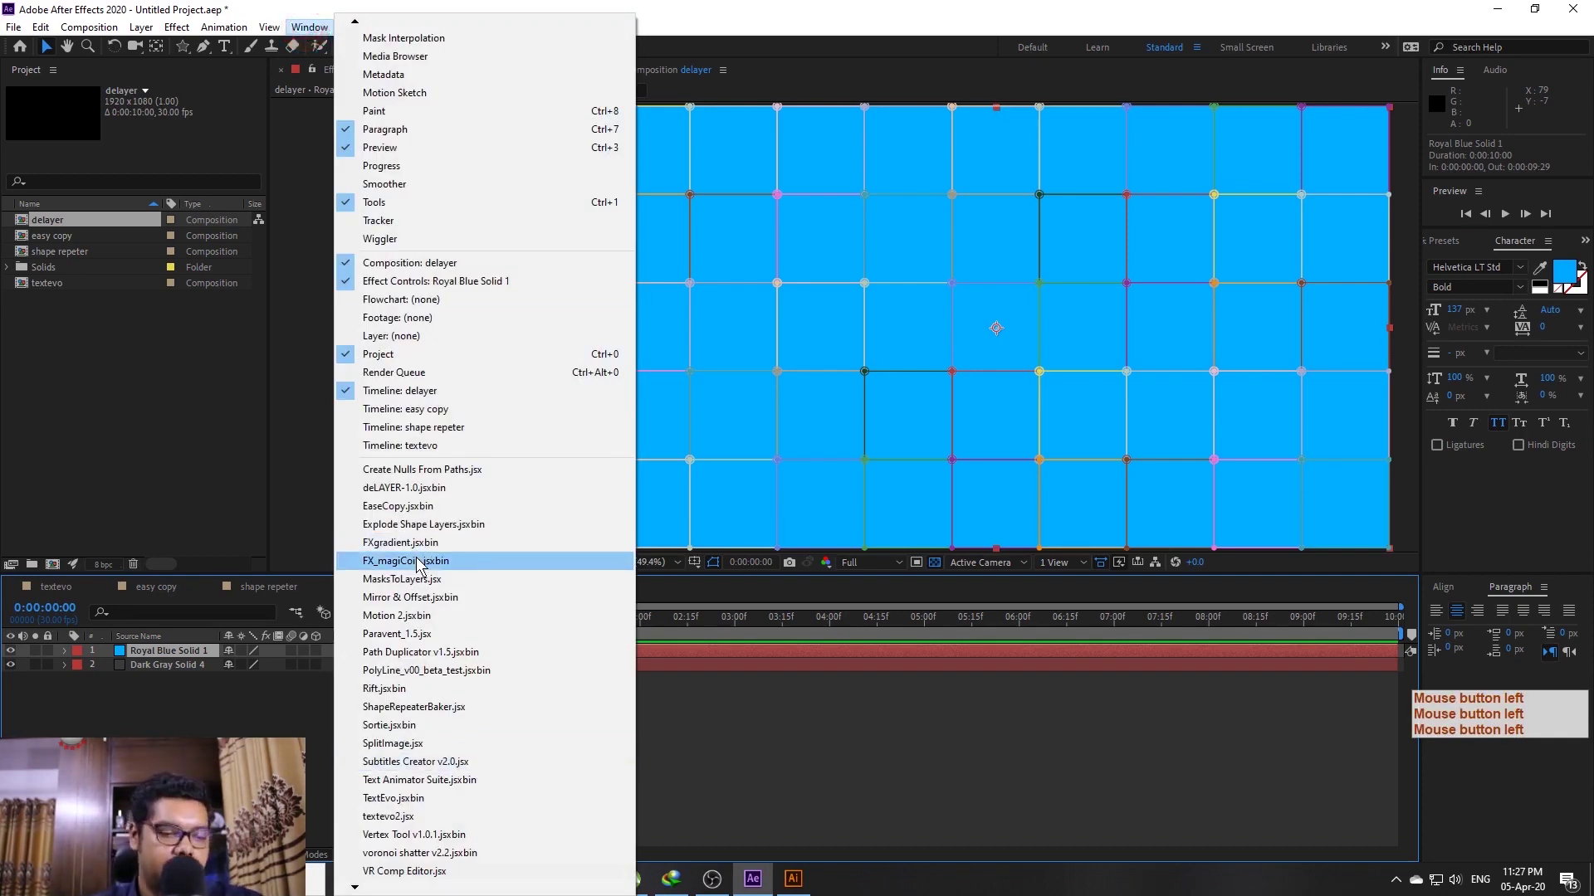
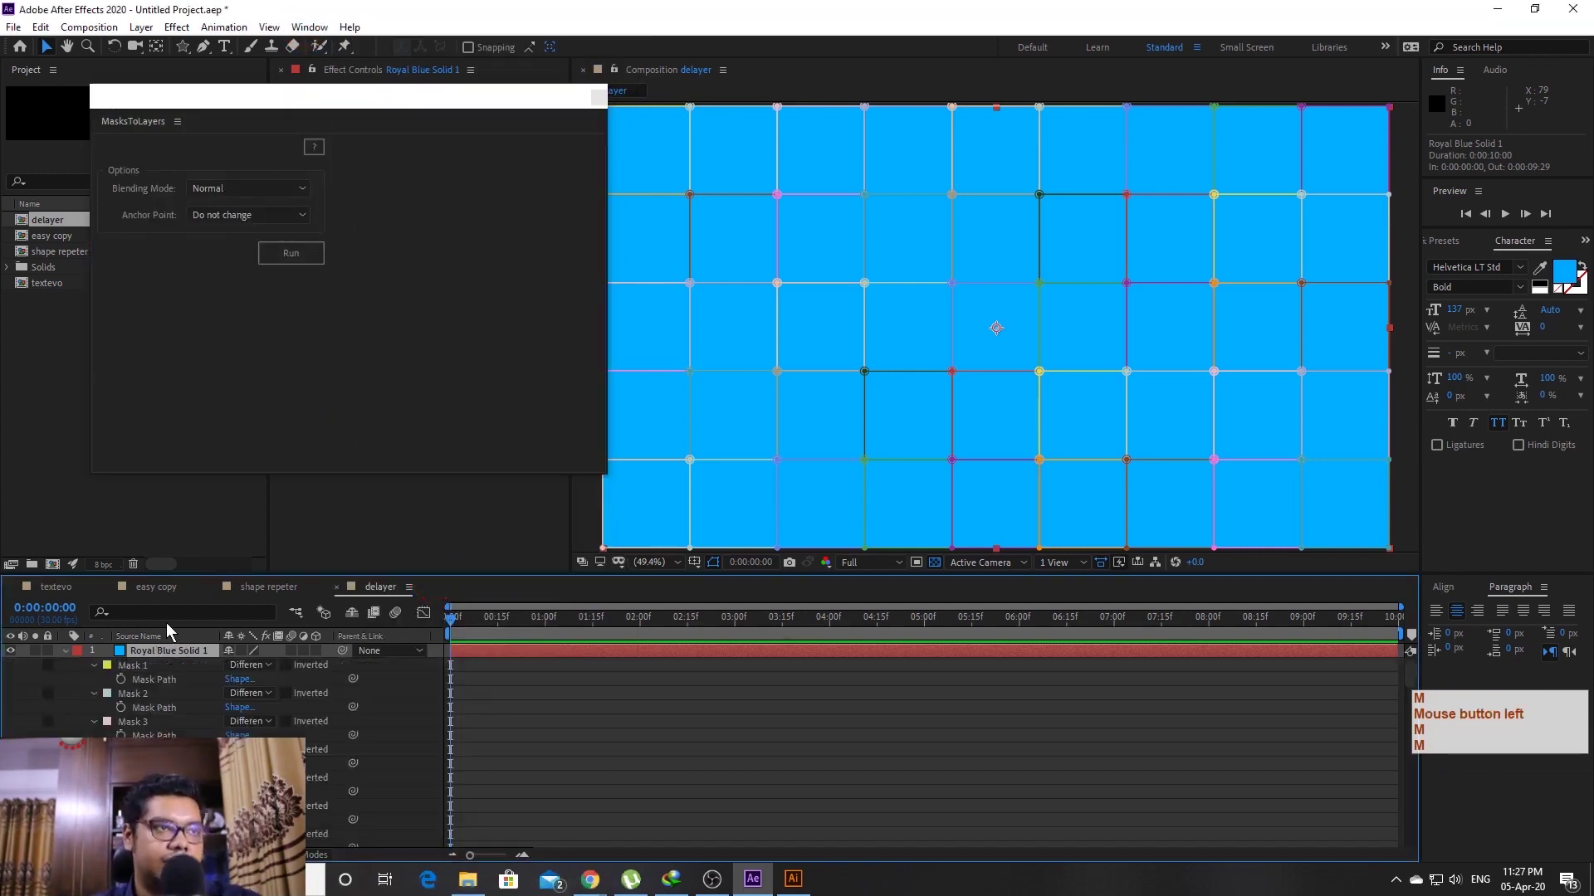
Run MasksToLayers on all masks with Add blending and anchors moved to mask centre
left_click(163, 682)
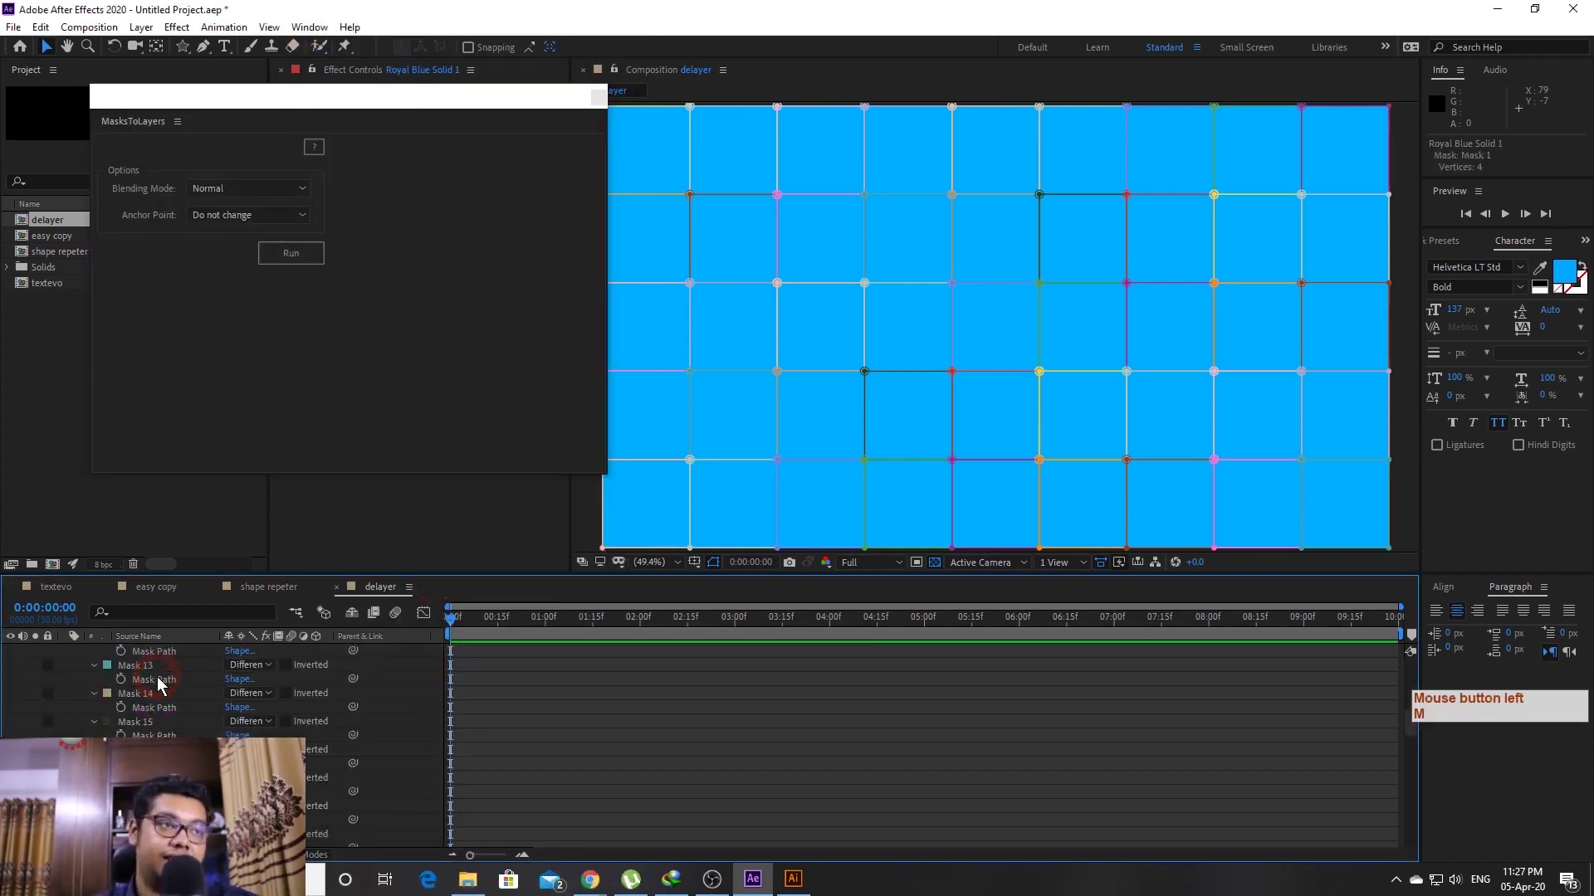
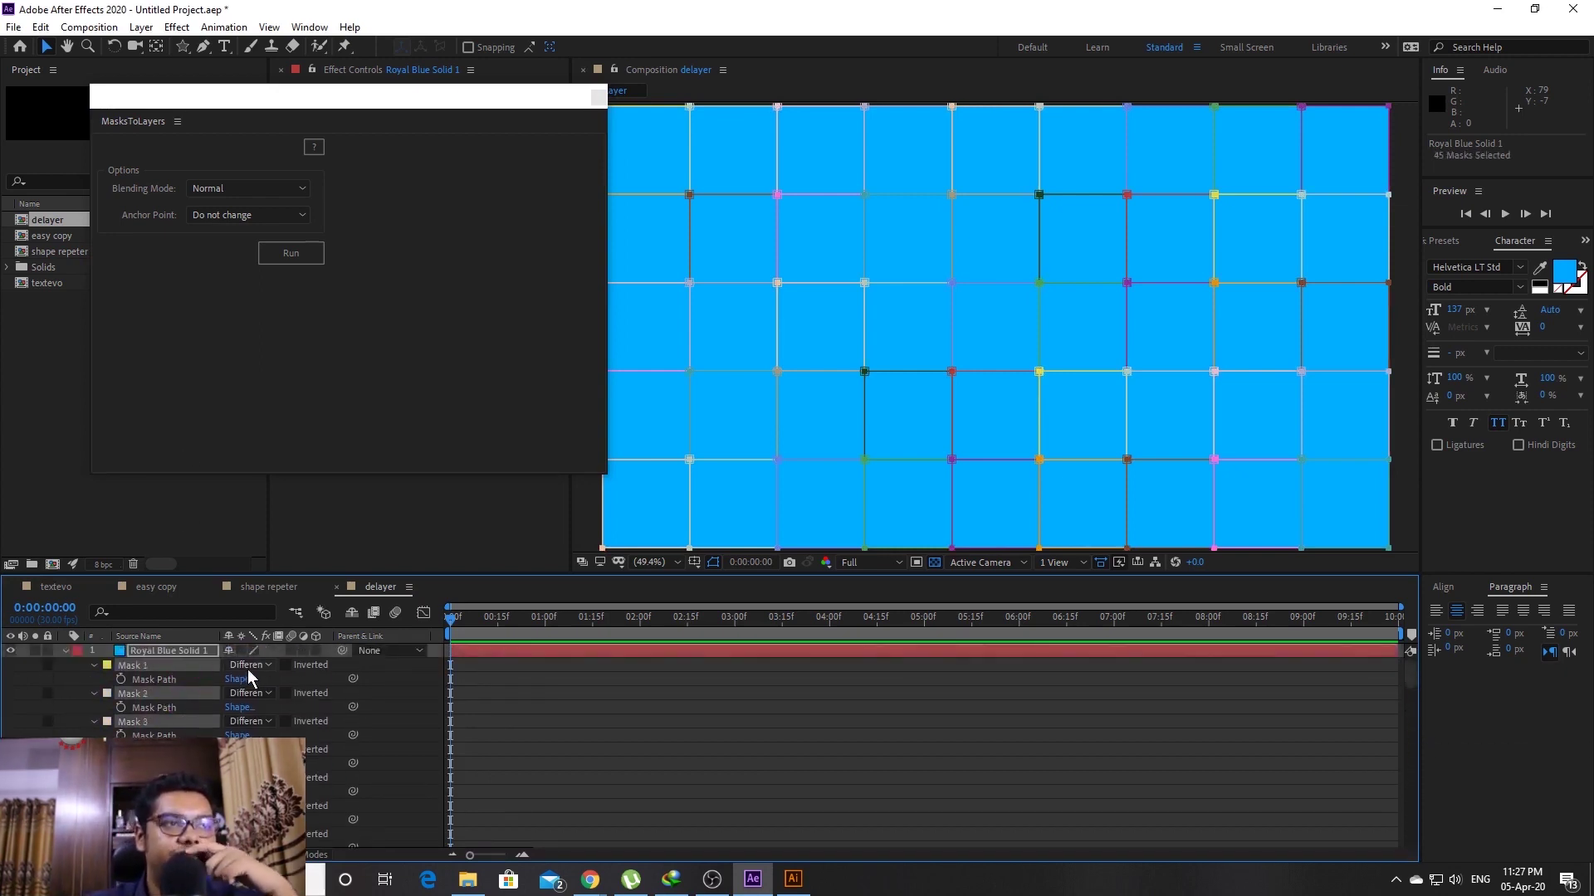
left_click(258, 195)
left_click(202, 232)
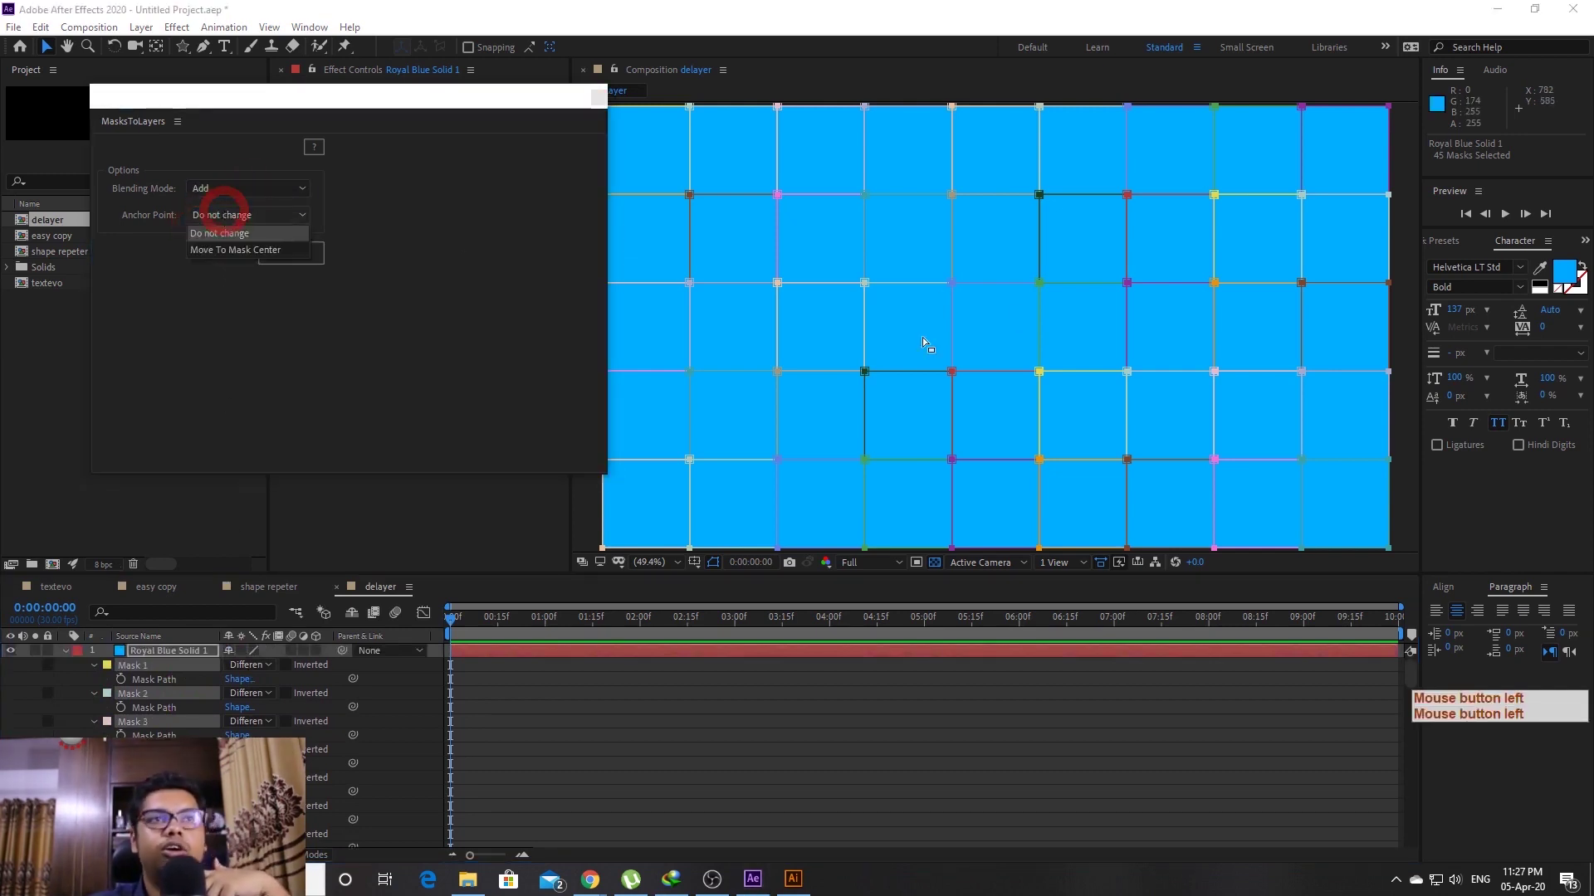
left_click(253, 224)
left_click(300, 262)
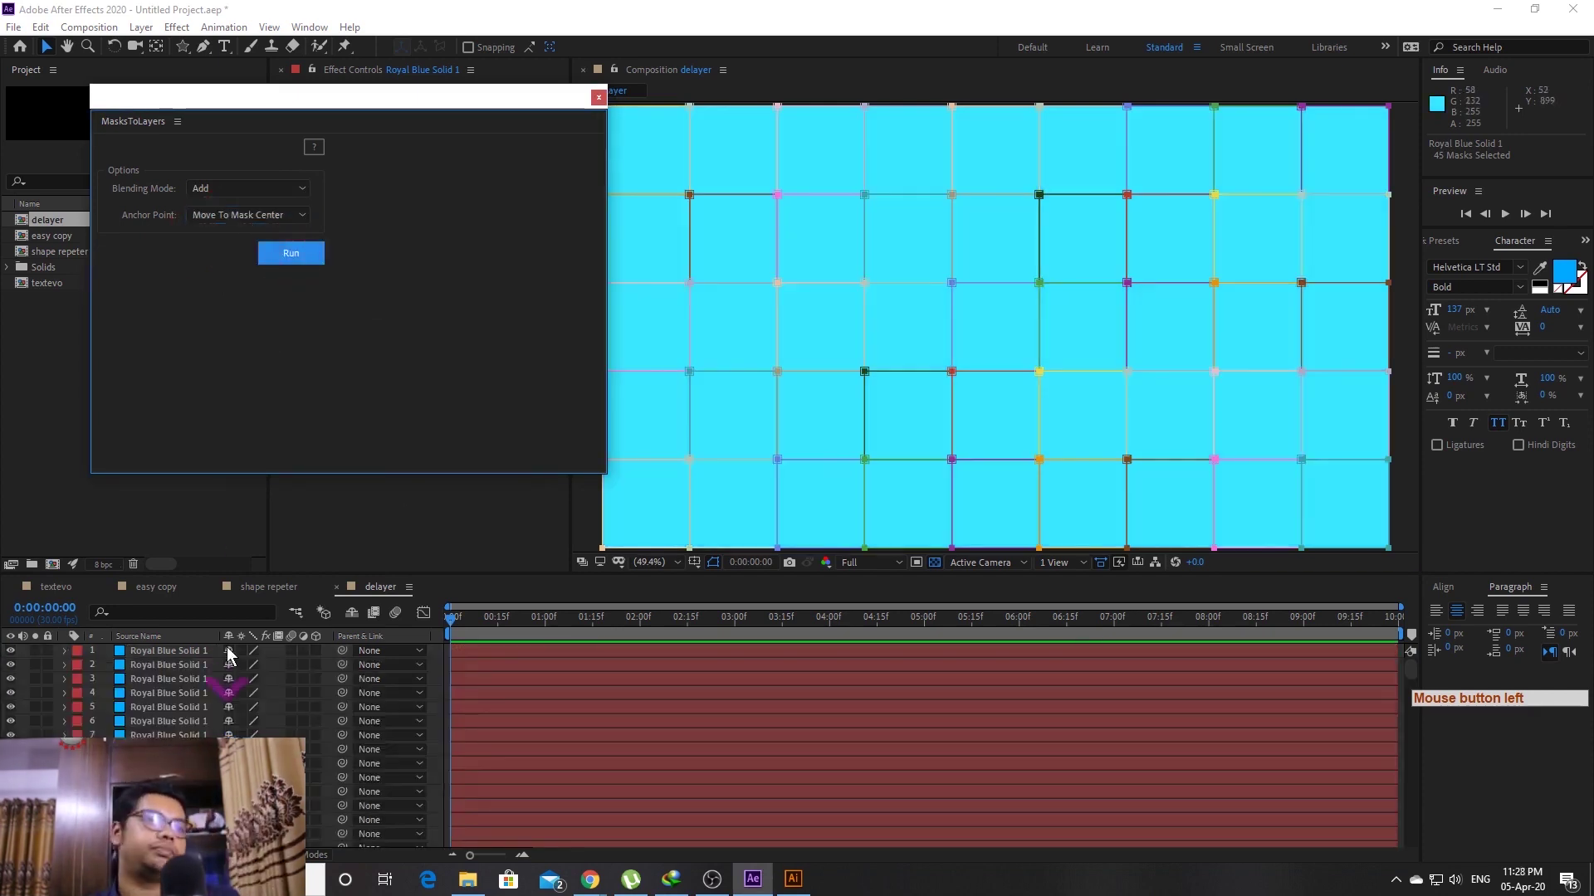
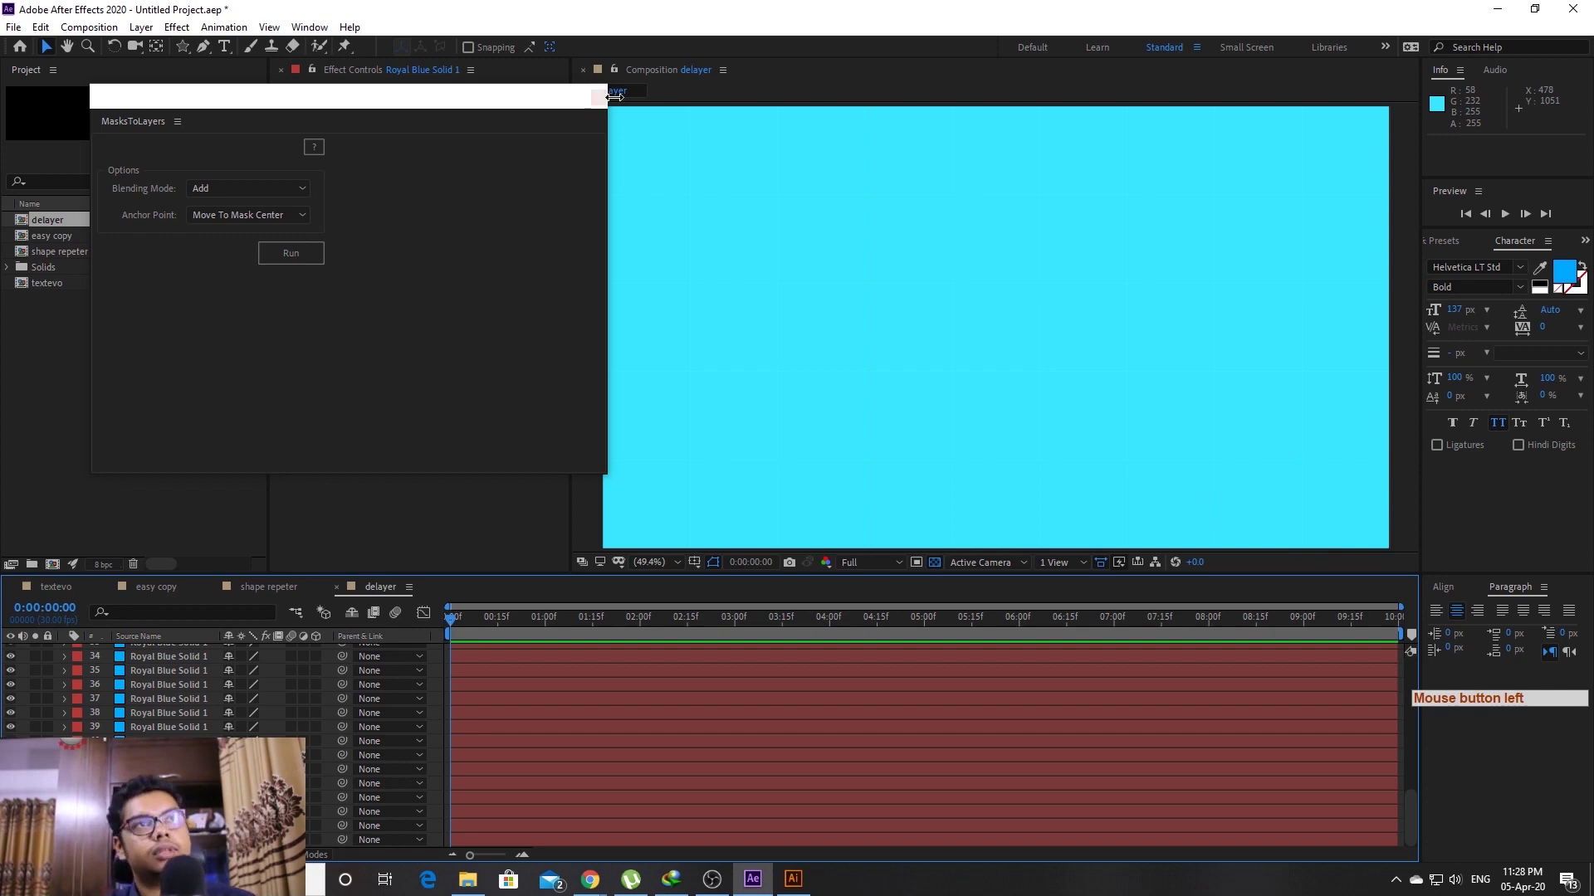
Move to frame 10, select all layers and save the project as tutorial.aep
left_click(604, 108)
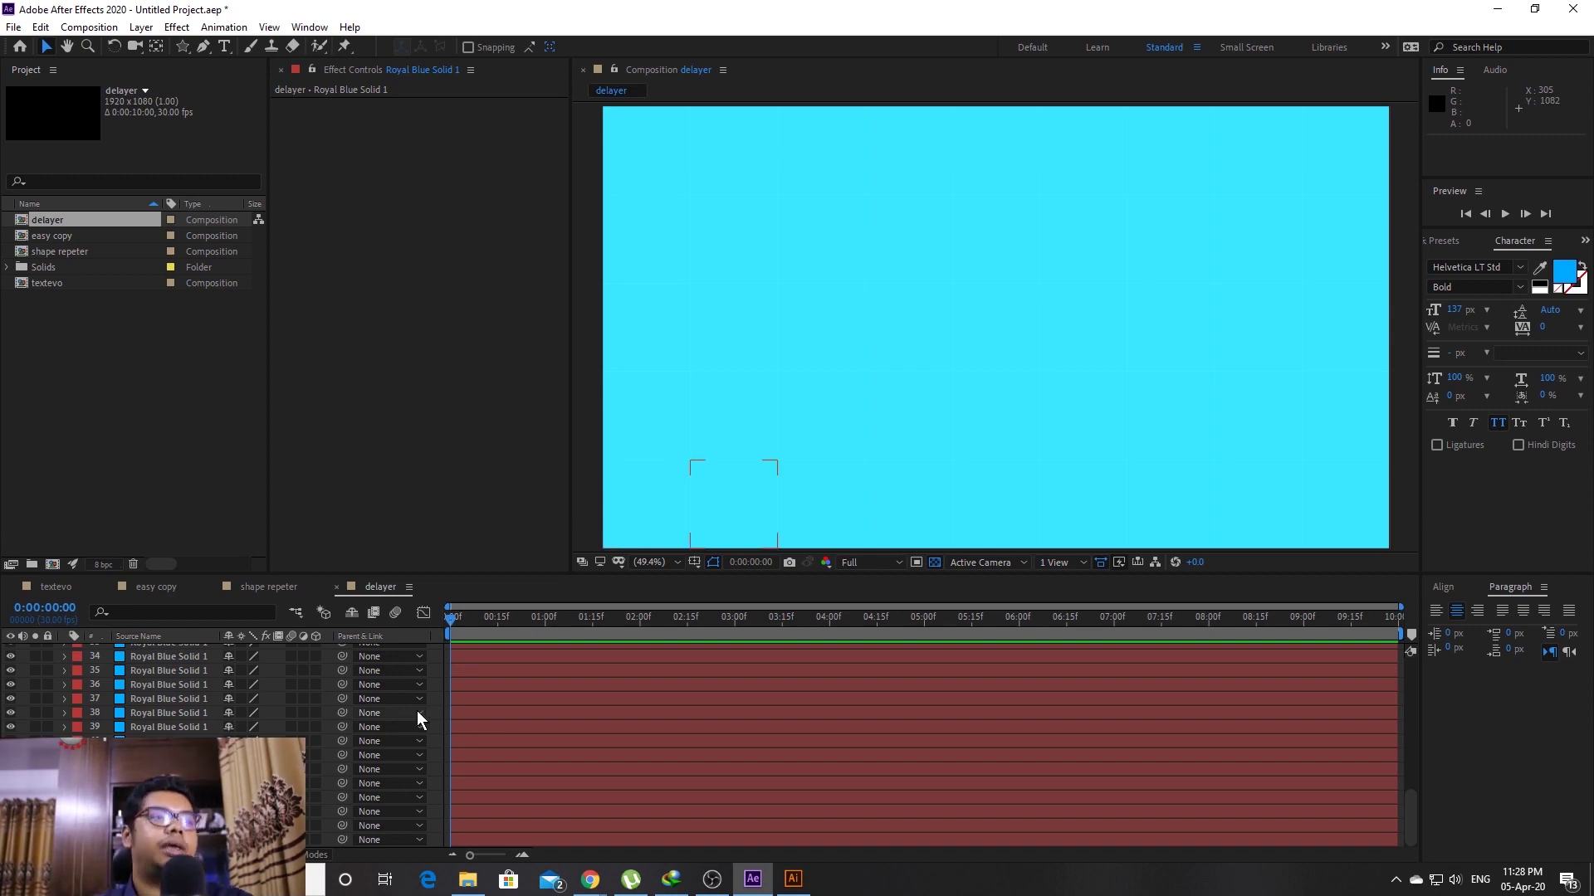
key("shift+Page_Down")
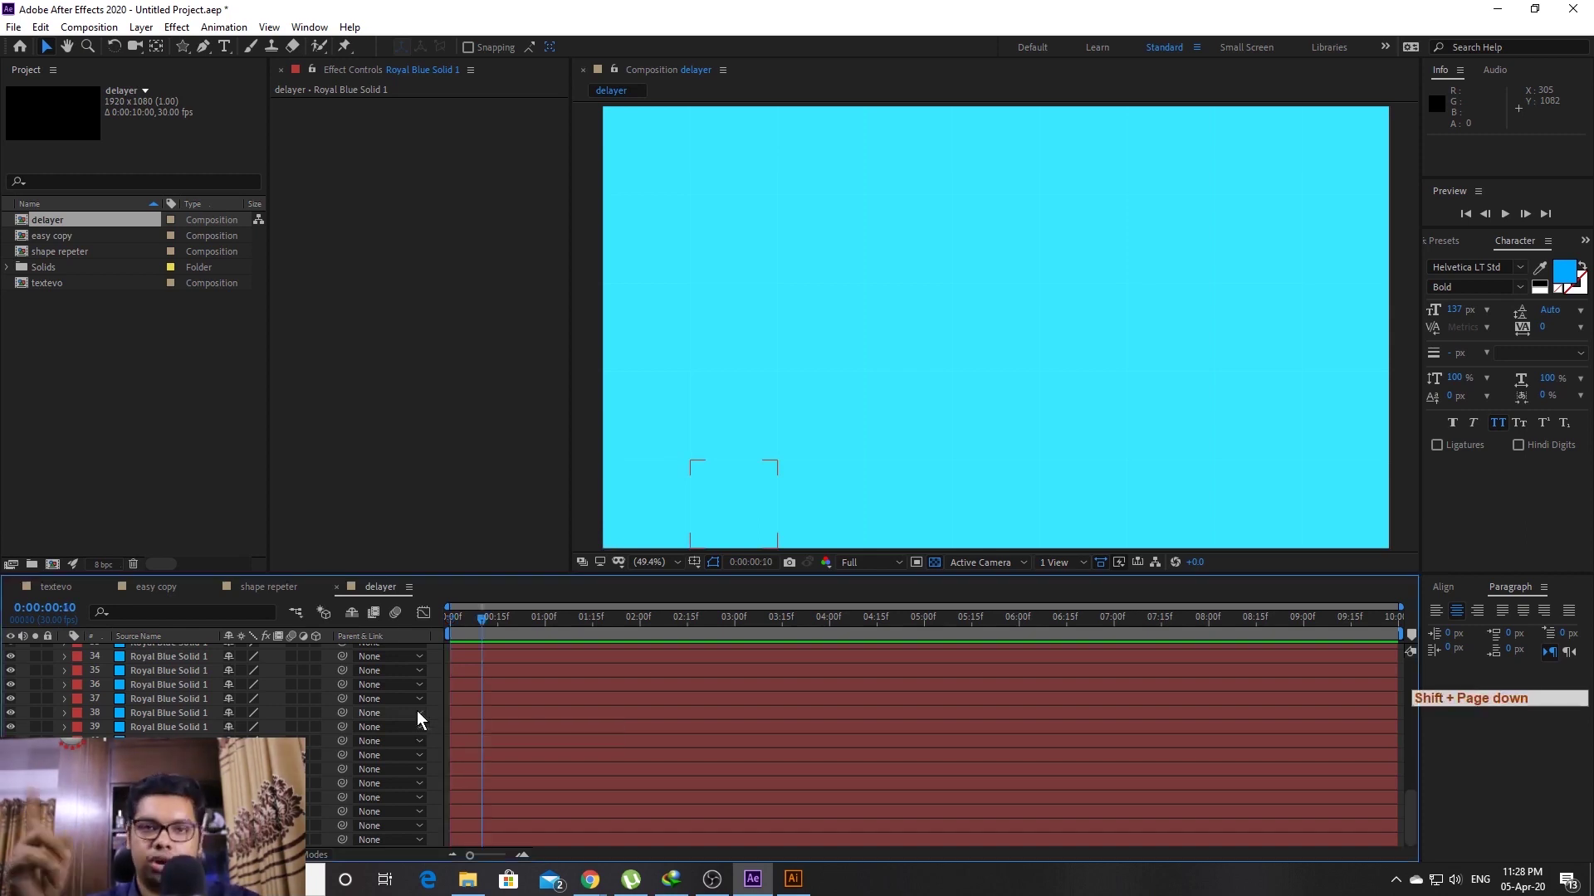
key("ctrl+a")
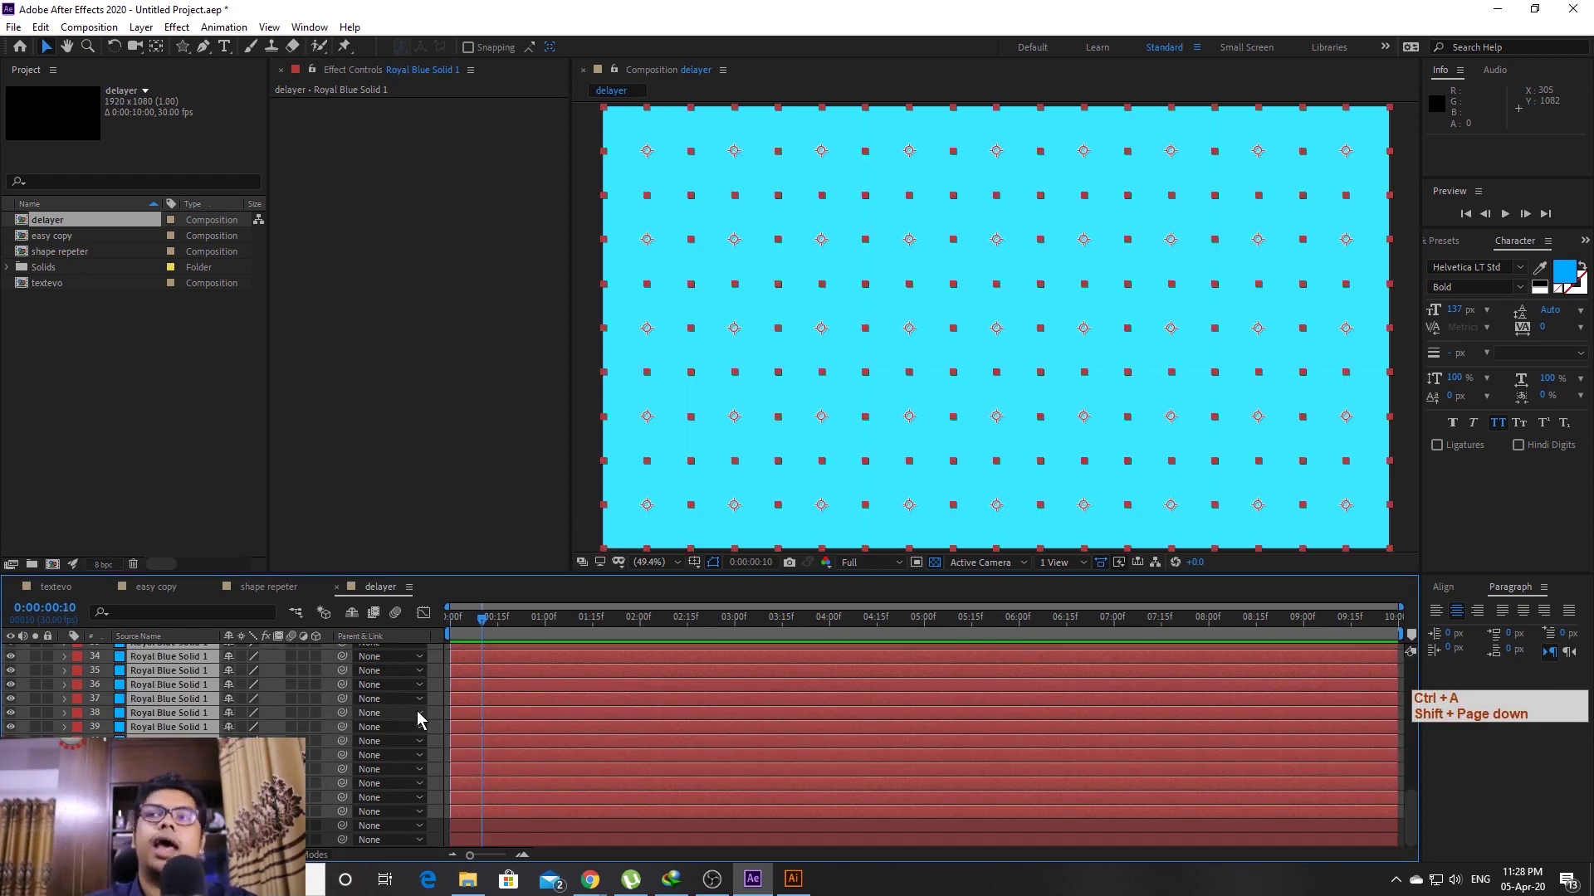
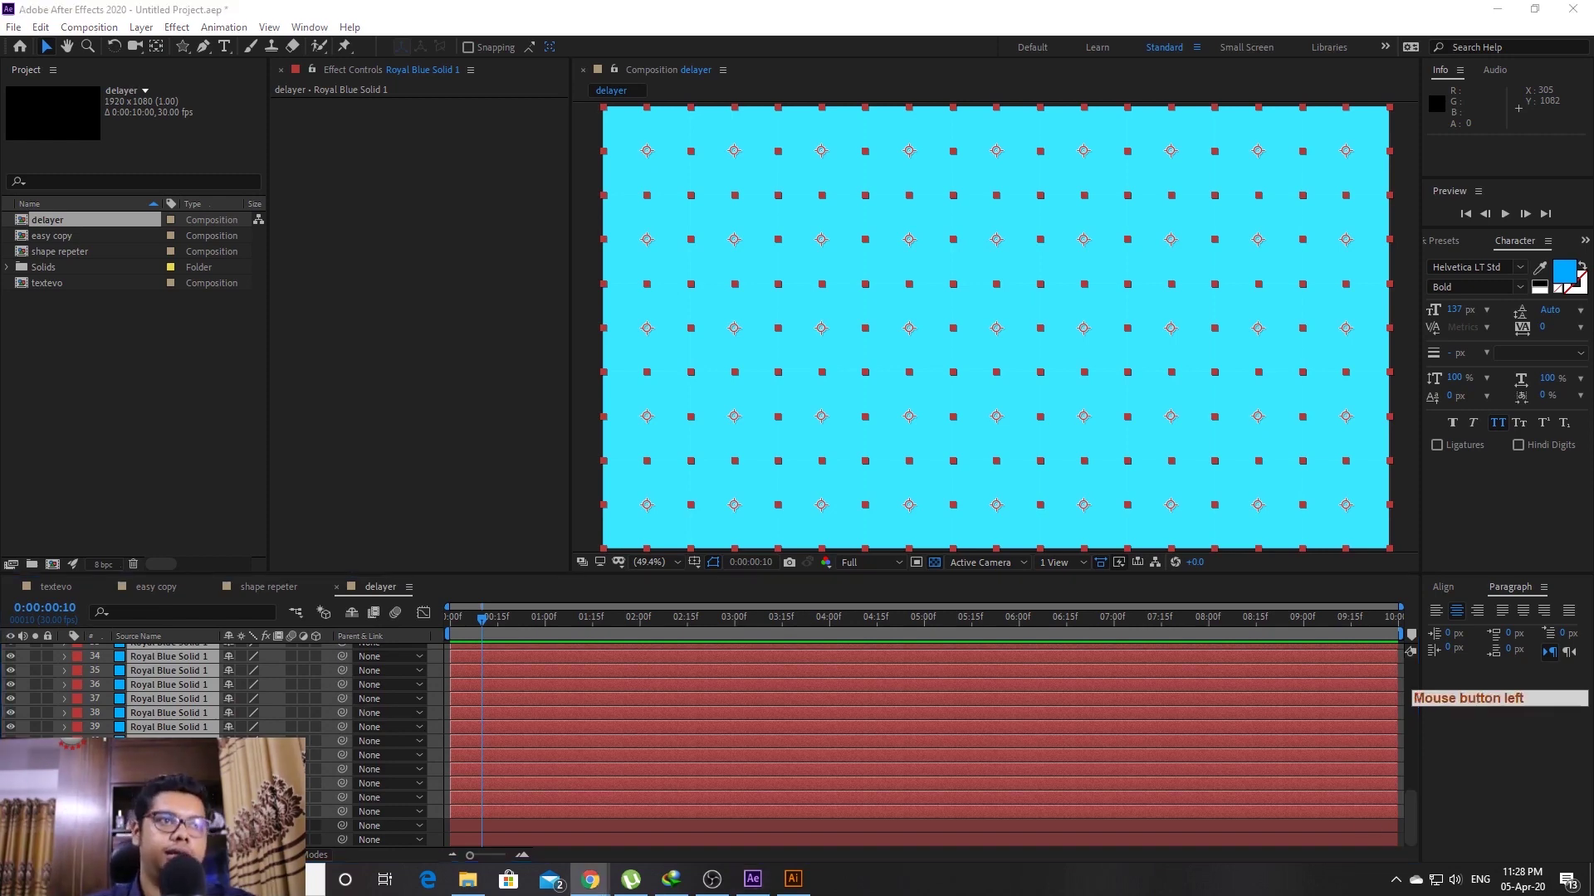
key("shift+alt+s")
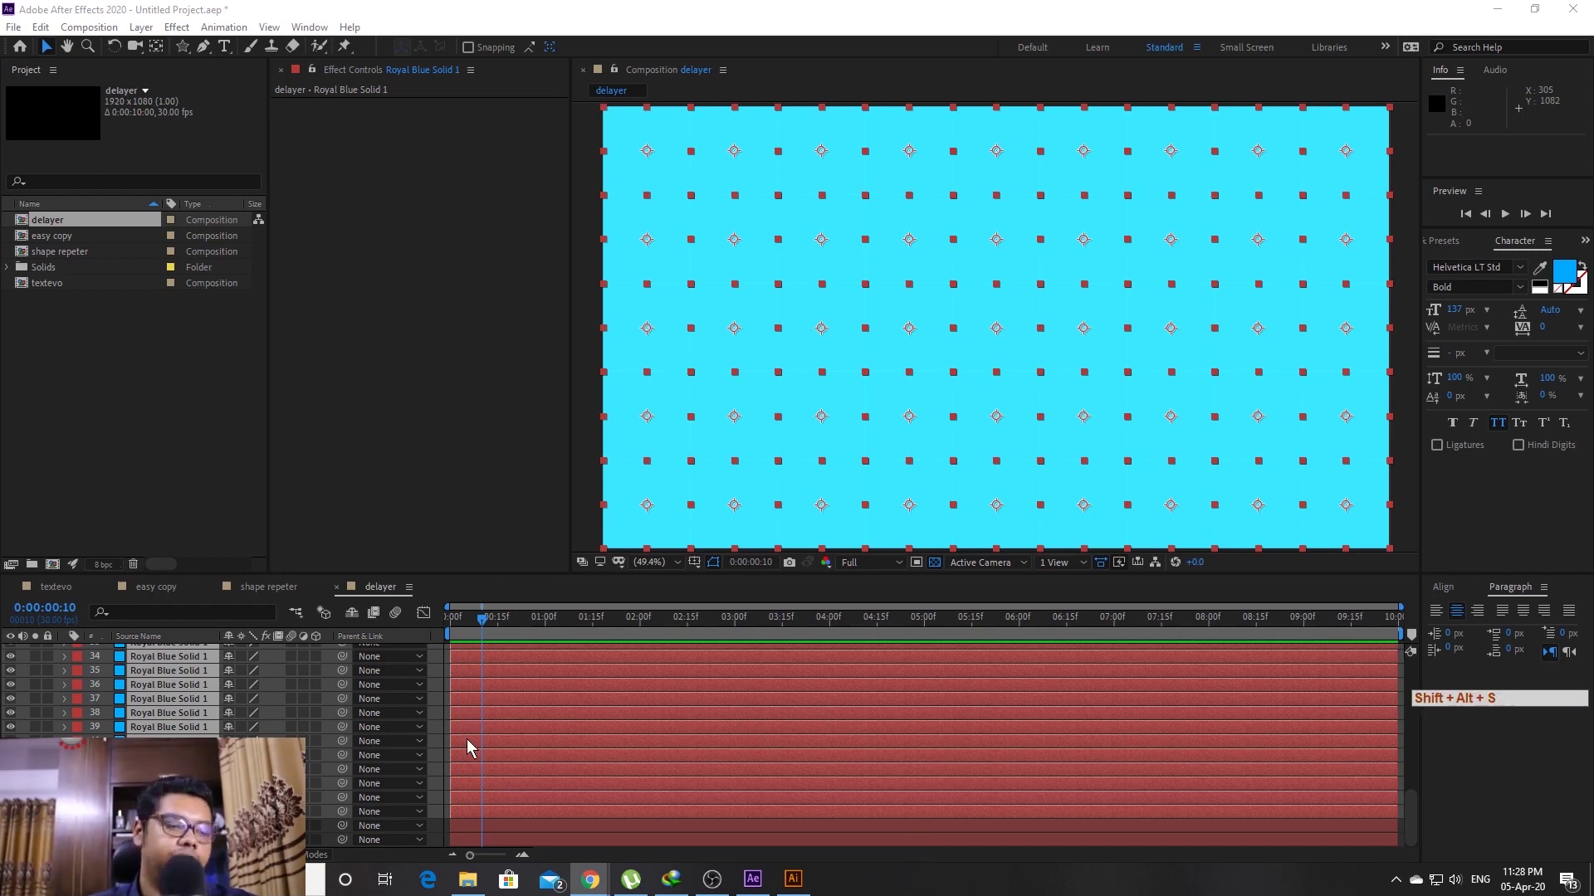
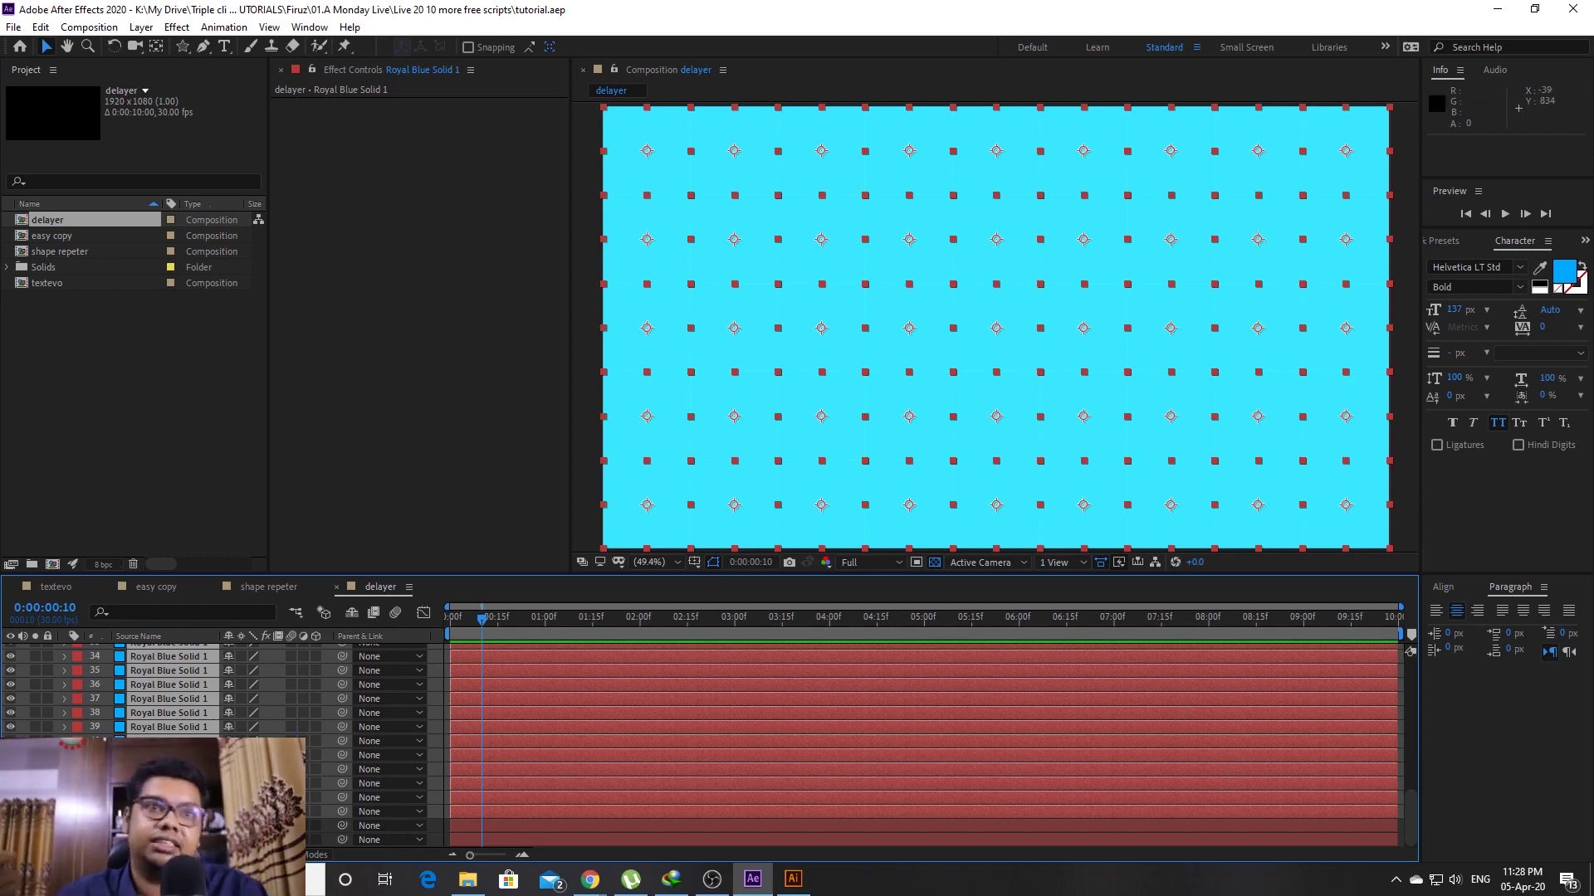
Keyframe every square's Scale from 0% at frame 0 to 100% at frame 10
left_click(372, 9)
key("shift+alt+s")
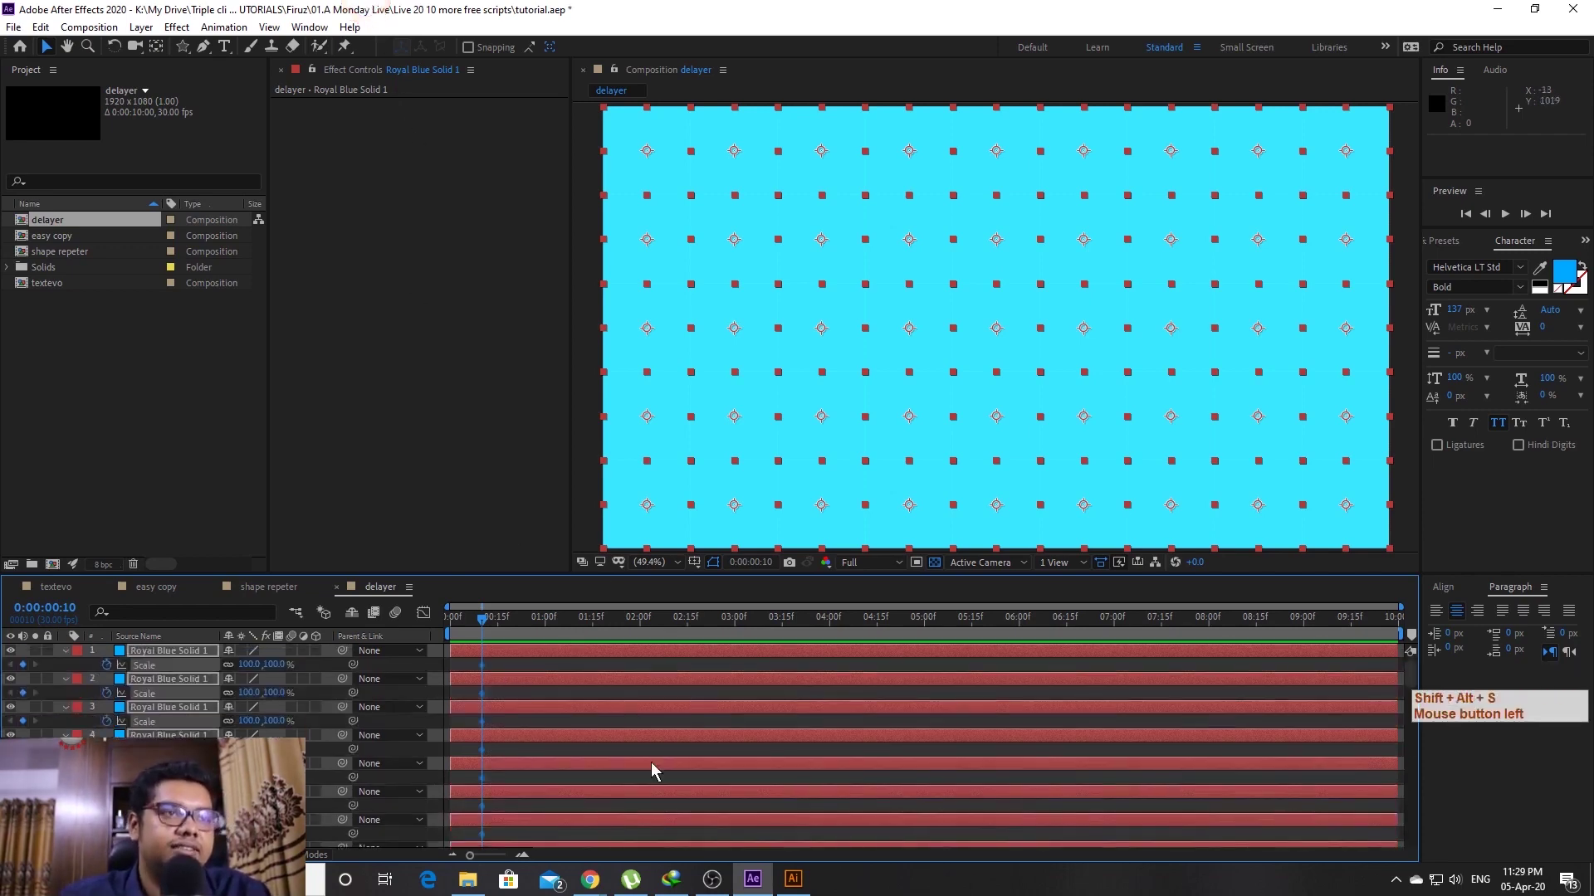
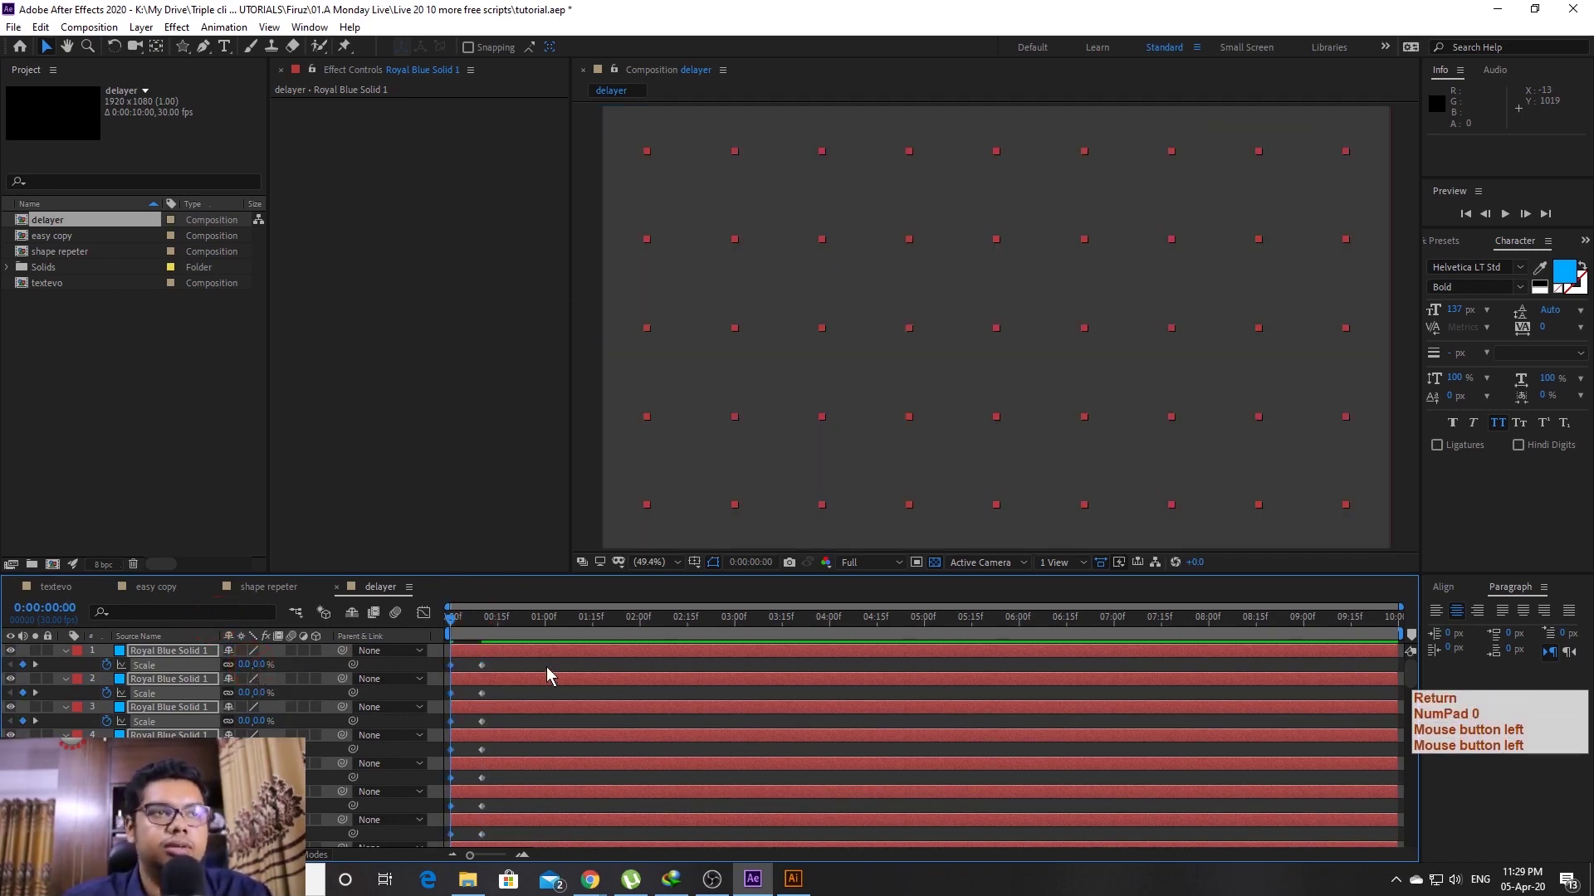
left_click(546, 667)
key("space")
key("space")
left_click(476, 637)
key("space")
key("space")
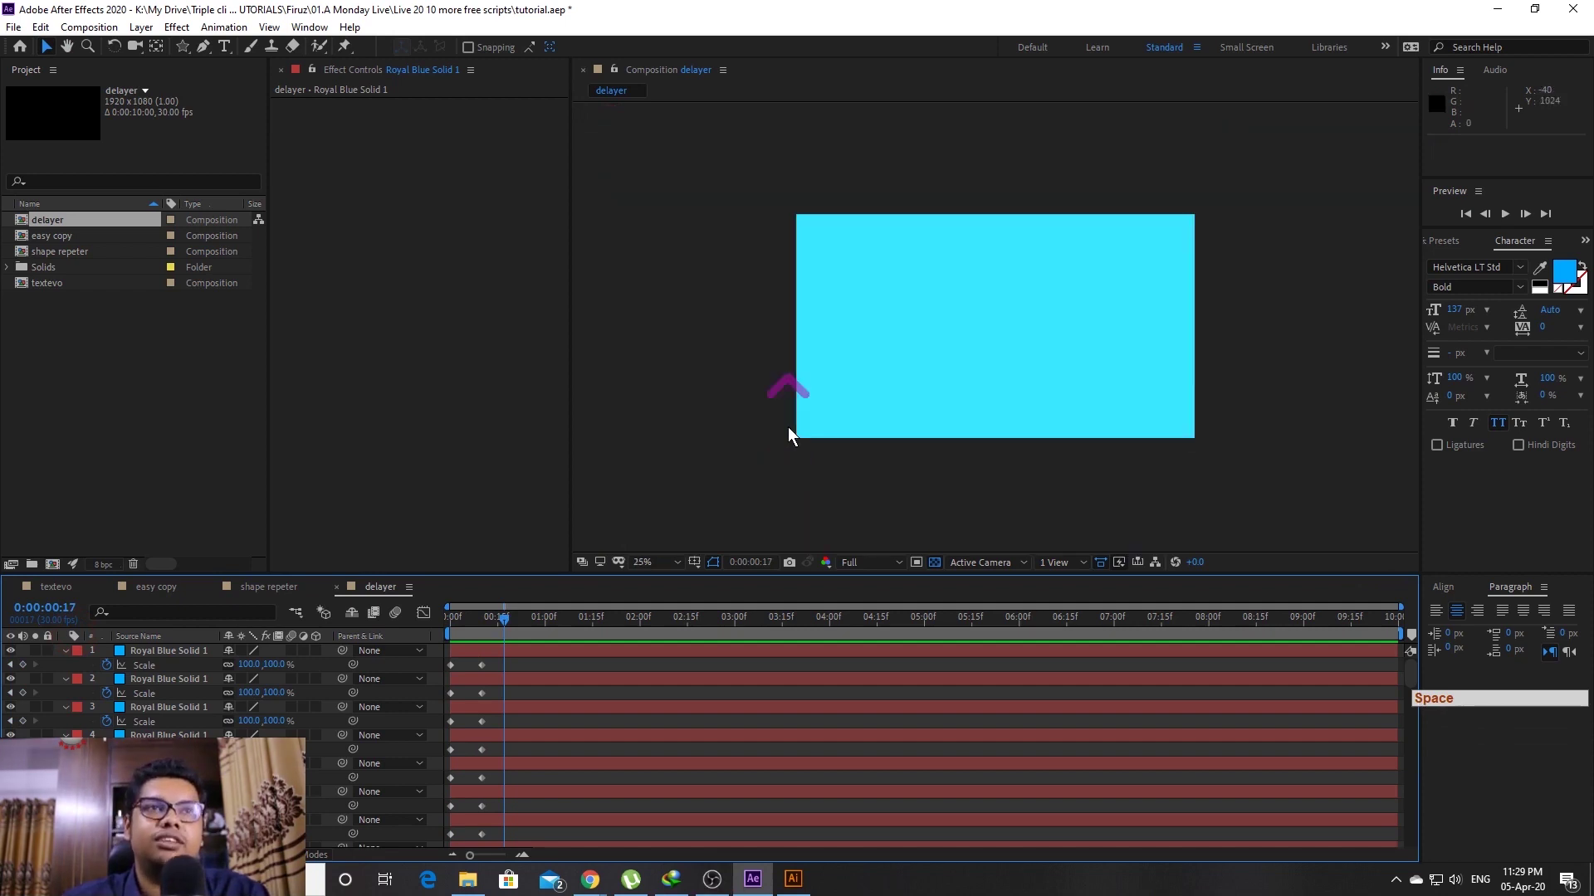
left_click(823, 239)
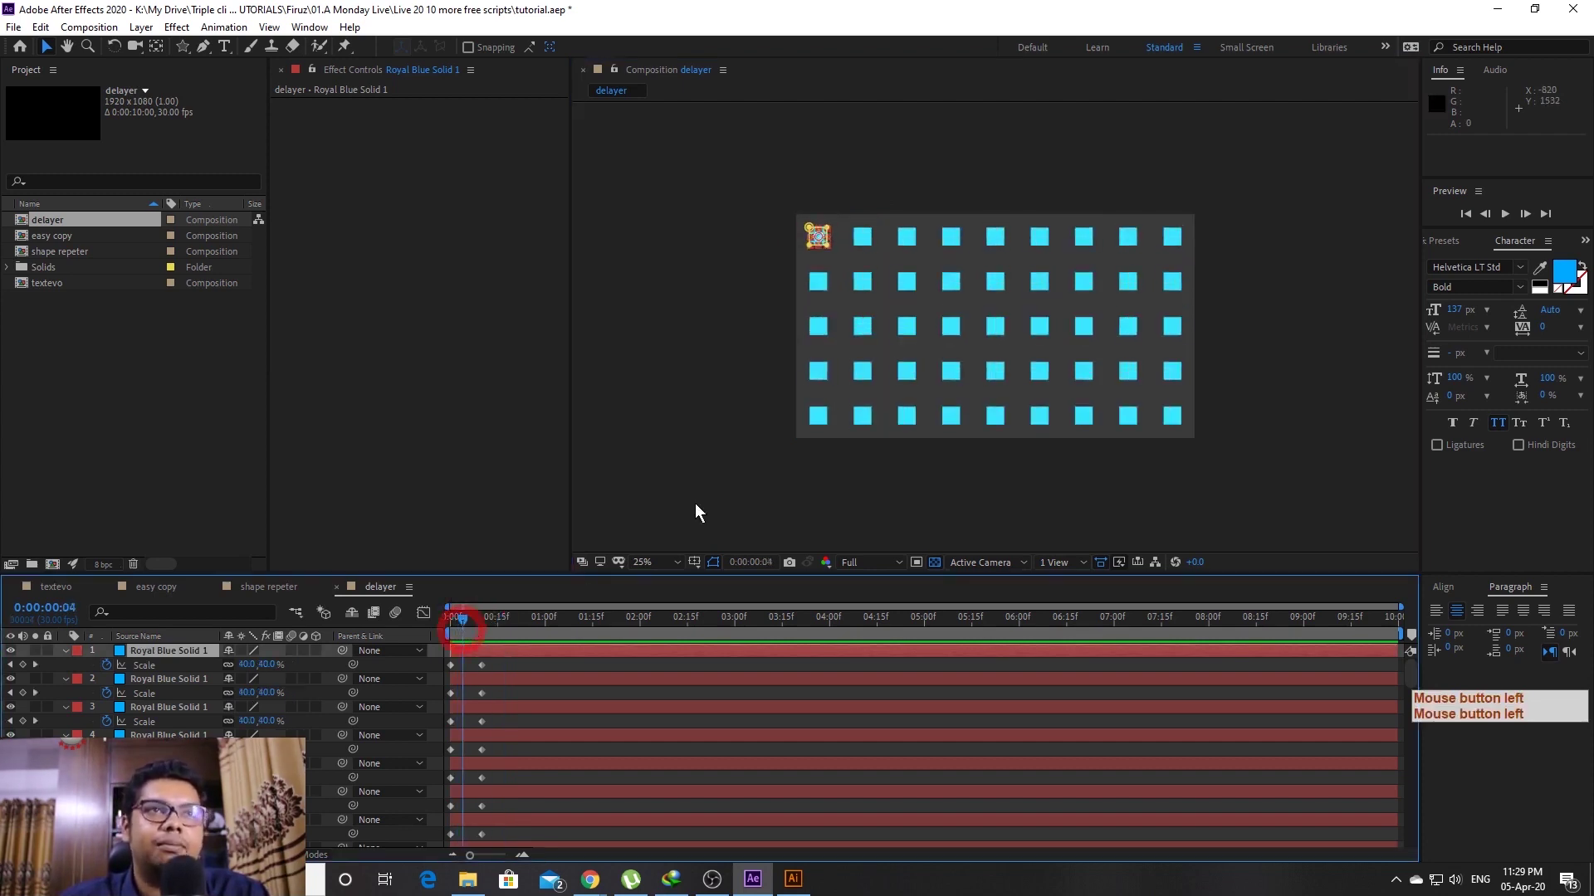
left_click(867, 231)
left_click(794, 284)
left_click(475, 690)
left_click(905, 222)
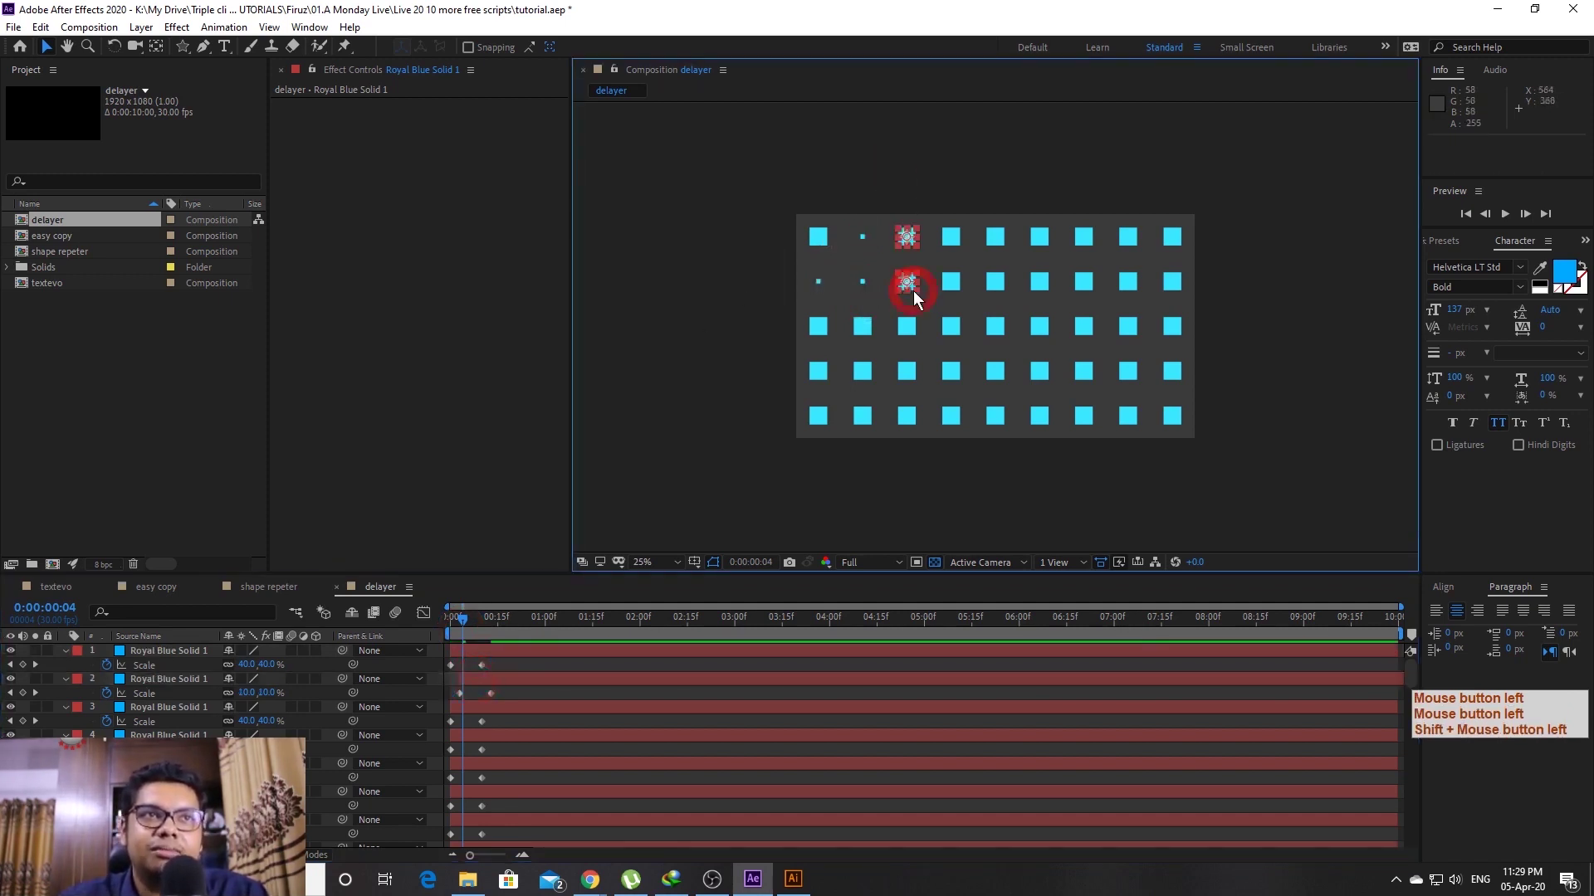
left_click(762, 326)
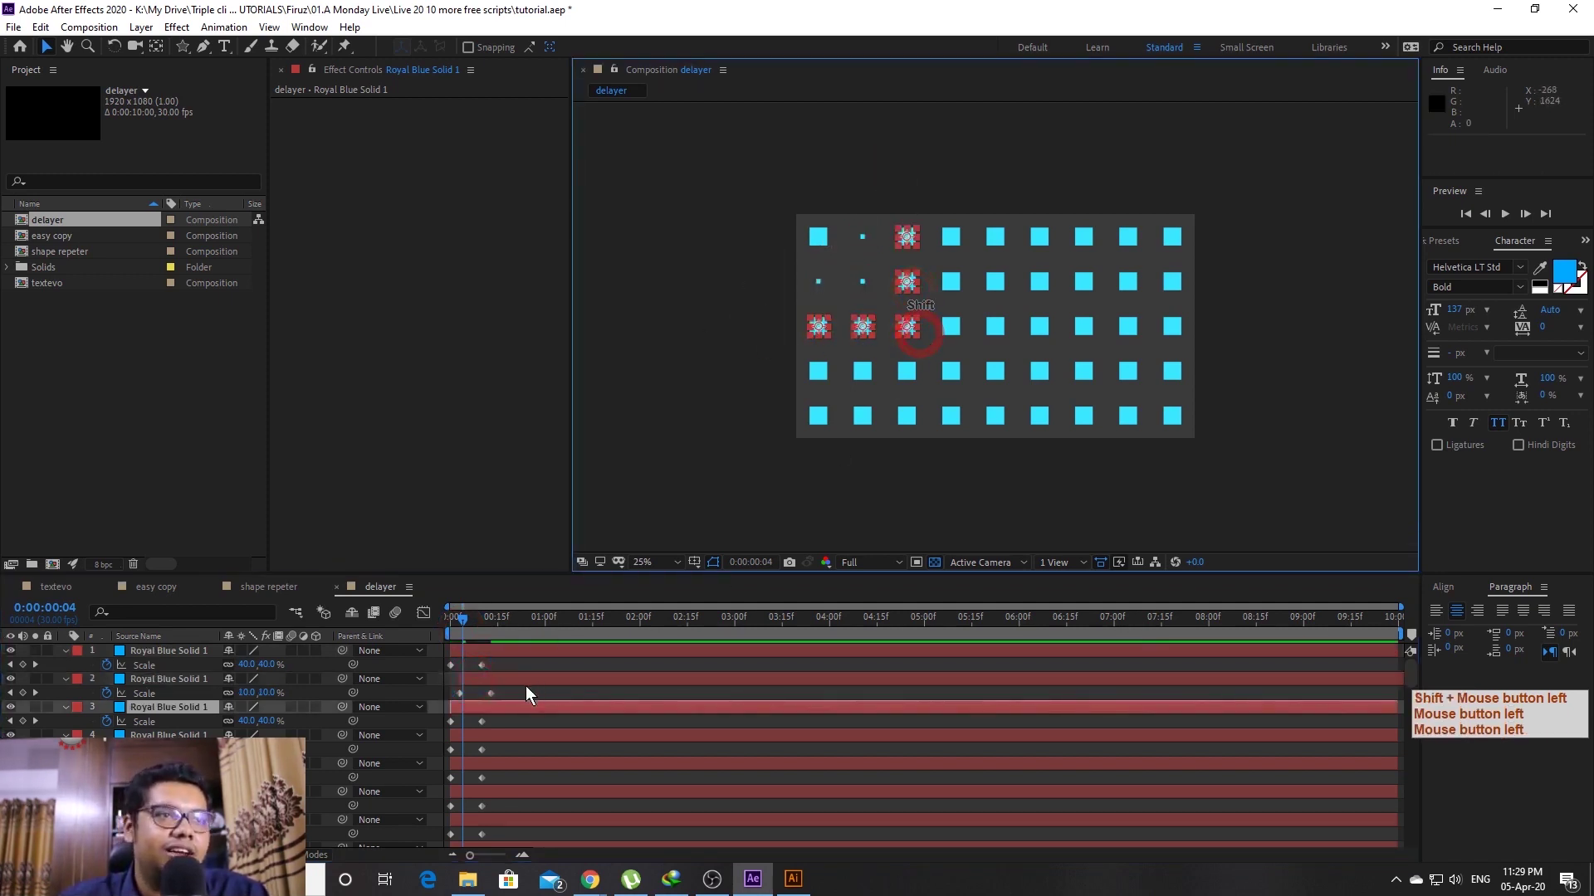
left_click(479, 712)
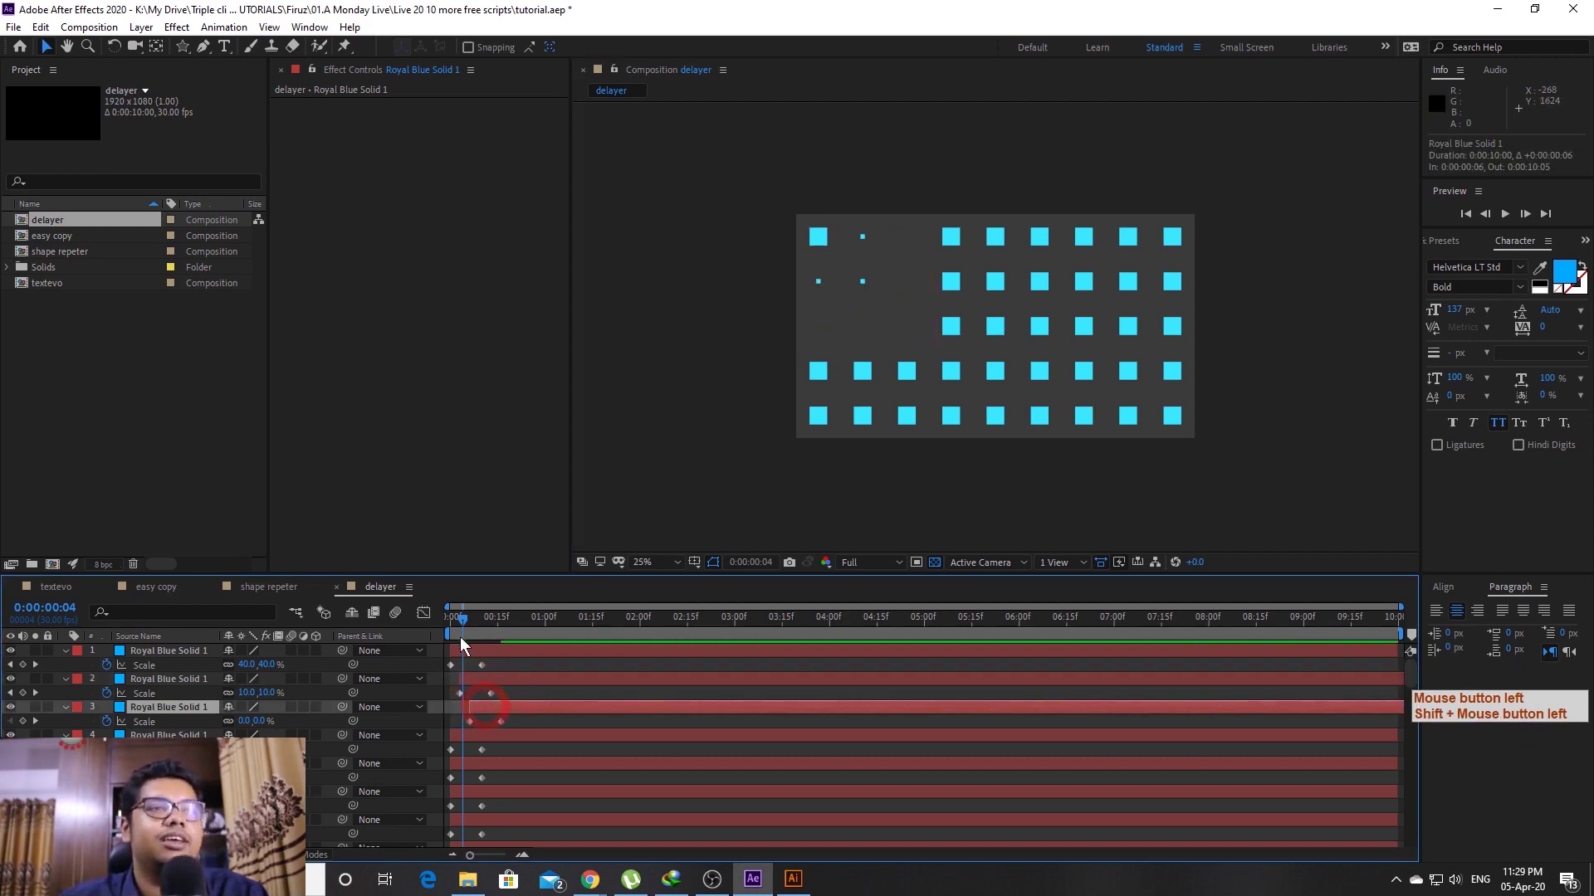
left_click(457, 632)
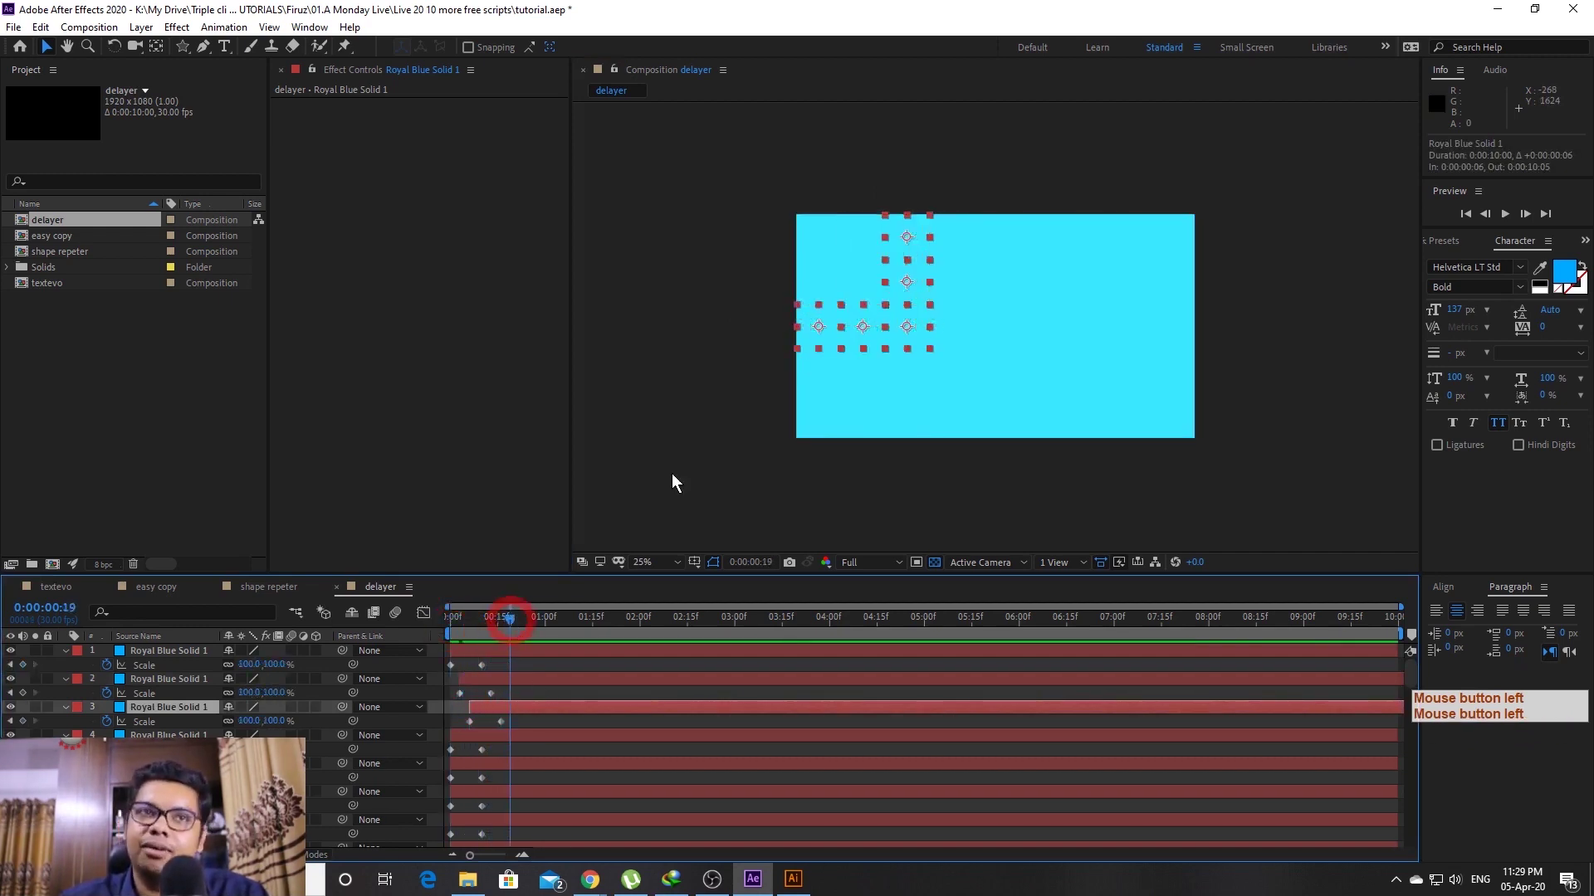
key("ctrl+z")
key("ctrl+z")
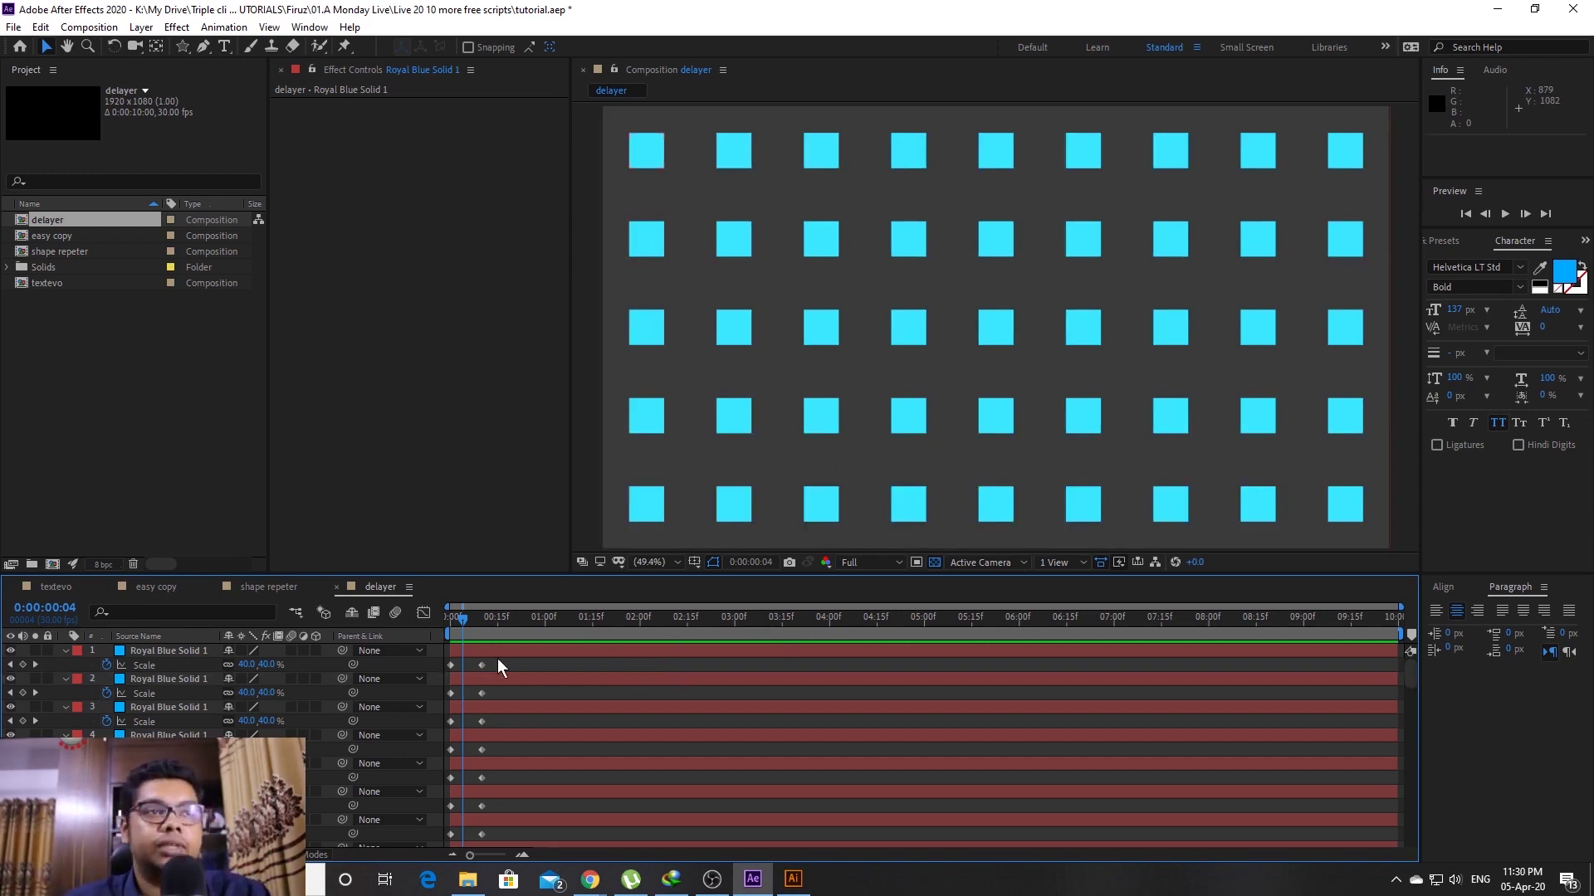
left_click(465, 632)
Preview the scale animation and open the deLAYER panel
key("space")
key("space")
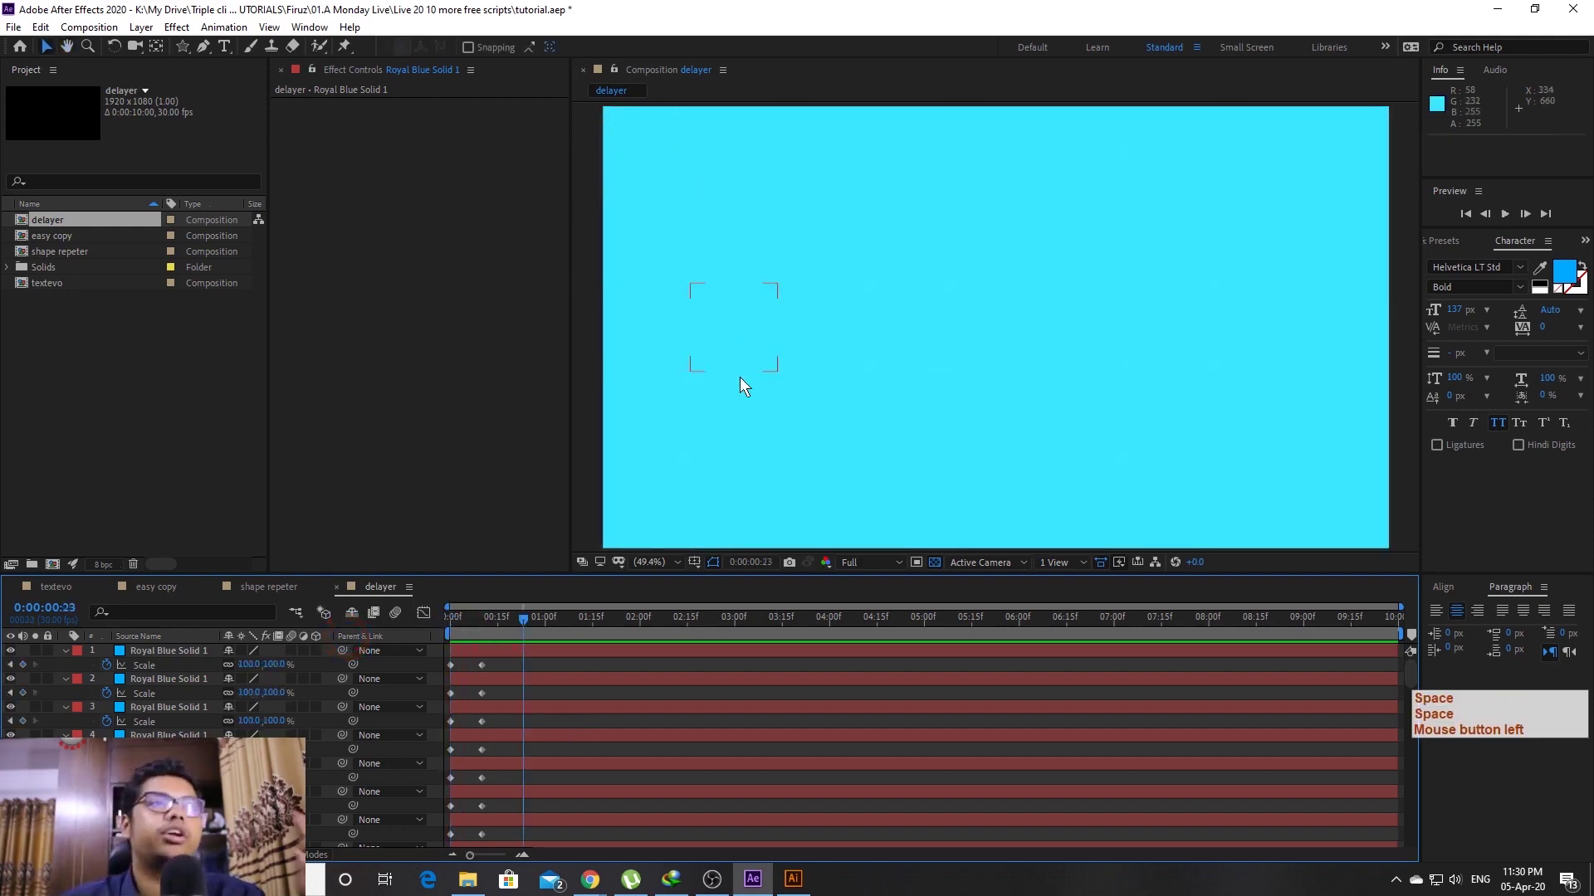
left_click(324, 32)
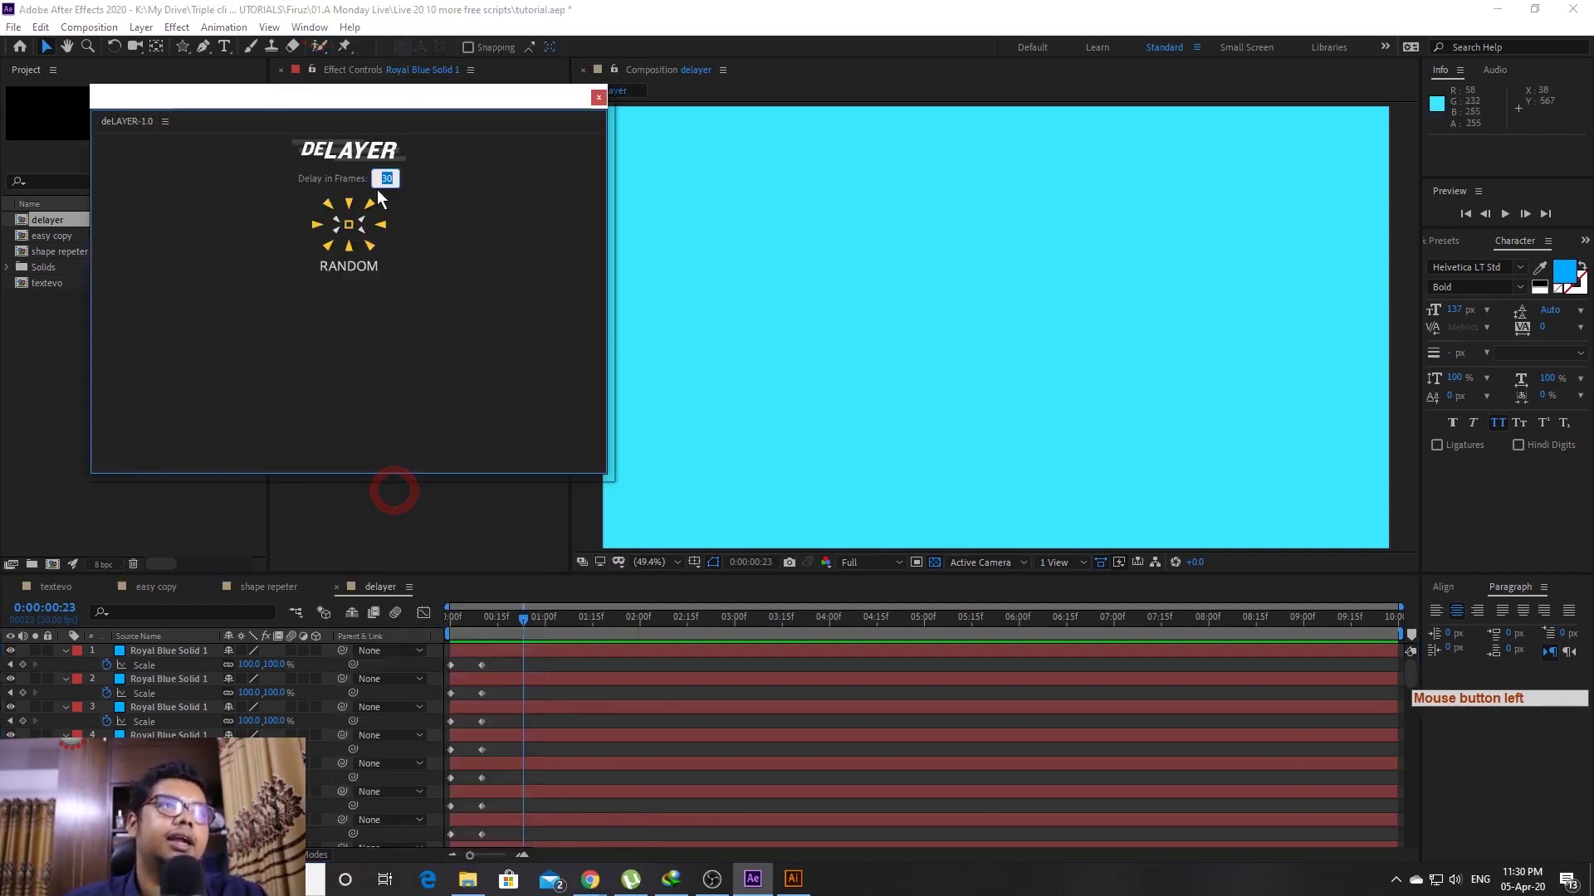
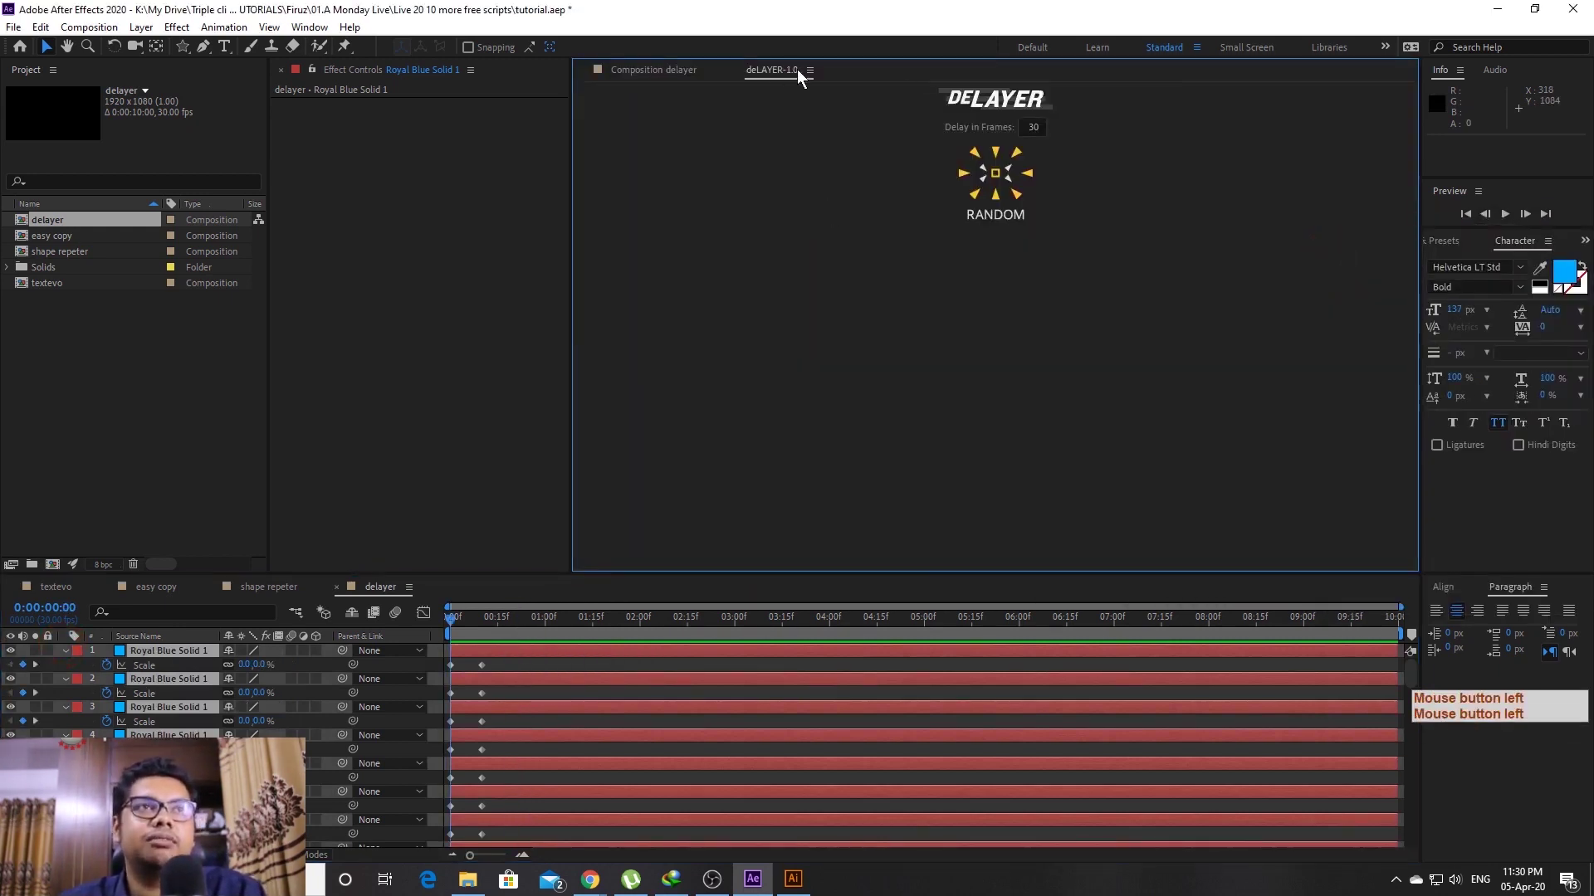
Undock deLAYER into a small floating window beside the composition
left_click(877, 104)
left_click(775, 90)
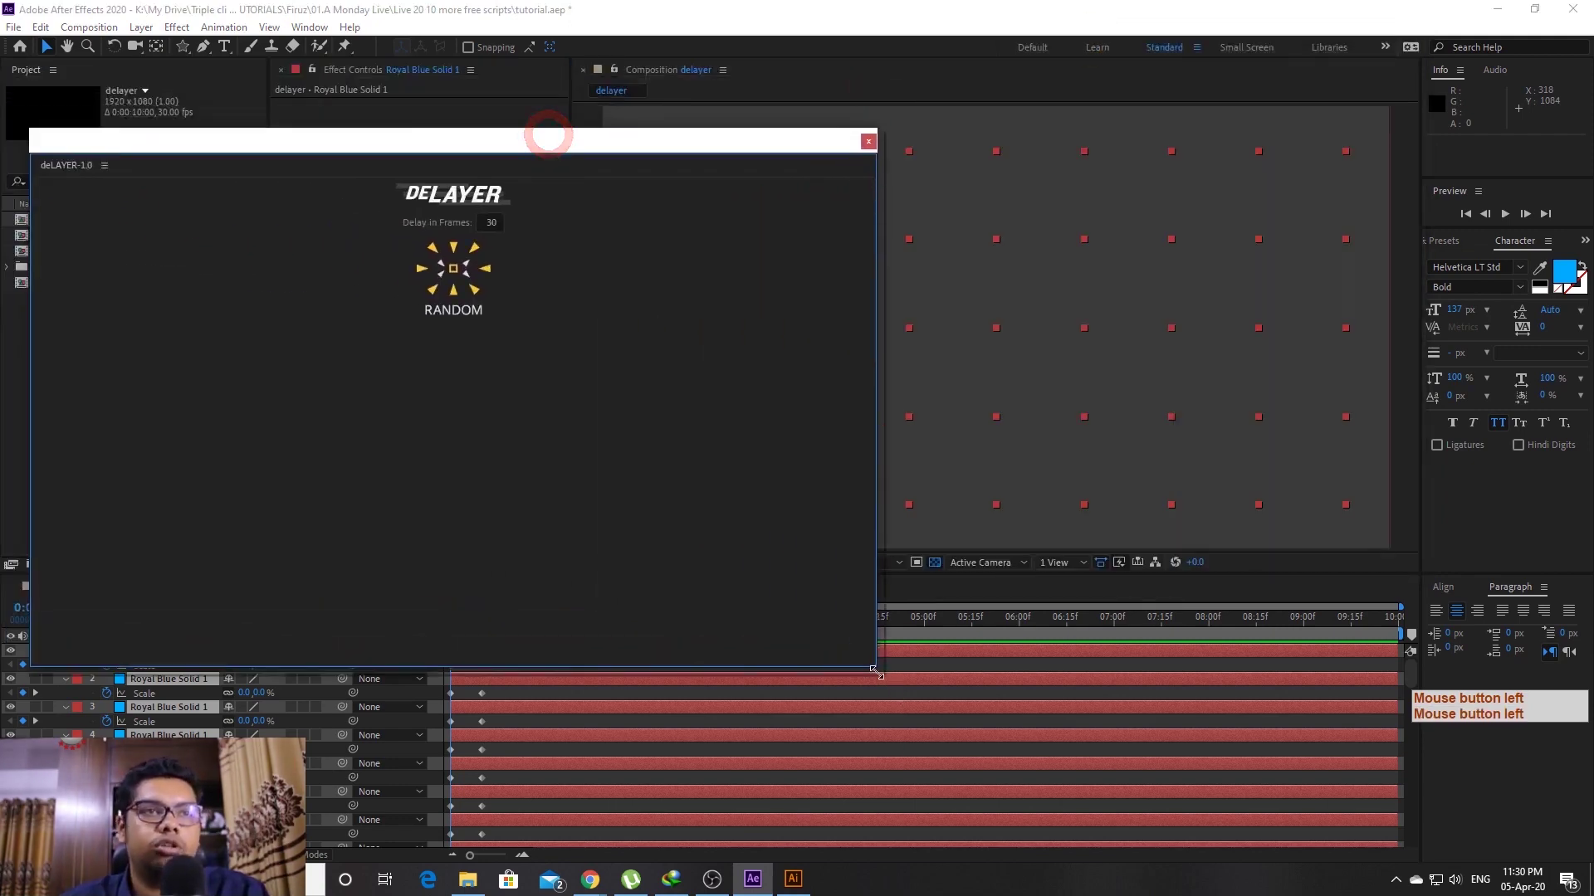
left_click(850, 662)
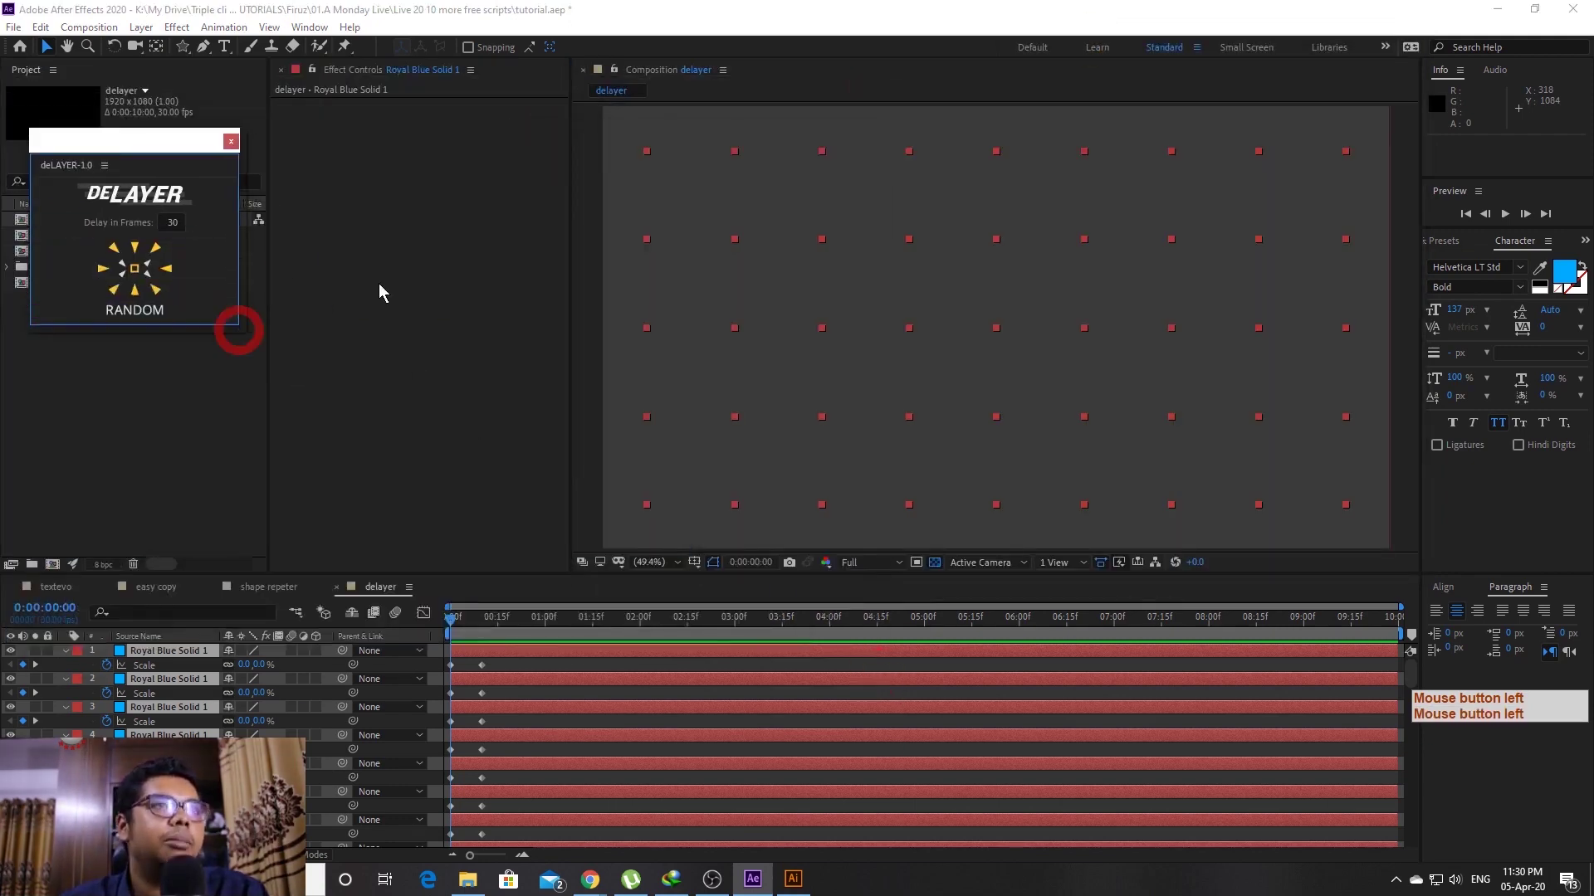
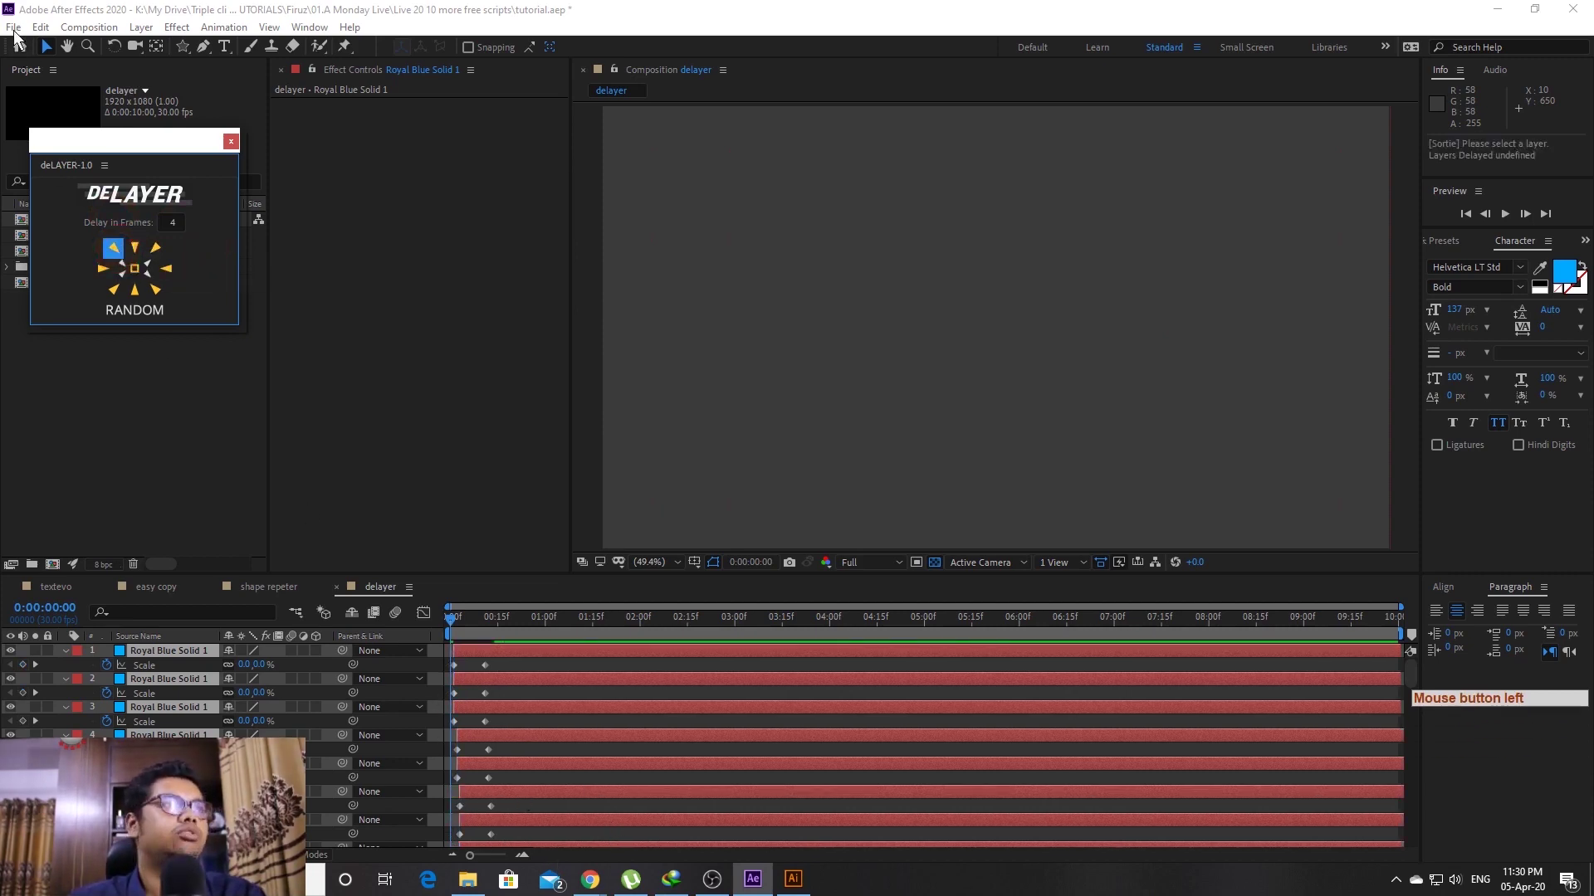
Apply a random 4-frame deLAYER stagger to all squares and preview it
left_click(18, 38)
left_click(55, 183)
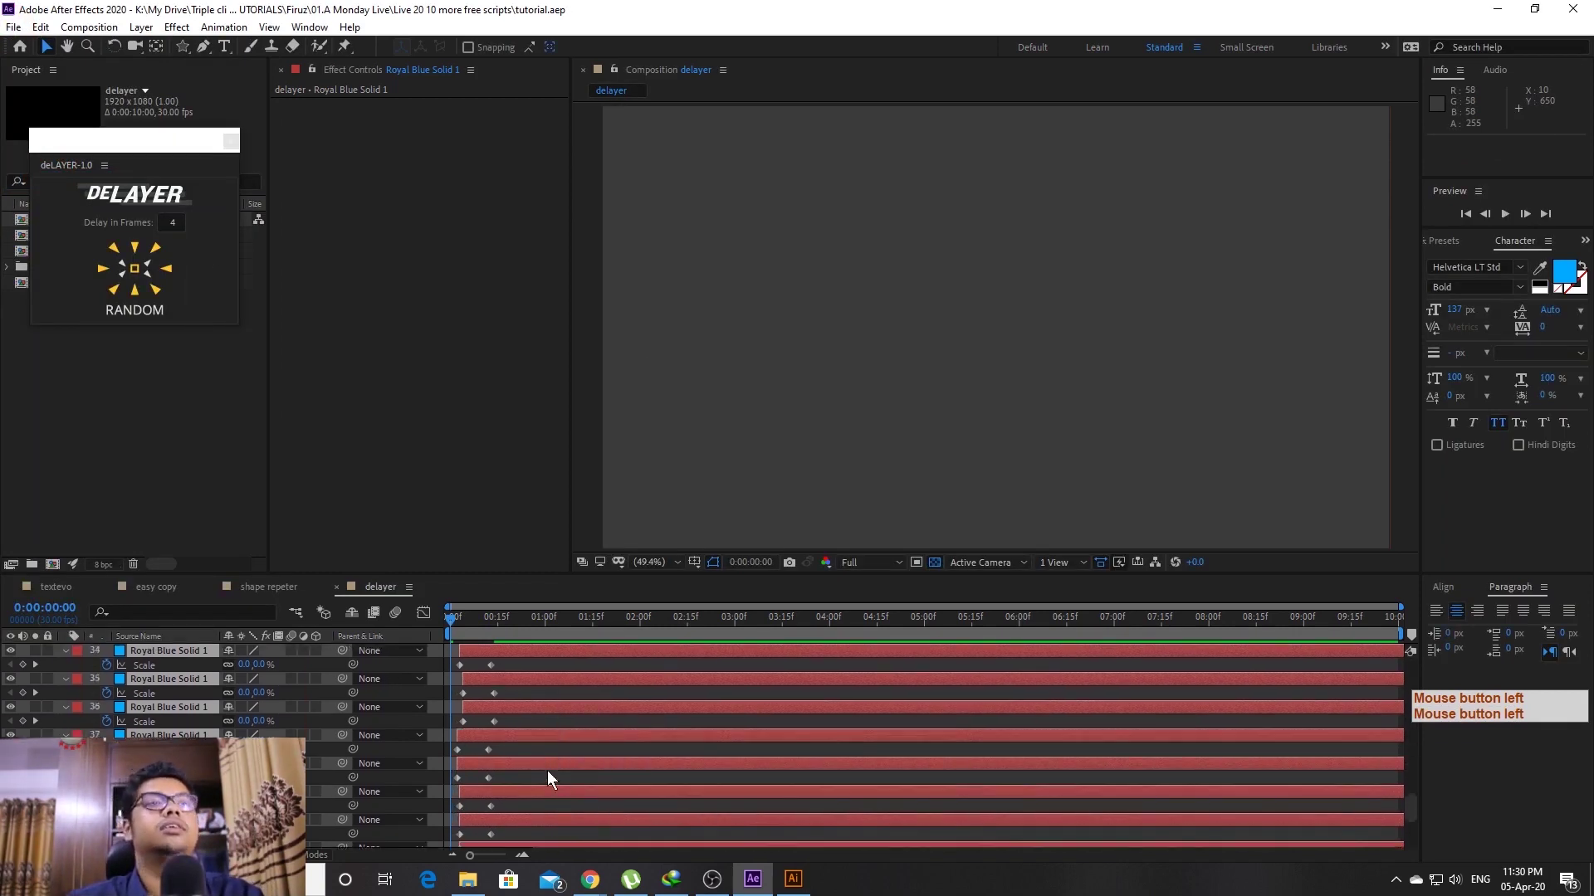
left_click(420, 629)
key("space")
left_click(365, 633)
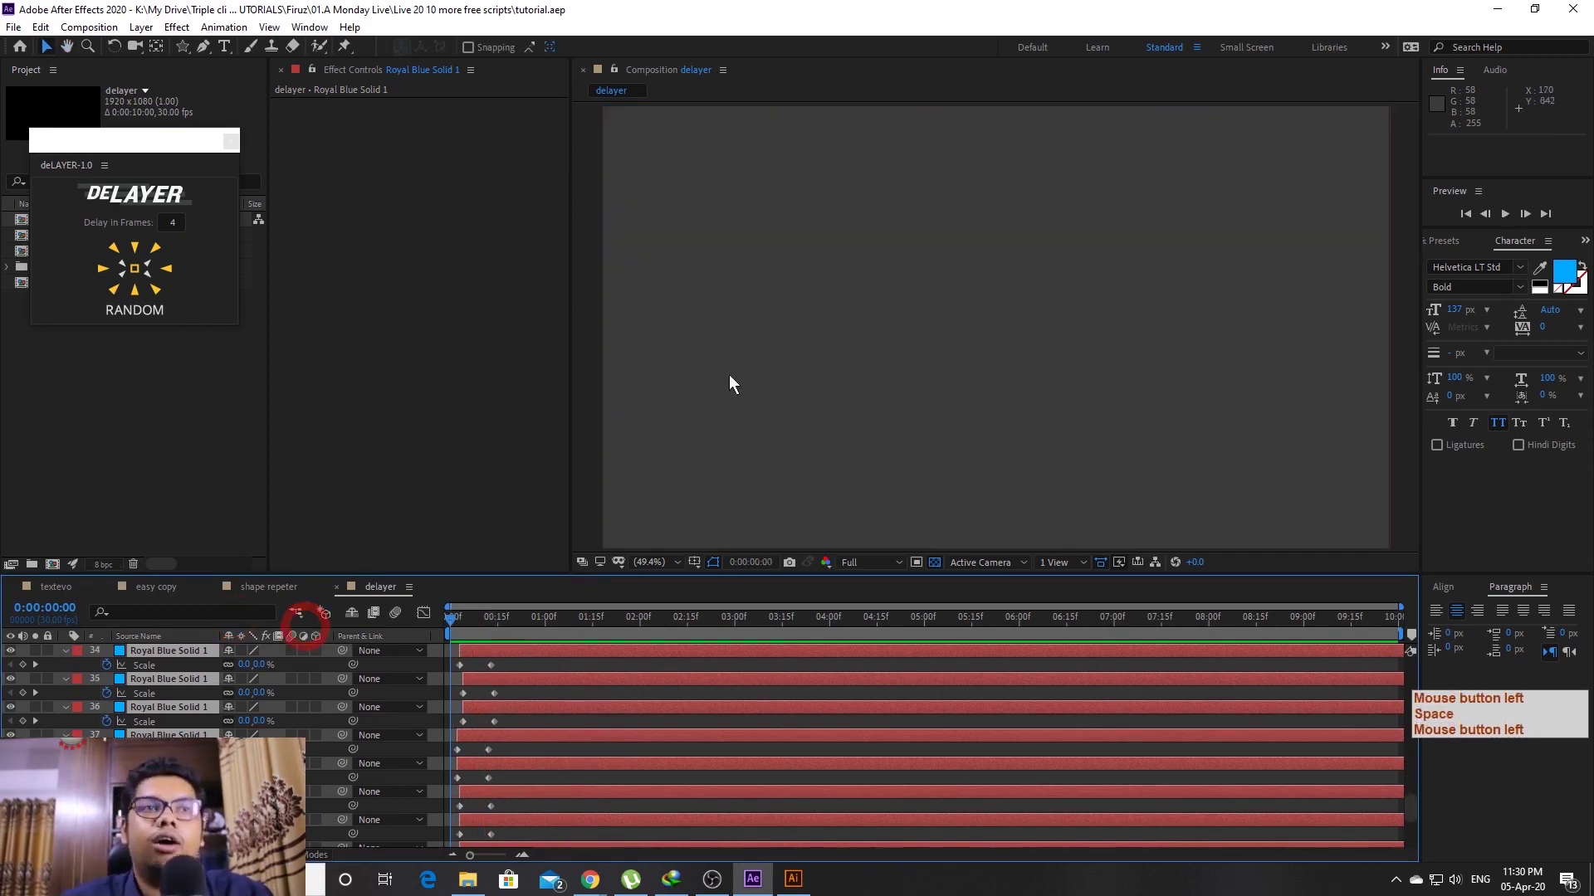
key("space")
key("space")
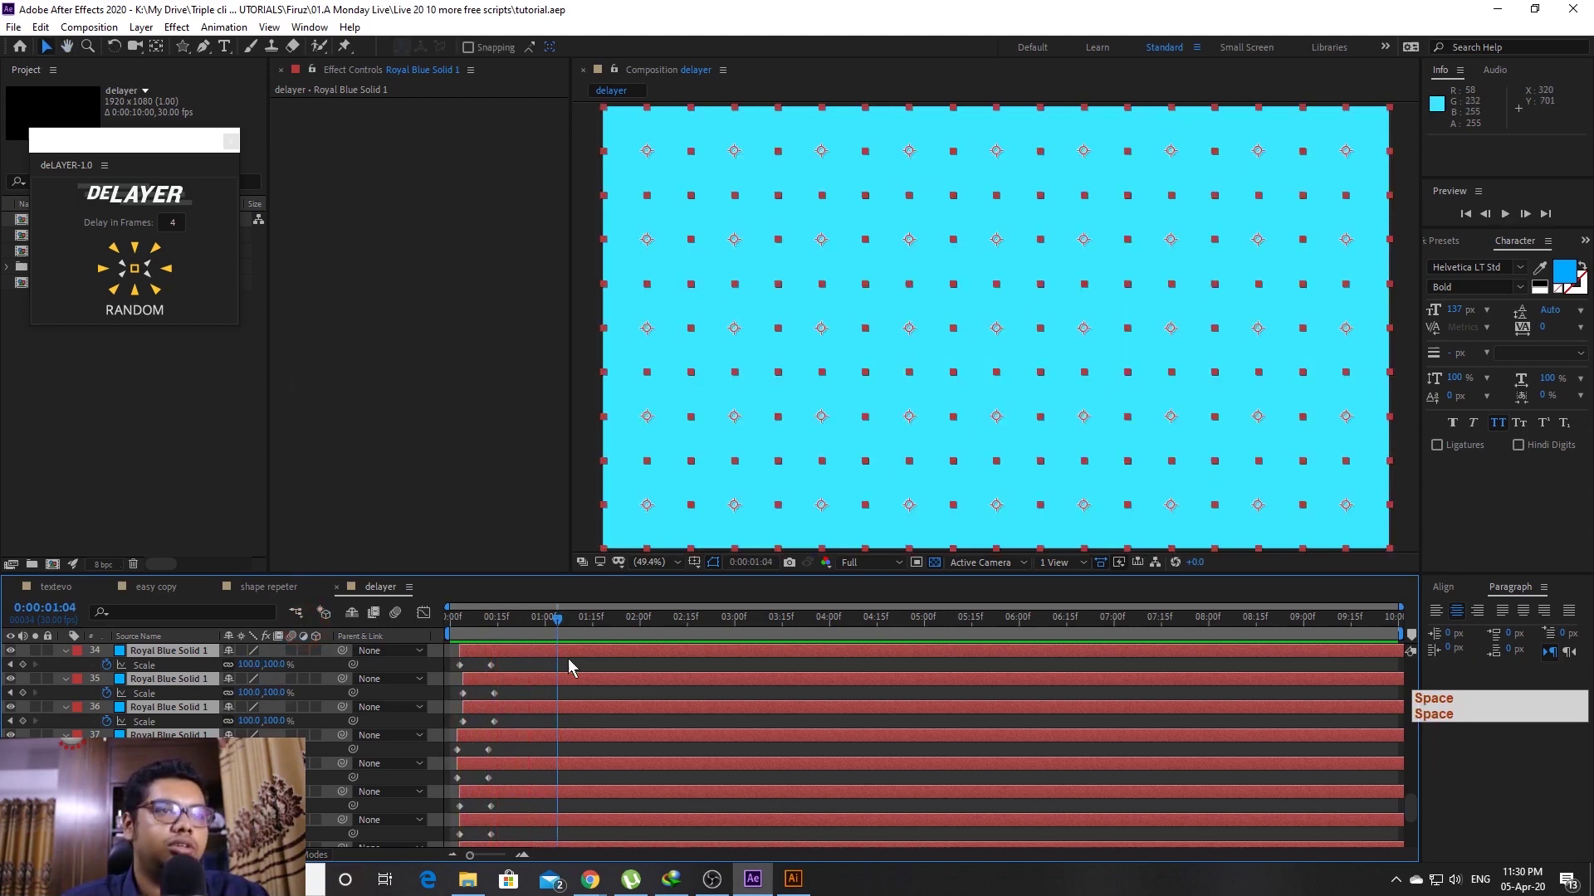
Undo the 4-frame stagger and edit the delay to 10 frames
left_click(396, 636)
key("ctrl+z")
key("space")
left_click(485, 707)
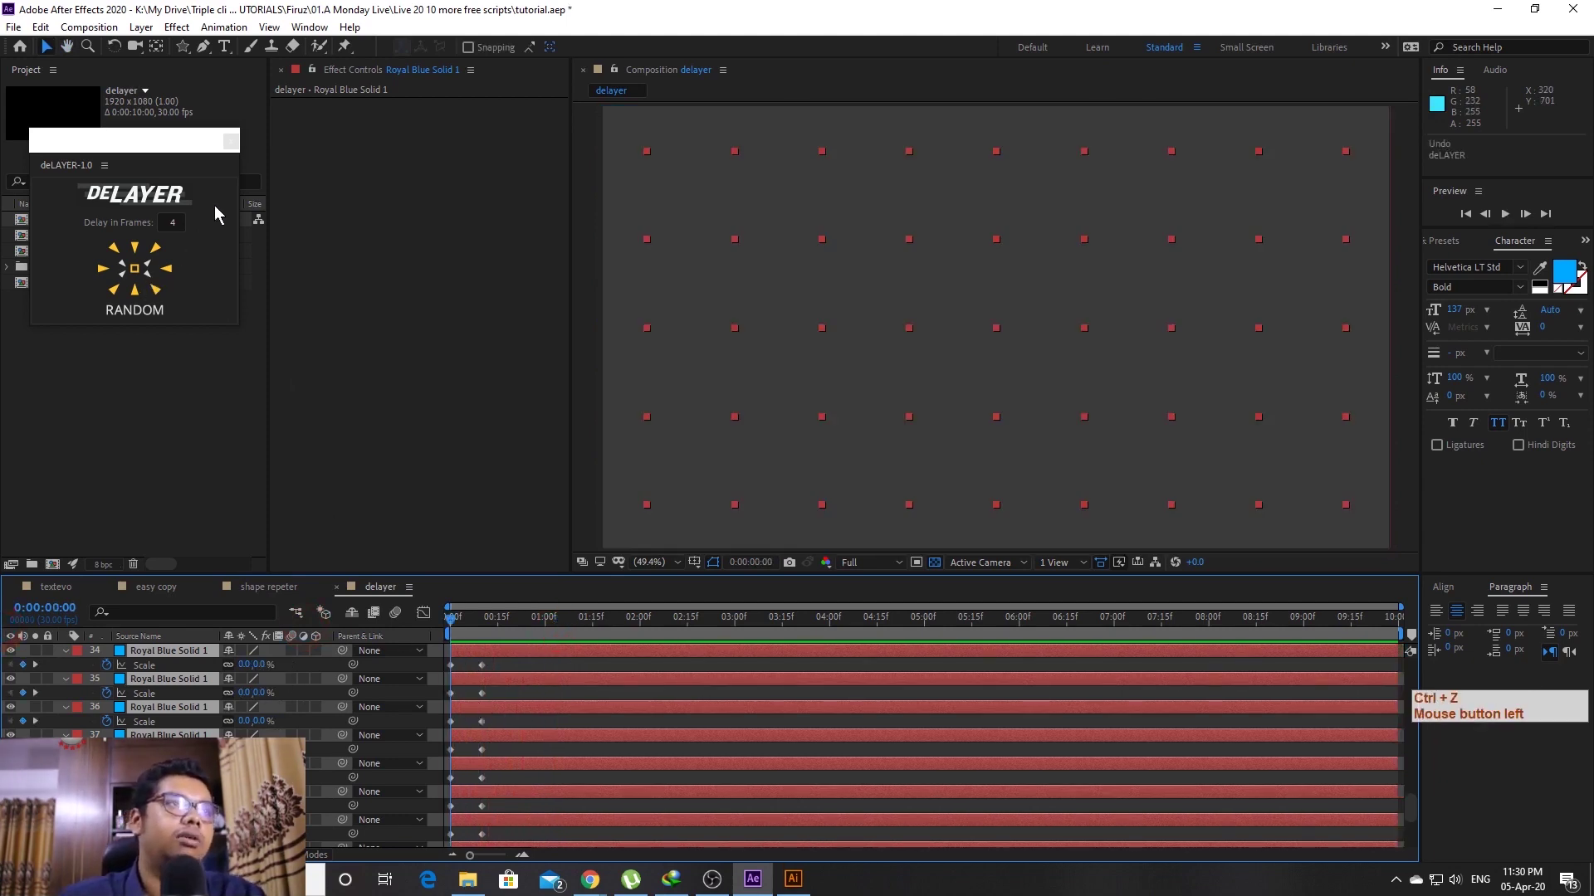
left_click(4, 207)
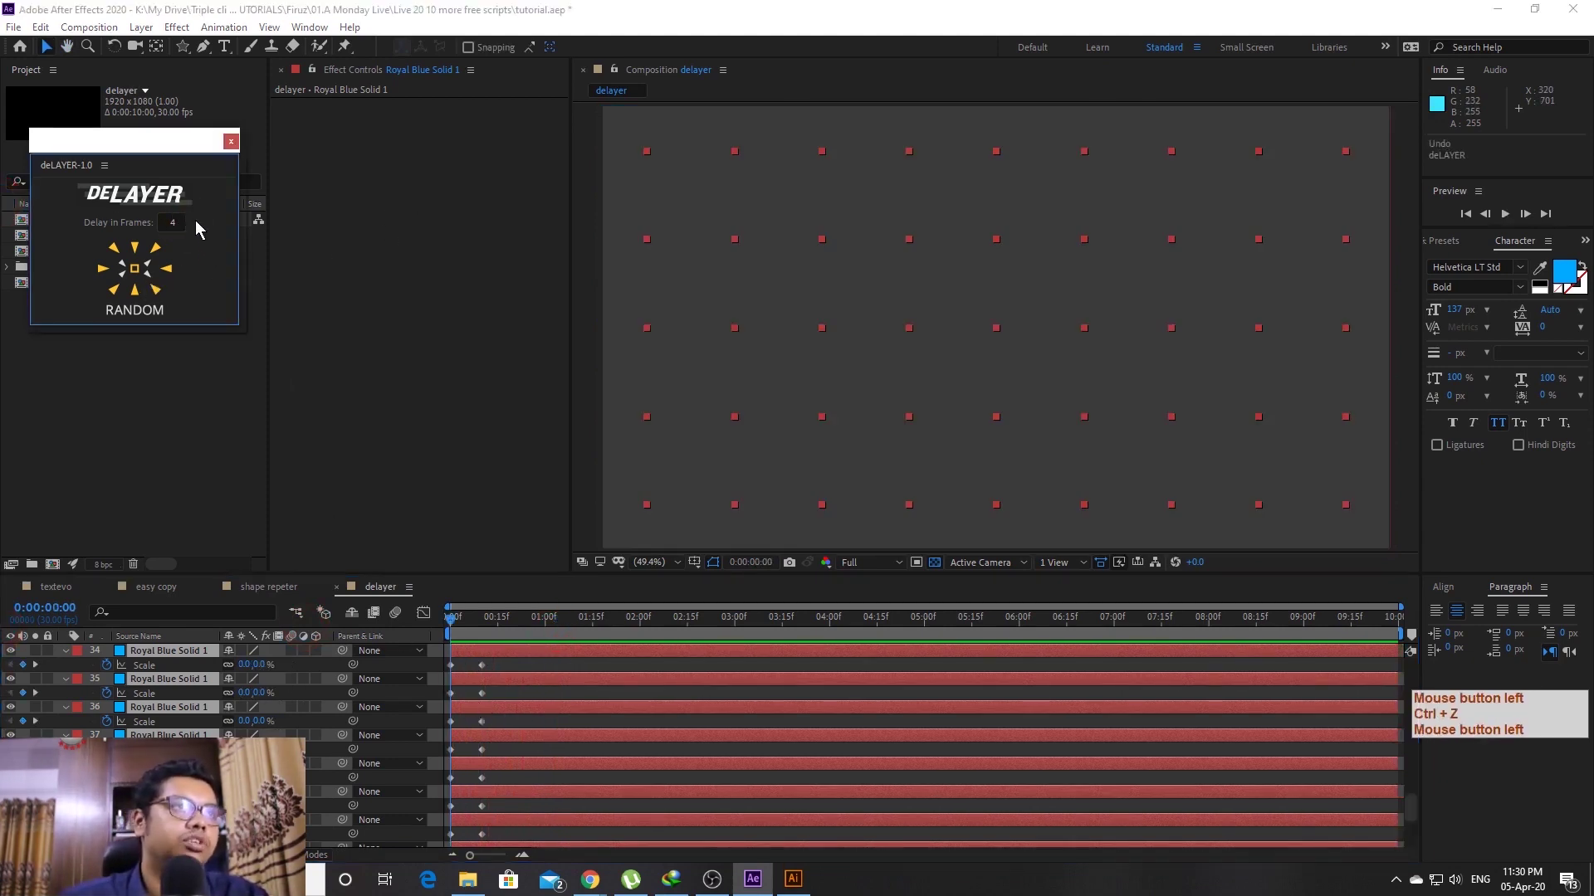
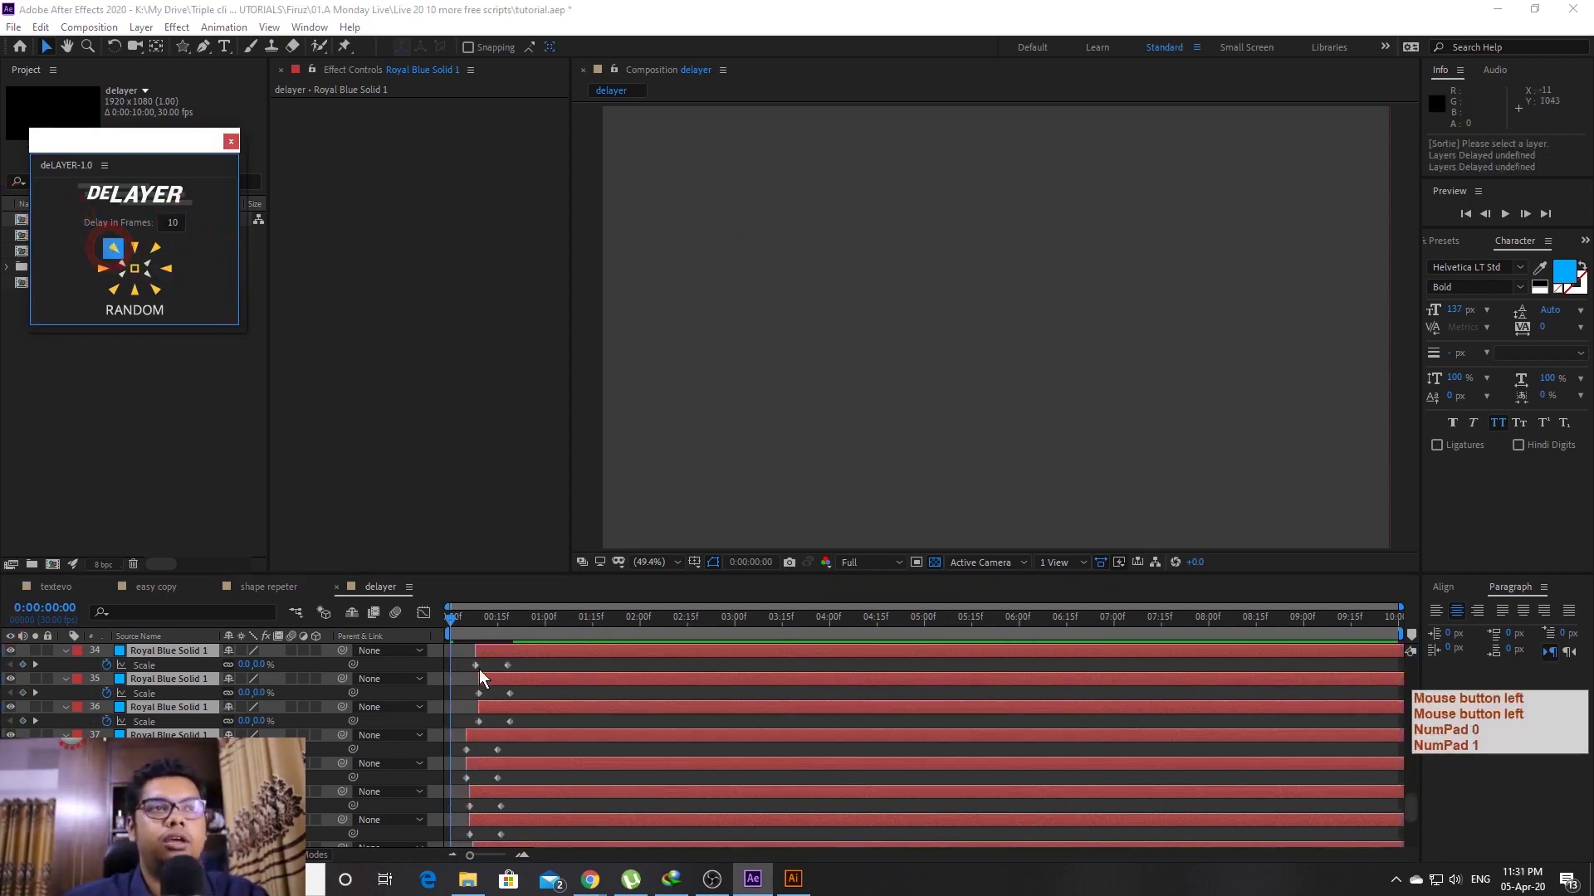
Preview the 10-frame staggered growing squares in the delayer comp, then stop playback
left_click(465, 672)
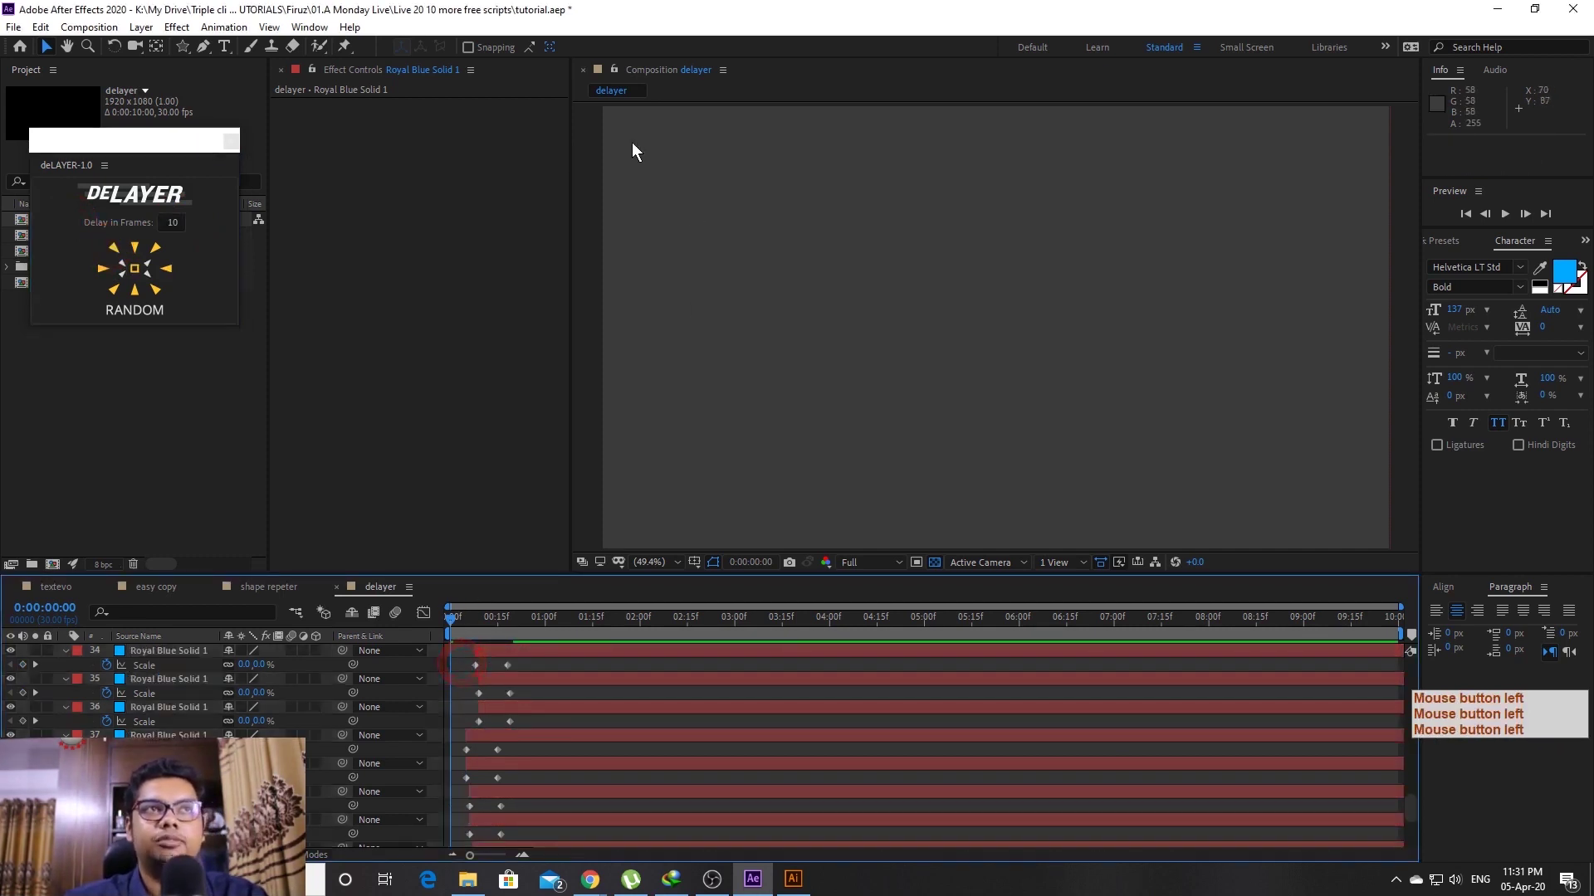
key("space")
left_click(551, 625)
key("space")
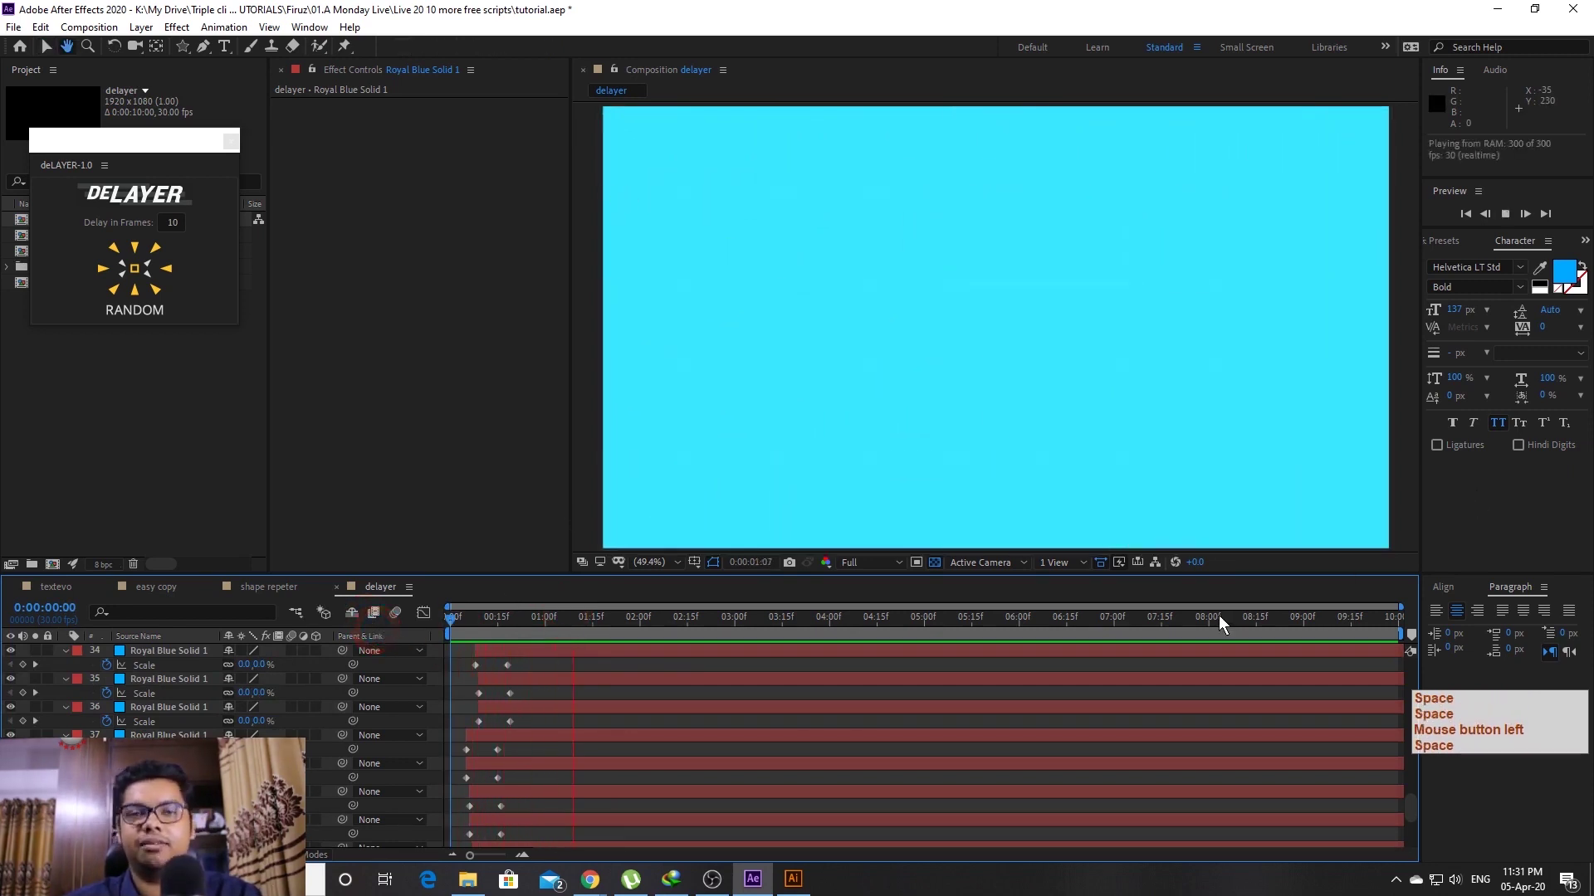
key("space")
left_click(1220, 622)
left_click(420, 635)
key("ctrl+a")
key("space")
key("ctrl+a")
Reapply the deLAYER stagger to the selected squares and play the animation back again
left_click(136, 257)
left_click(150, 277)
key("space")
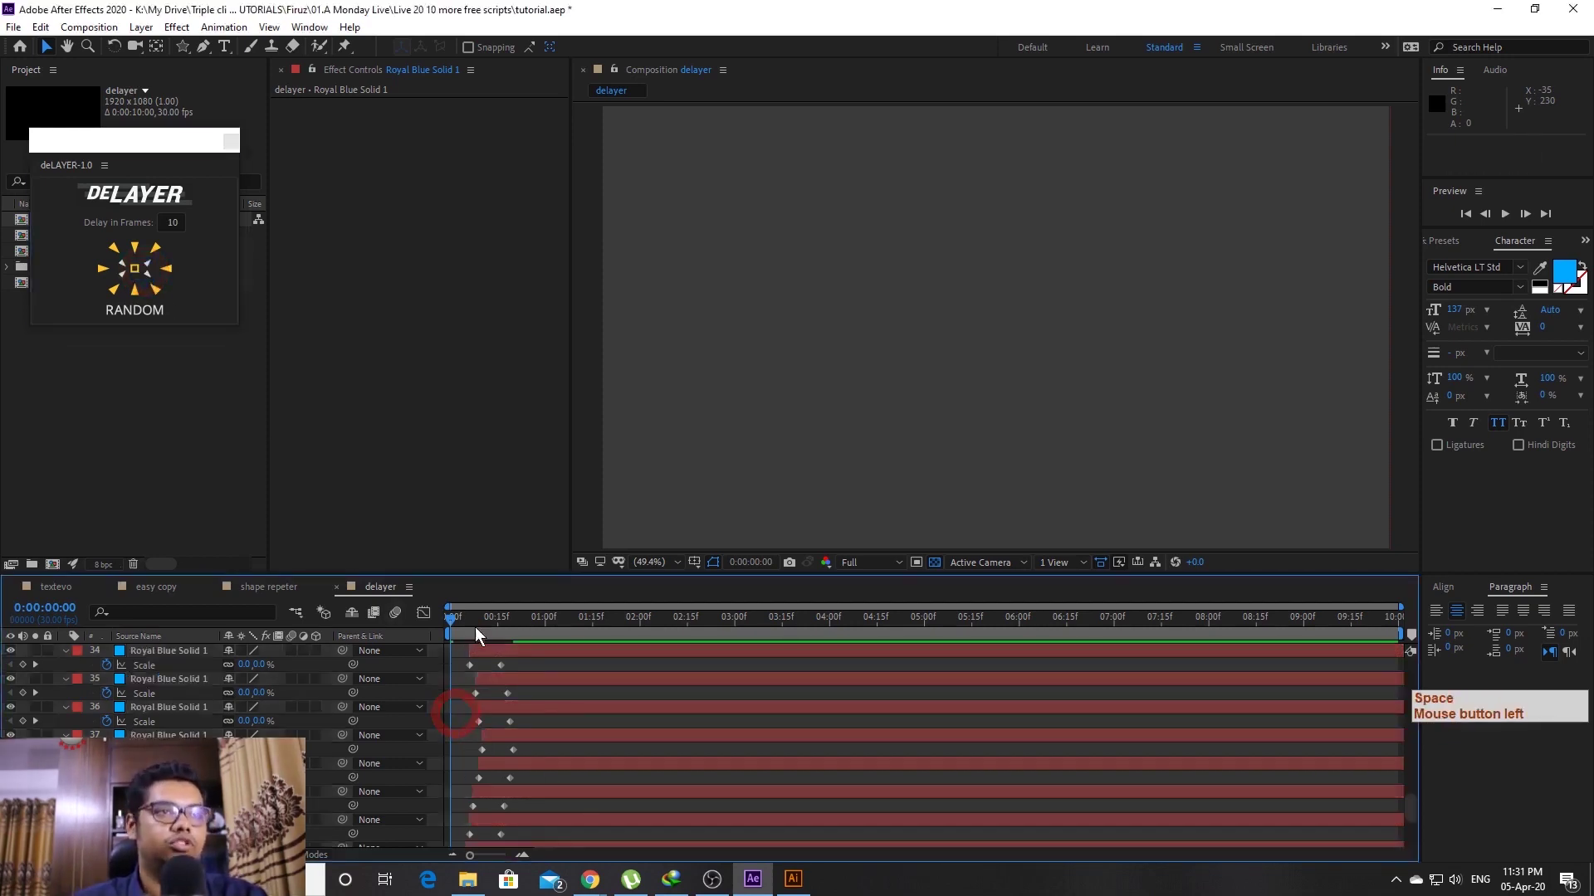
key("space")
left_click(375, 637)
key("space")
key("space")
left_click(540, 630)
key("space")
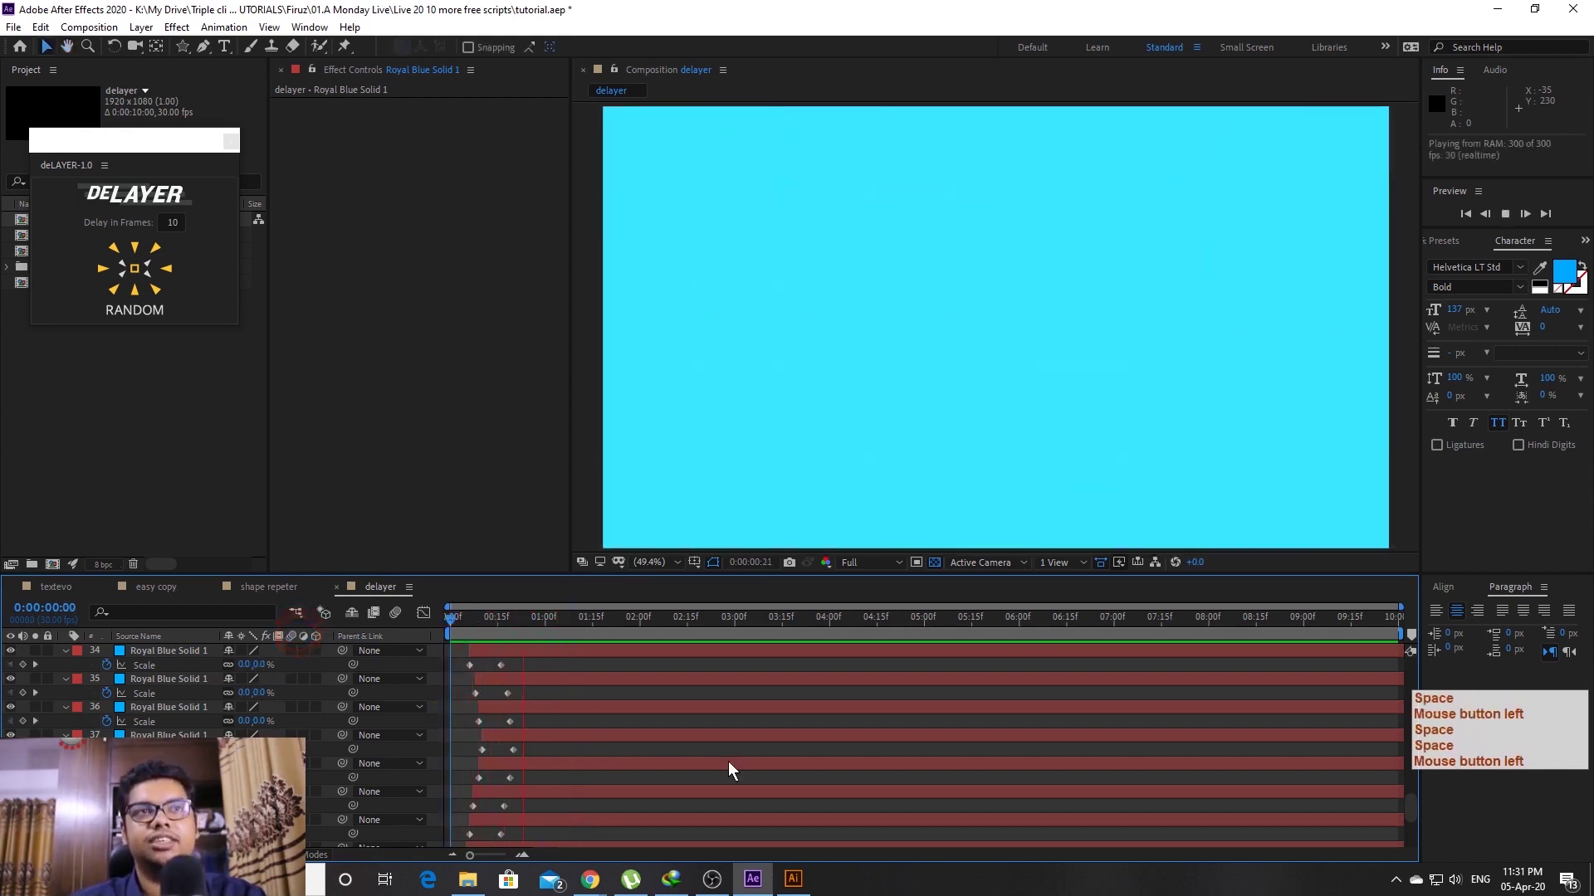
key("space")
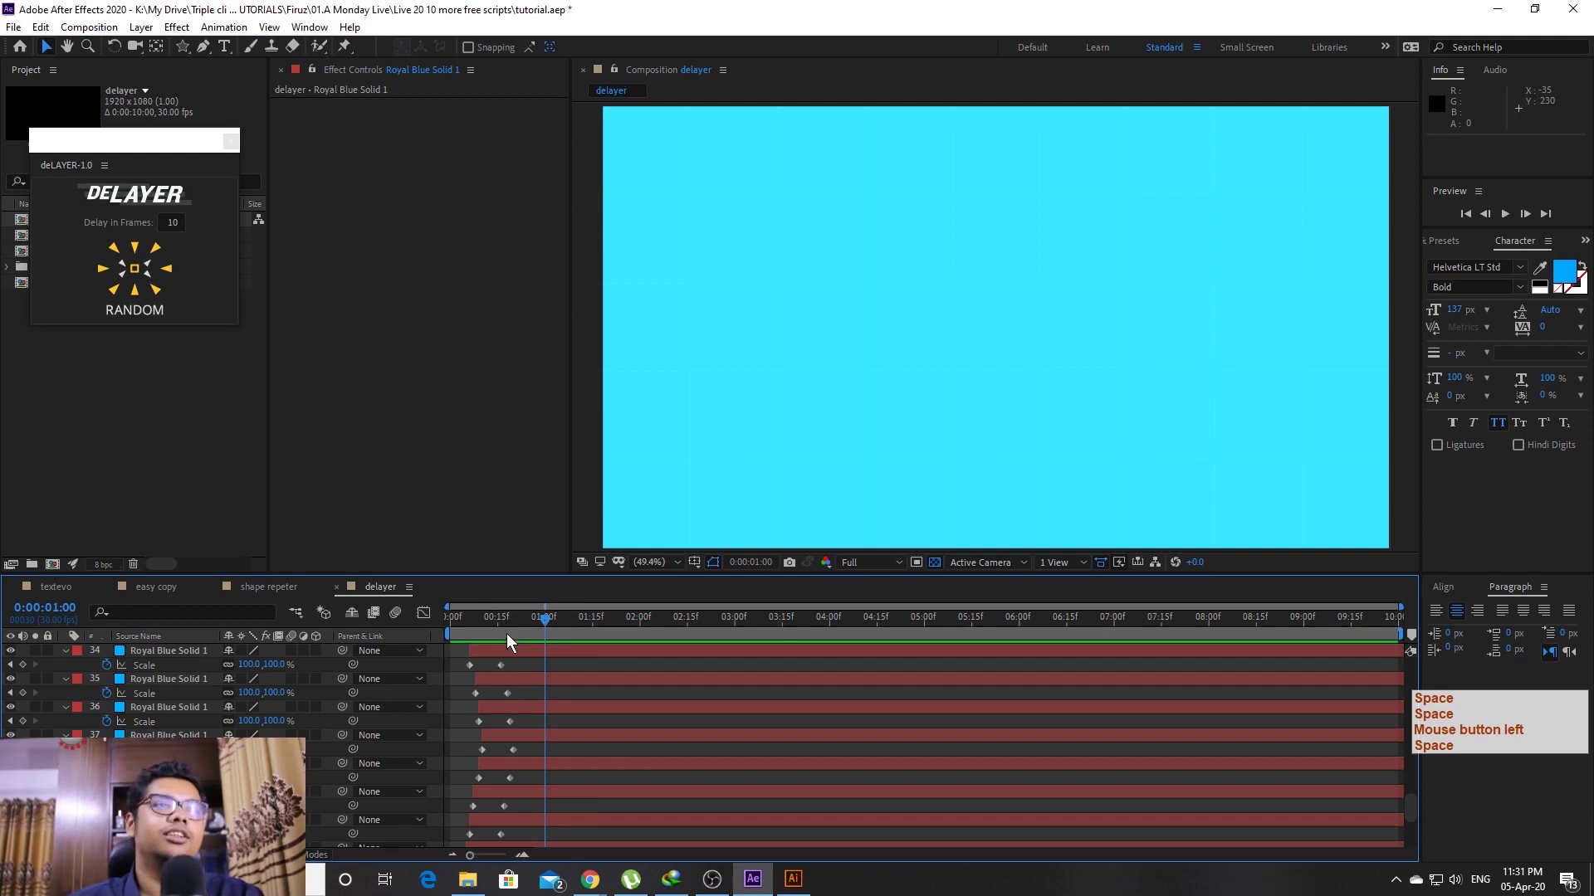
Undo the stagger so all squares' scale keyframes start together
left_click(505, 637)
key("ctrl+a")
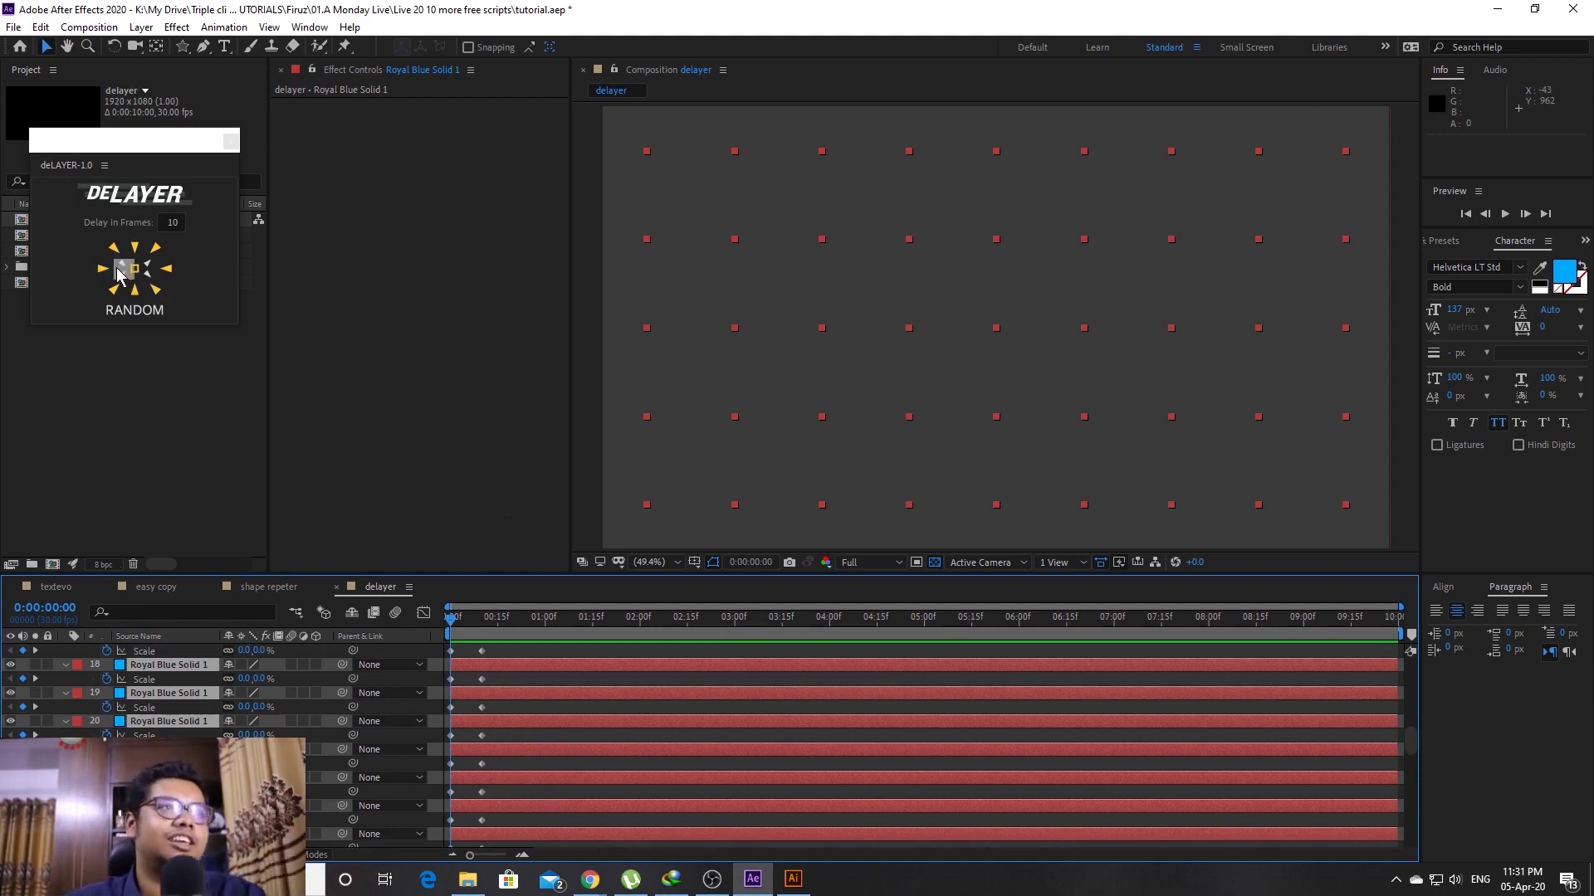
Stagger the squares outward from the centre with deLAYER and preview the result
left_click(121, 273)
key("space")
key("ctrl+z")
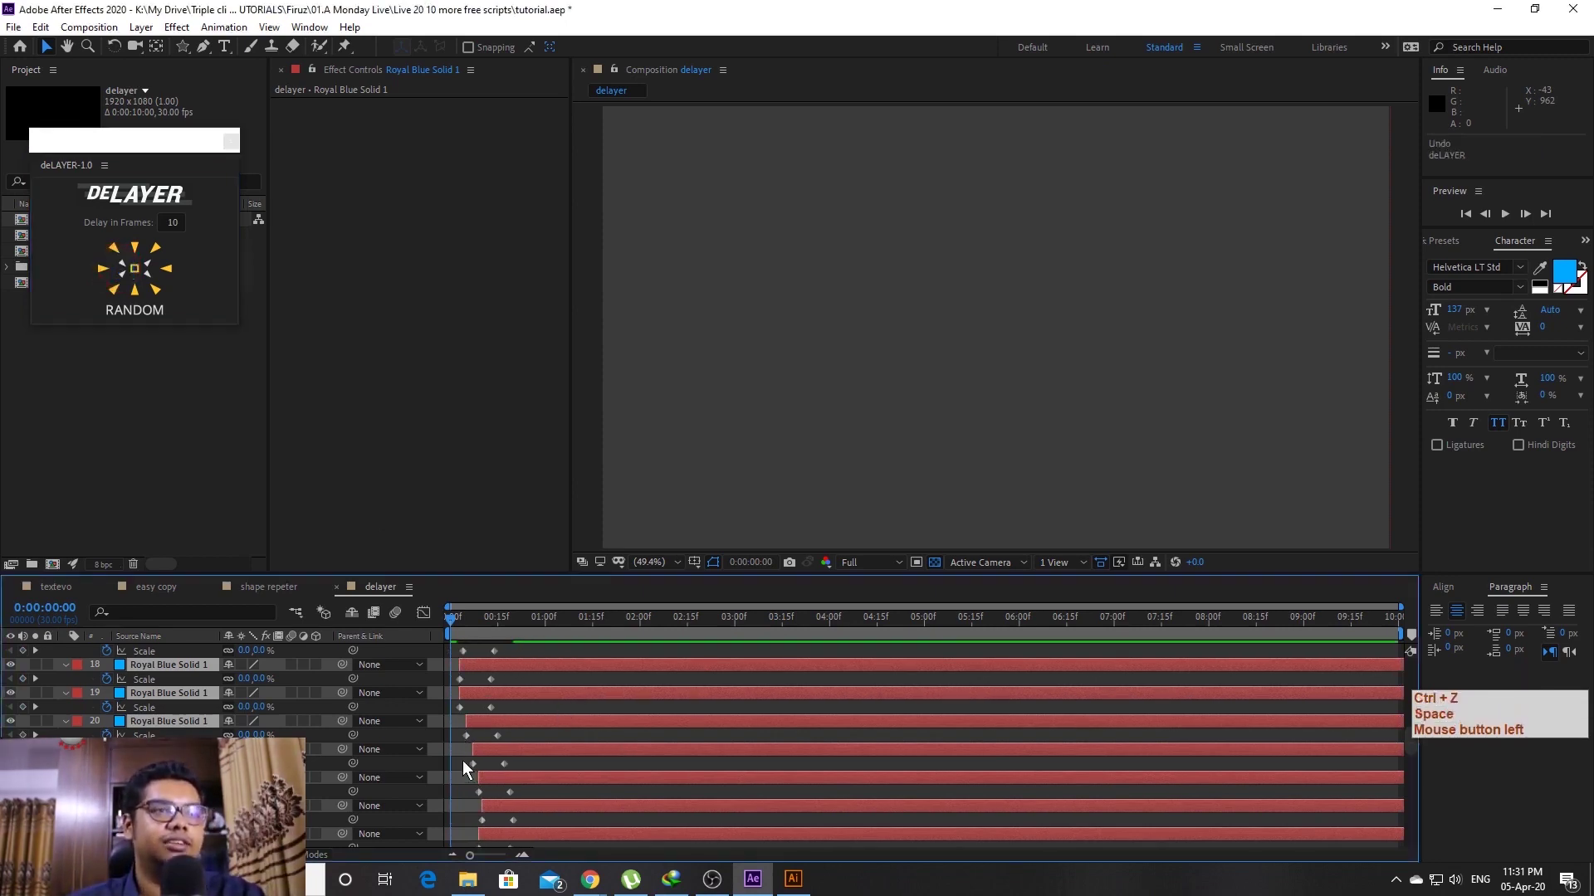
left_click(469, 772)
key("ctrl+z")
key("space")
left_click(469, 772)
key("space")
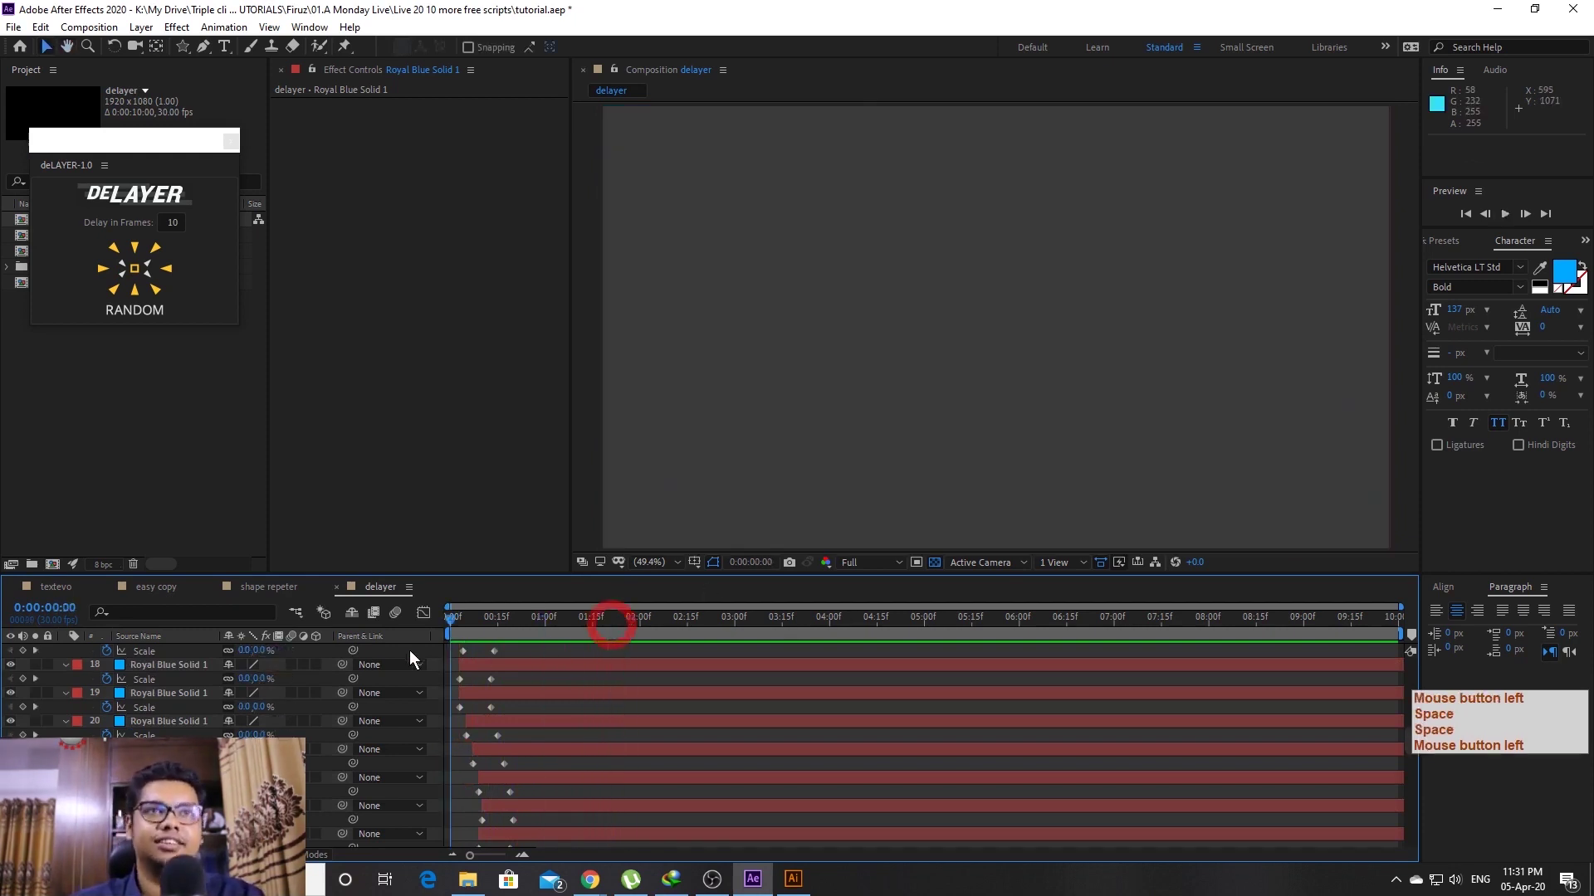
key("space")
Bring up the Import File window from the Project panel
left_click(425, 661)
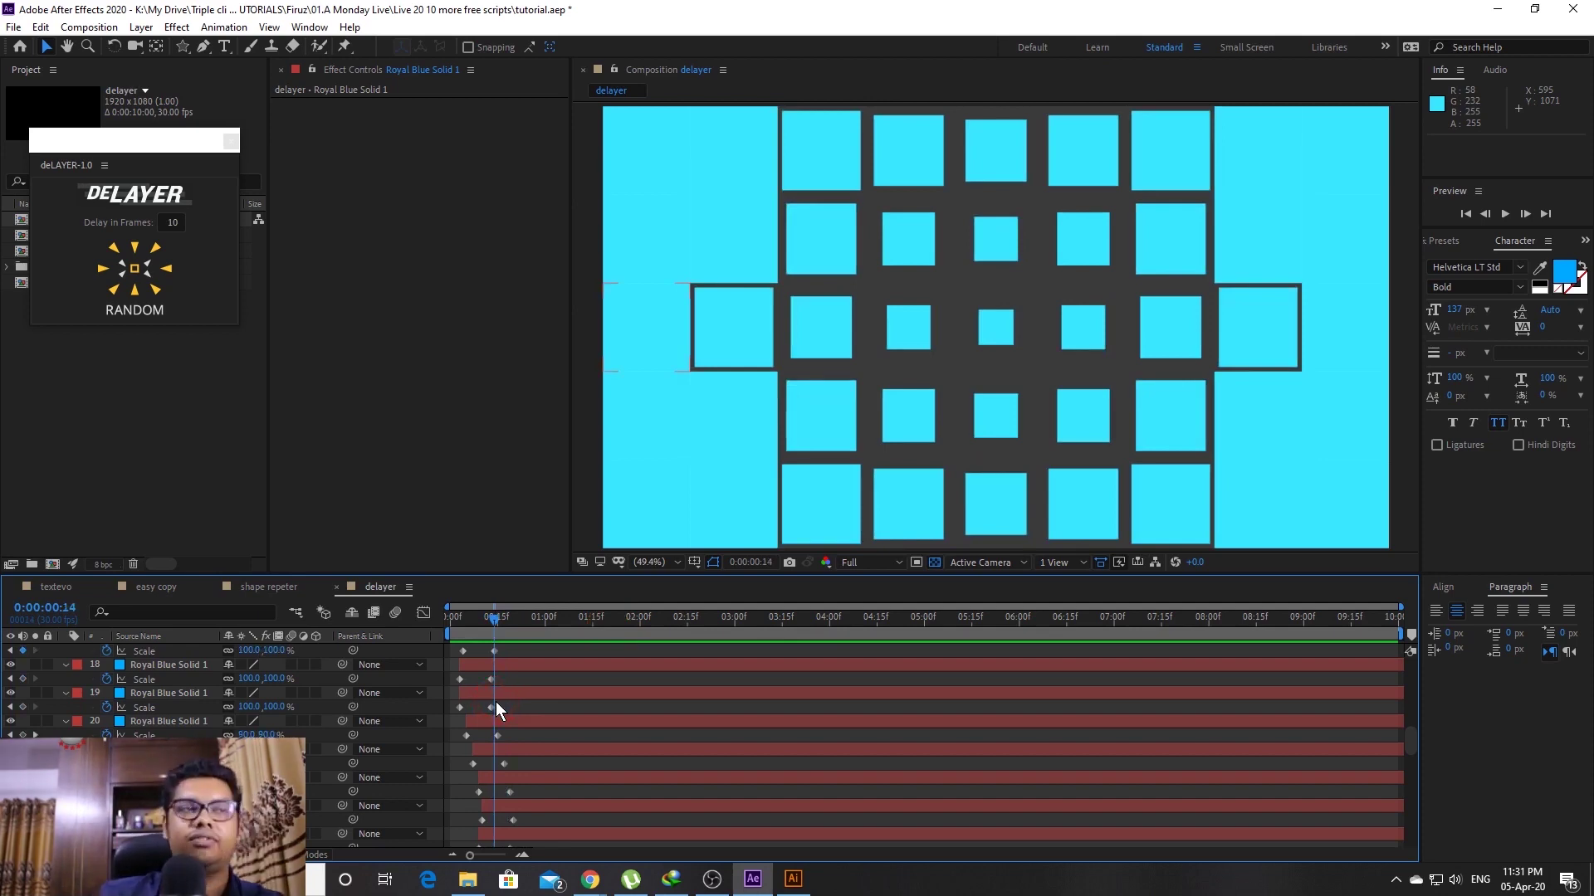
left_click(253, 155)
double_click(125, 421)
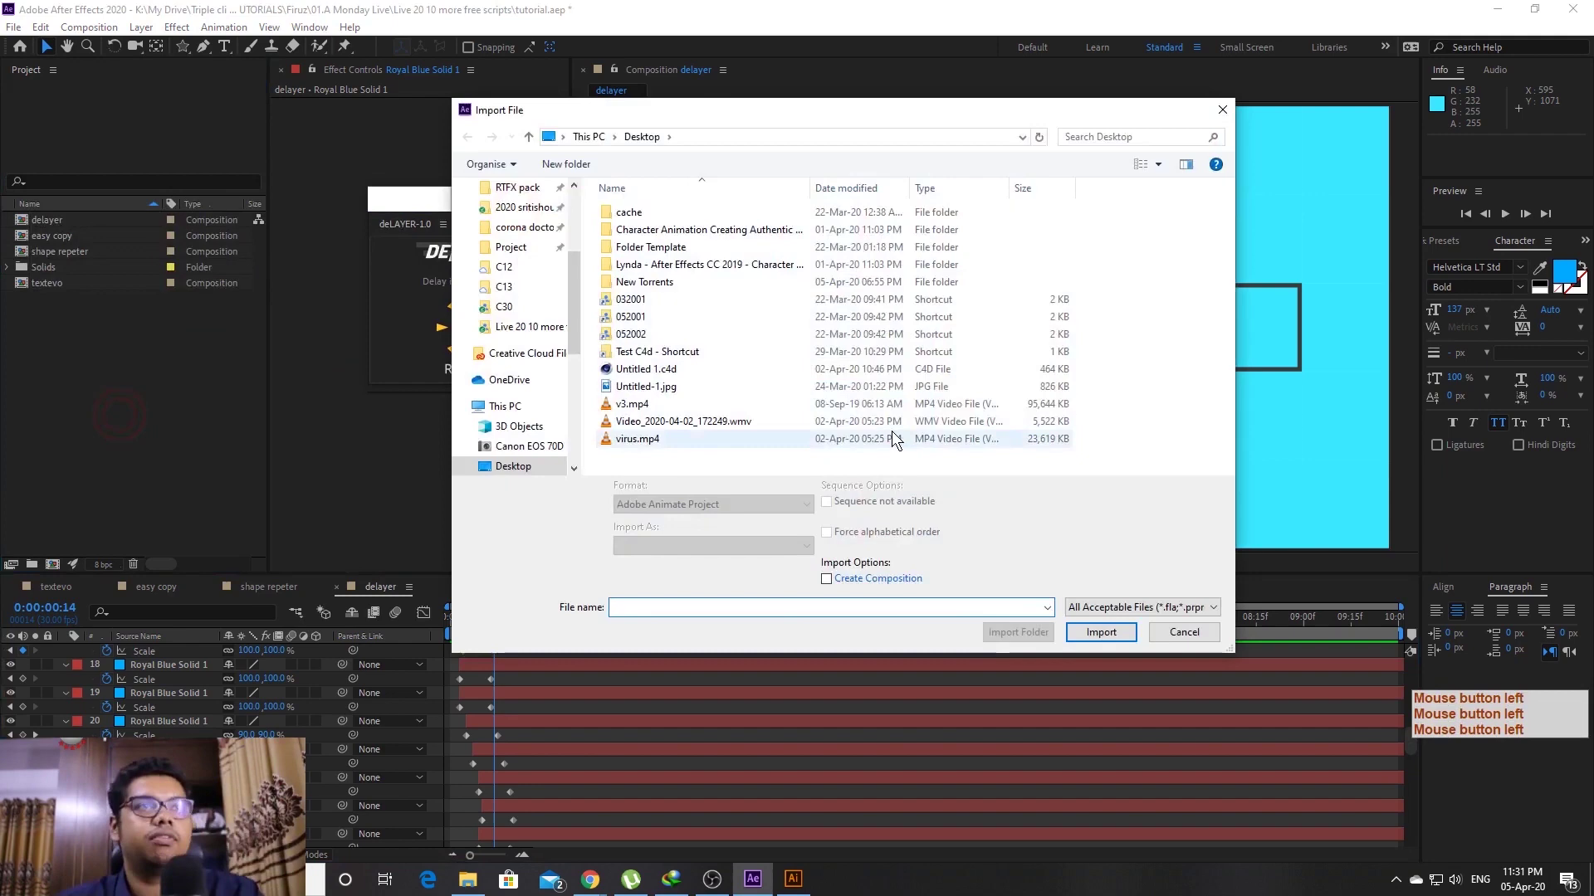
Import Untitled-1.jpg, make Comp 1 from it, and layer the delayer comp above the image
left_click(685, 404)
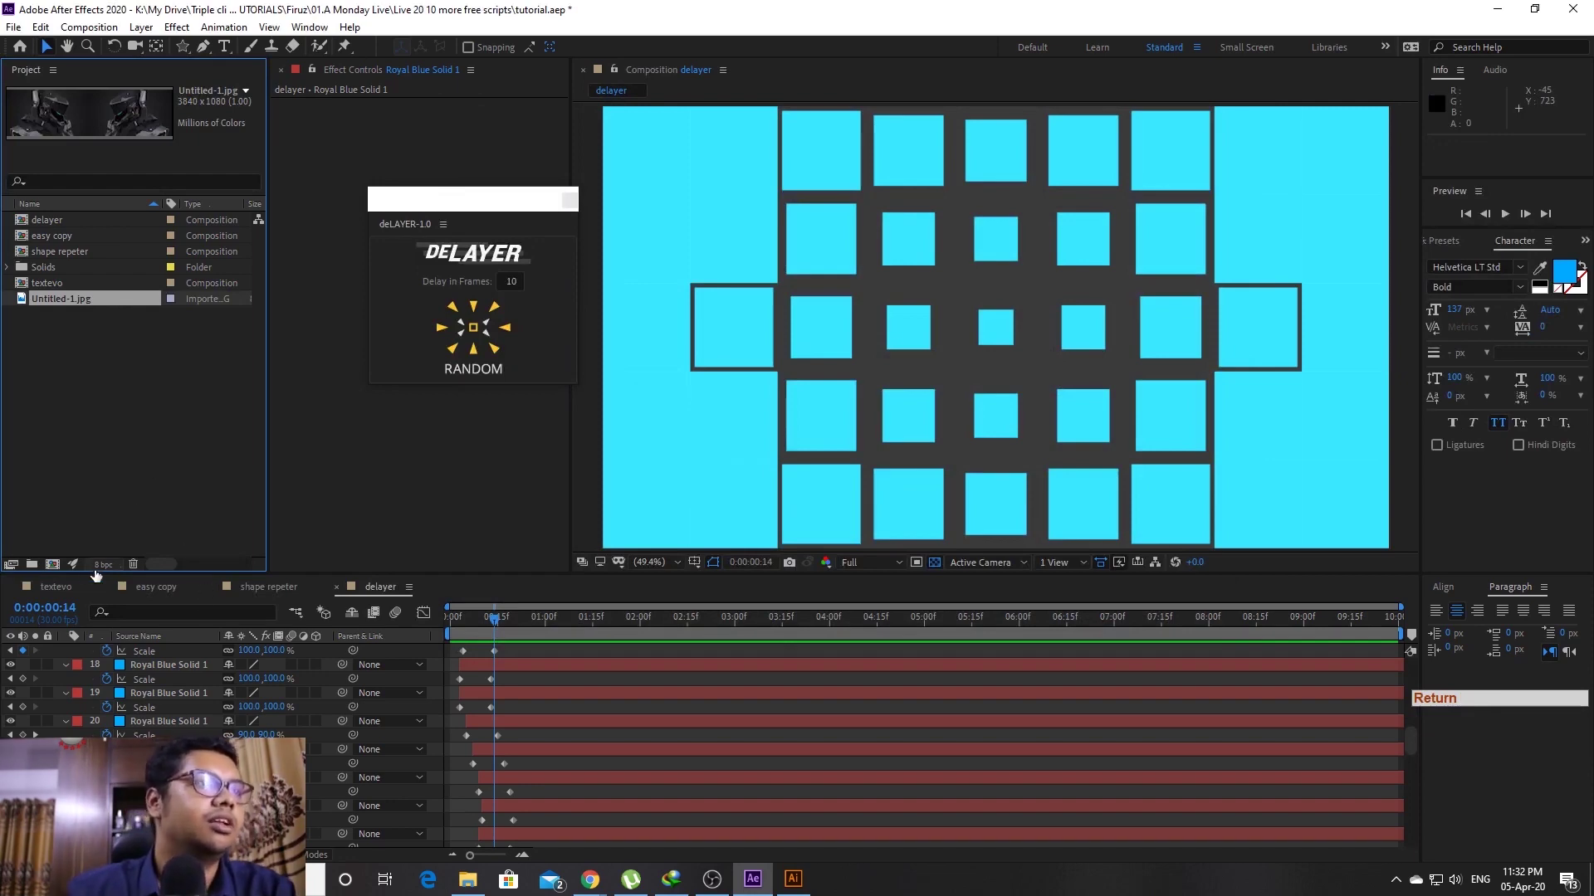
key("Return")
left_click(89, 322)
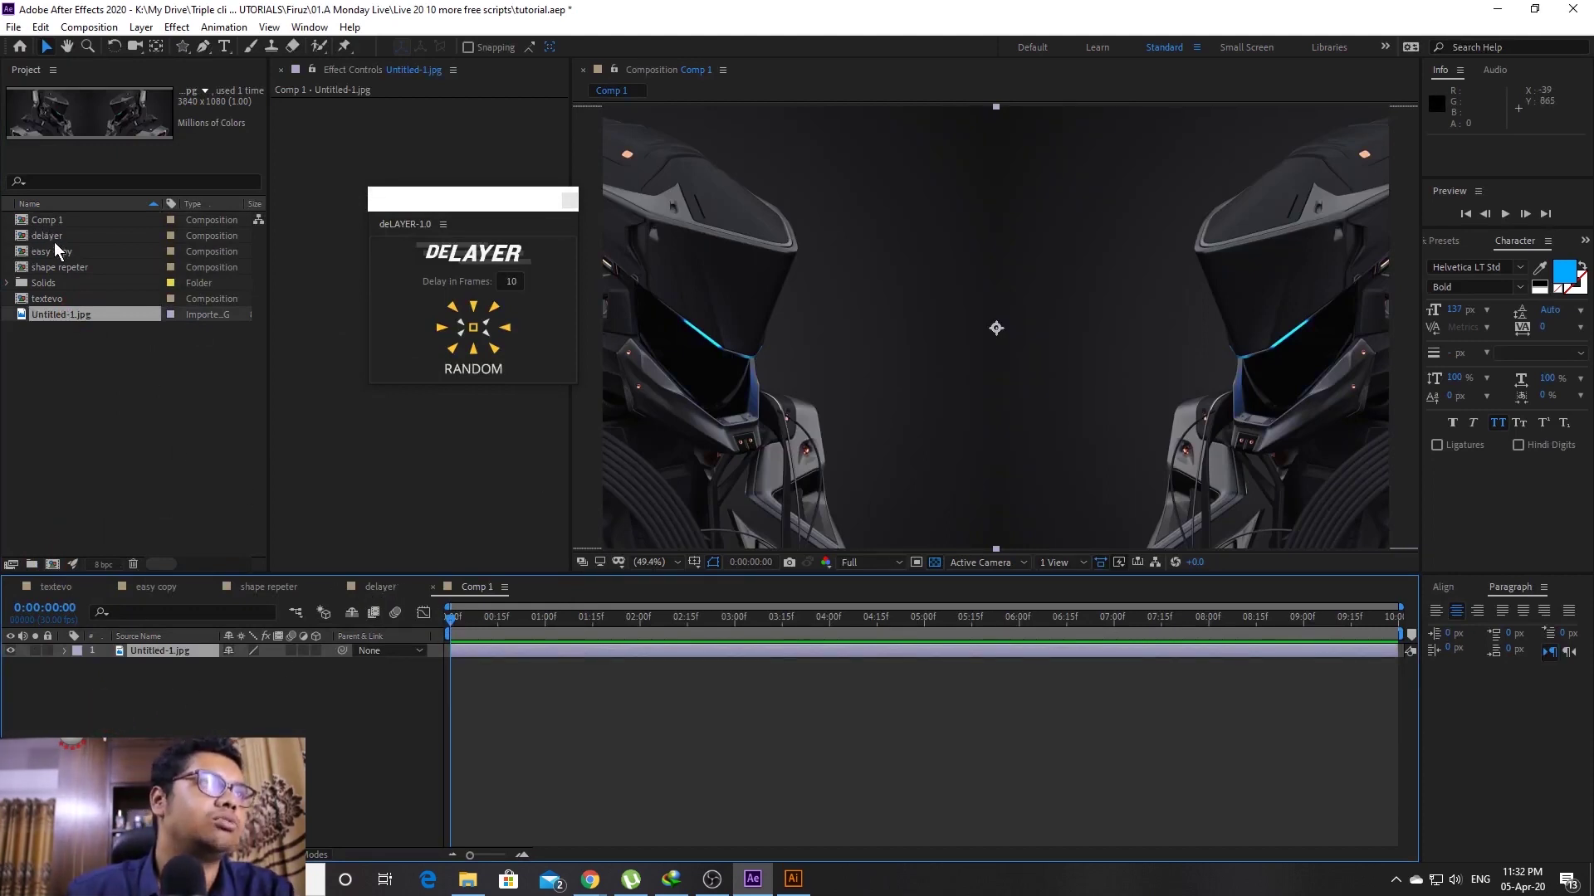
left_click(57, 247)
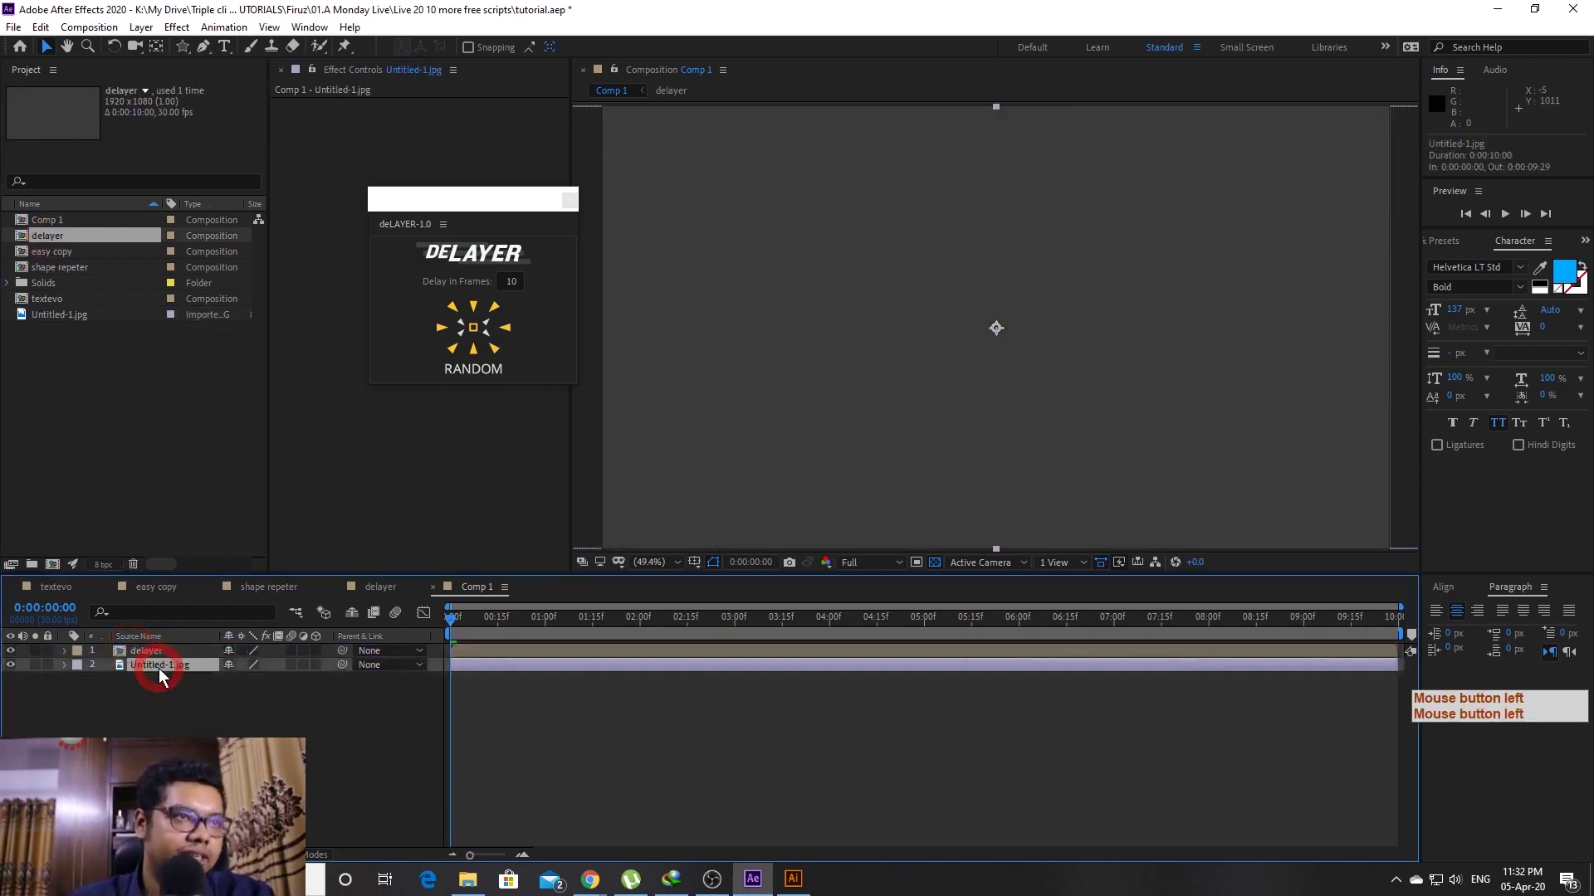
Set Untitled-1.jpg's track matte to Alpha Matte "delayer" in Comp 1
left_click(294, 694)
key("F4")
left_click(336, 675)
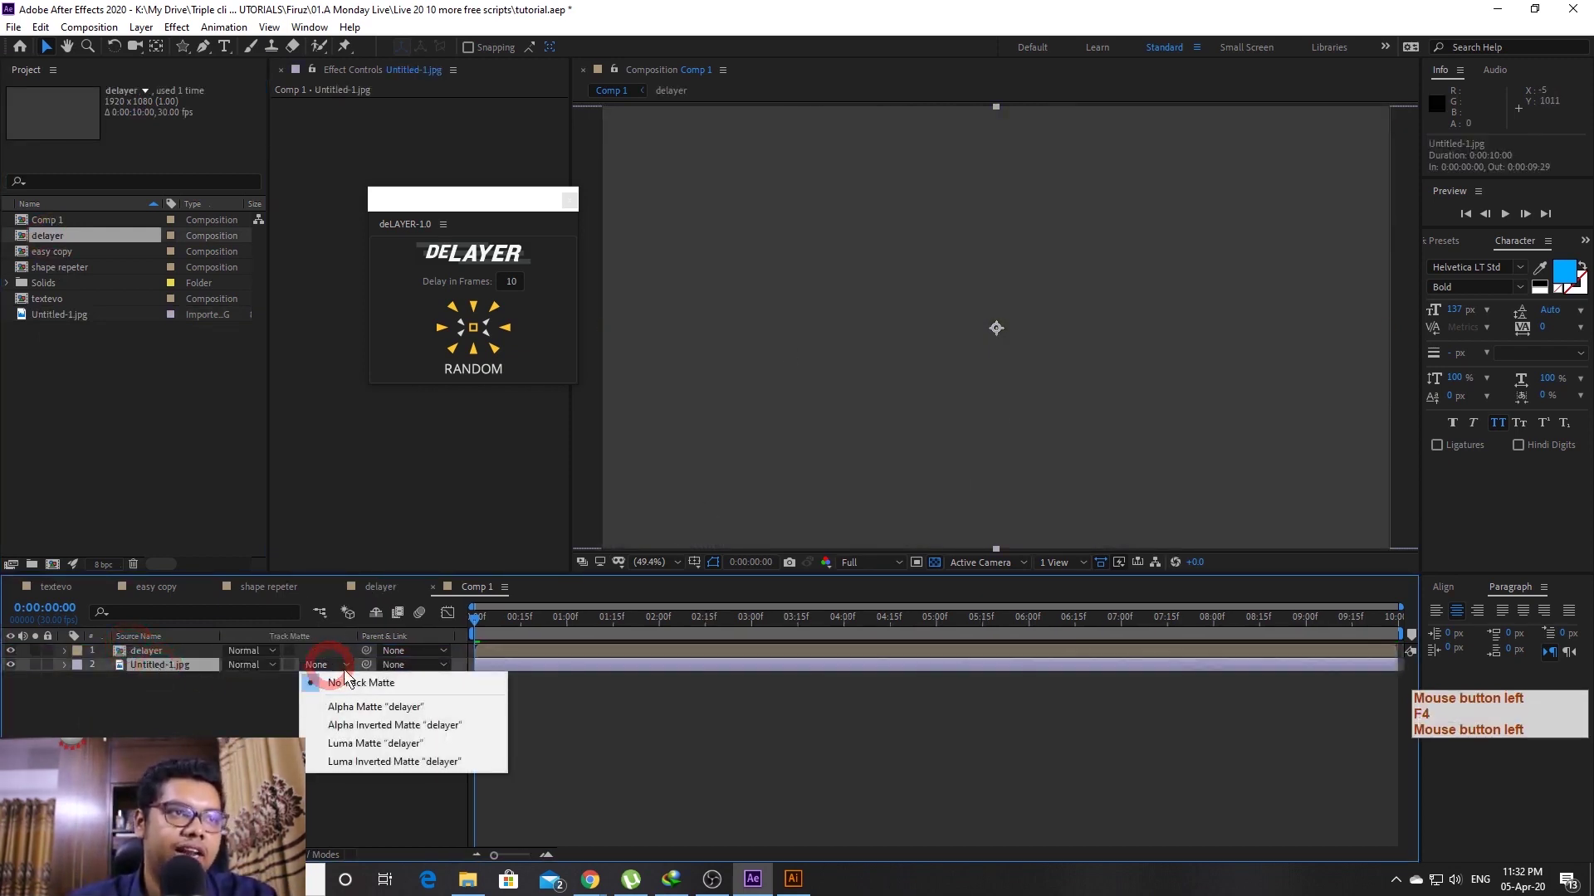
left_click(413, 711)
key("t")
left_click(400, 602)
left_click(508, 626)
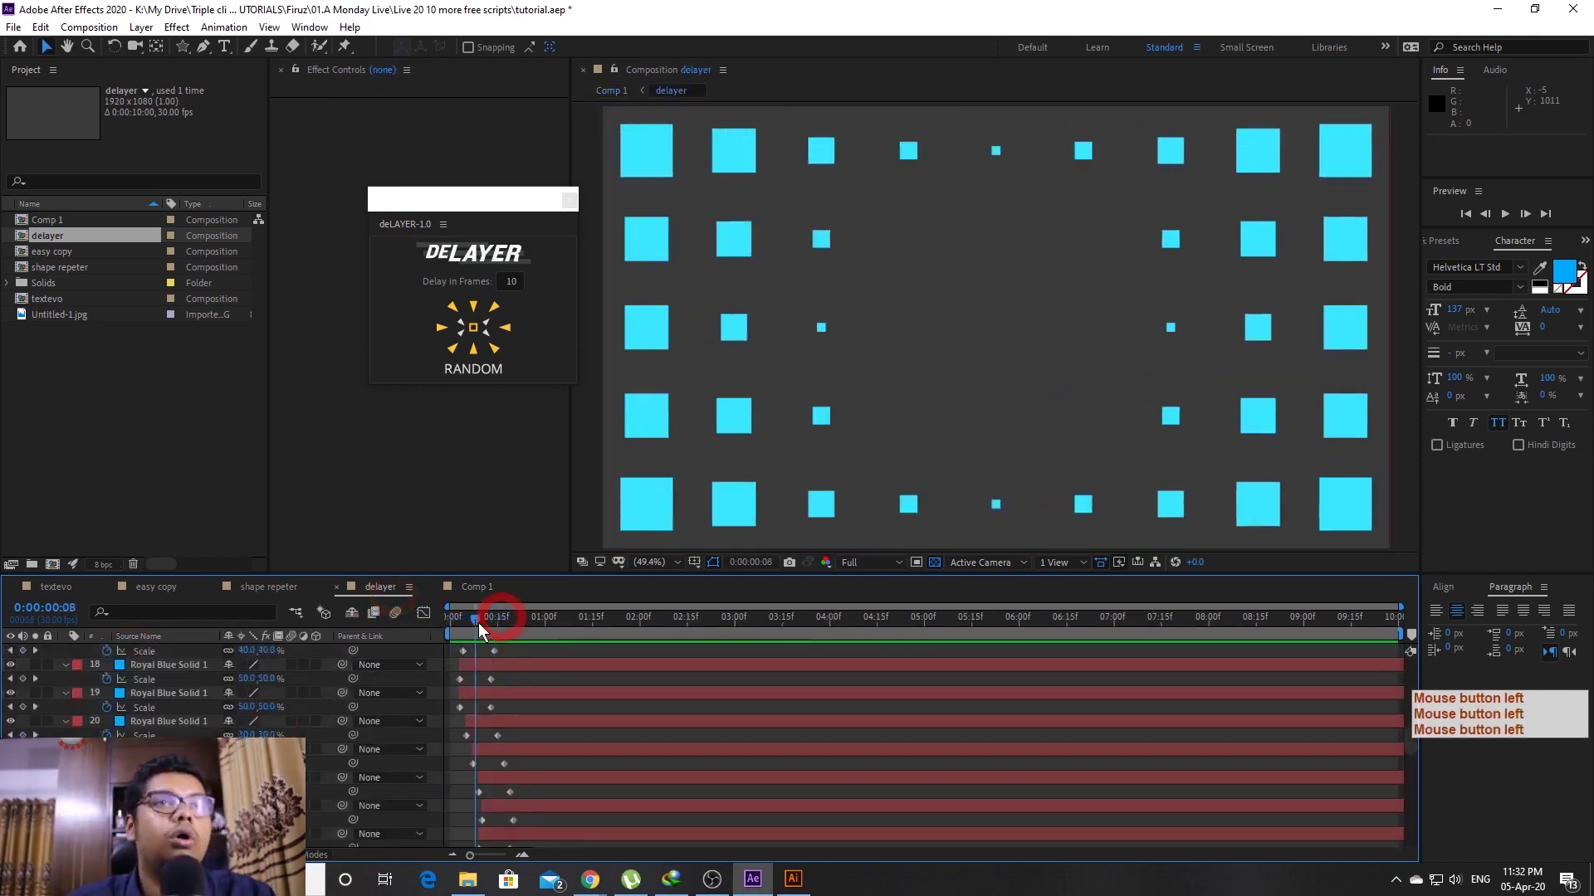
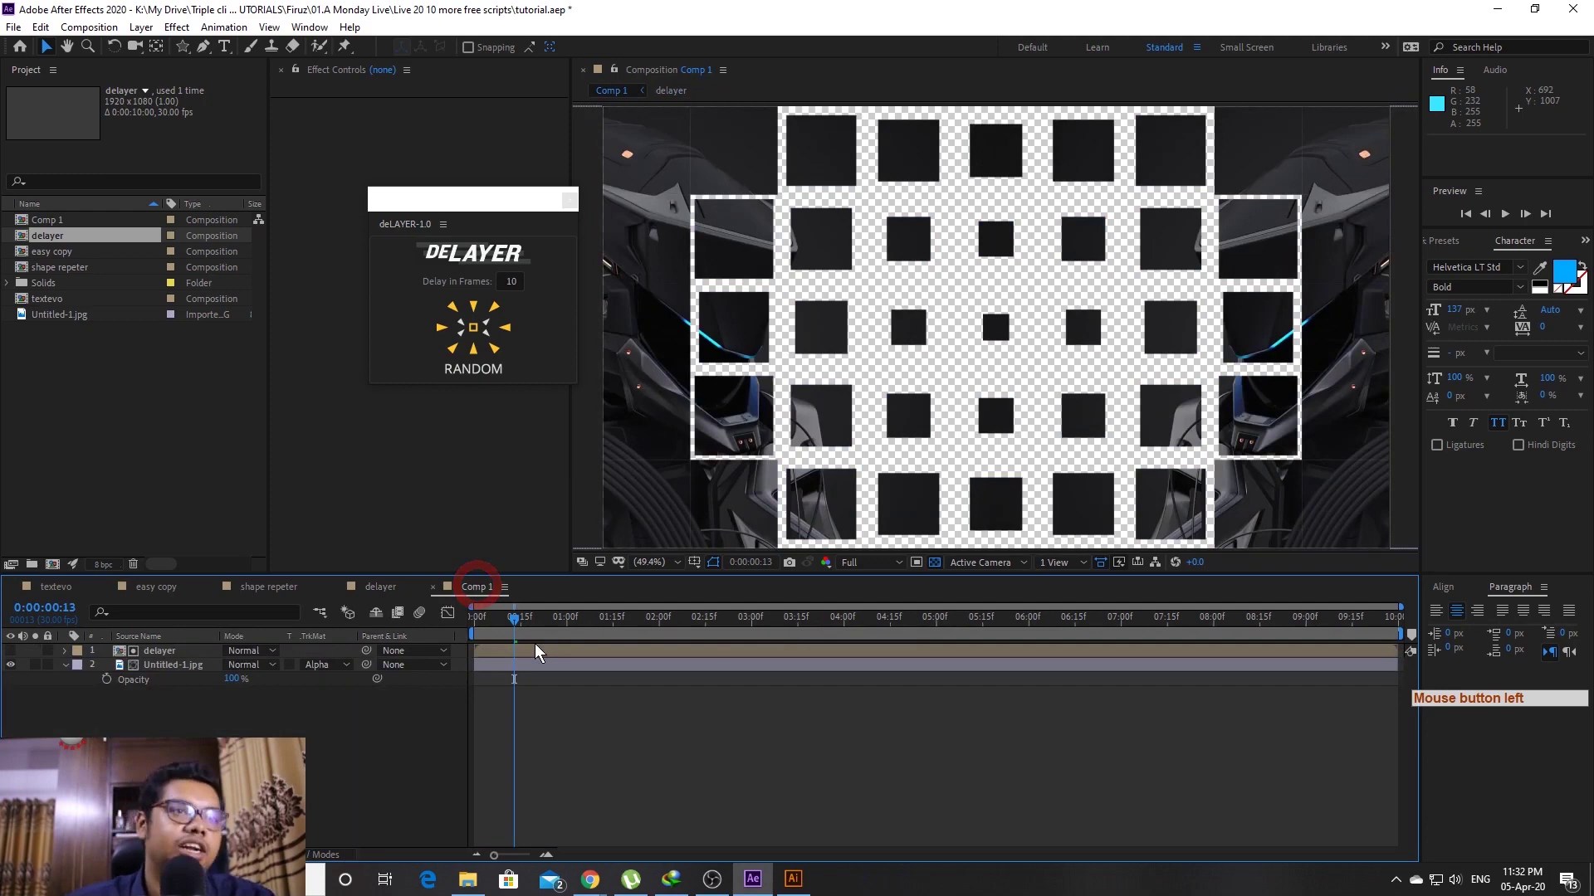
Preview Comp 1 so the growing squares reveal the robot image, then stop
left_click(497, 637)
key("space")
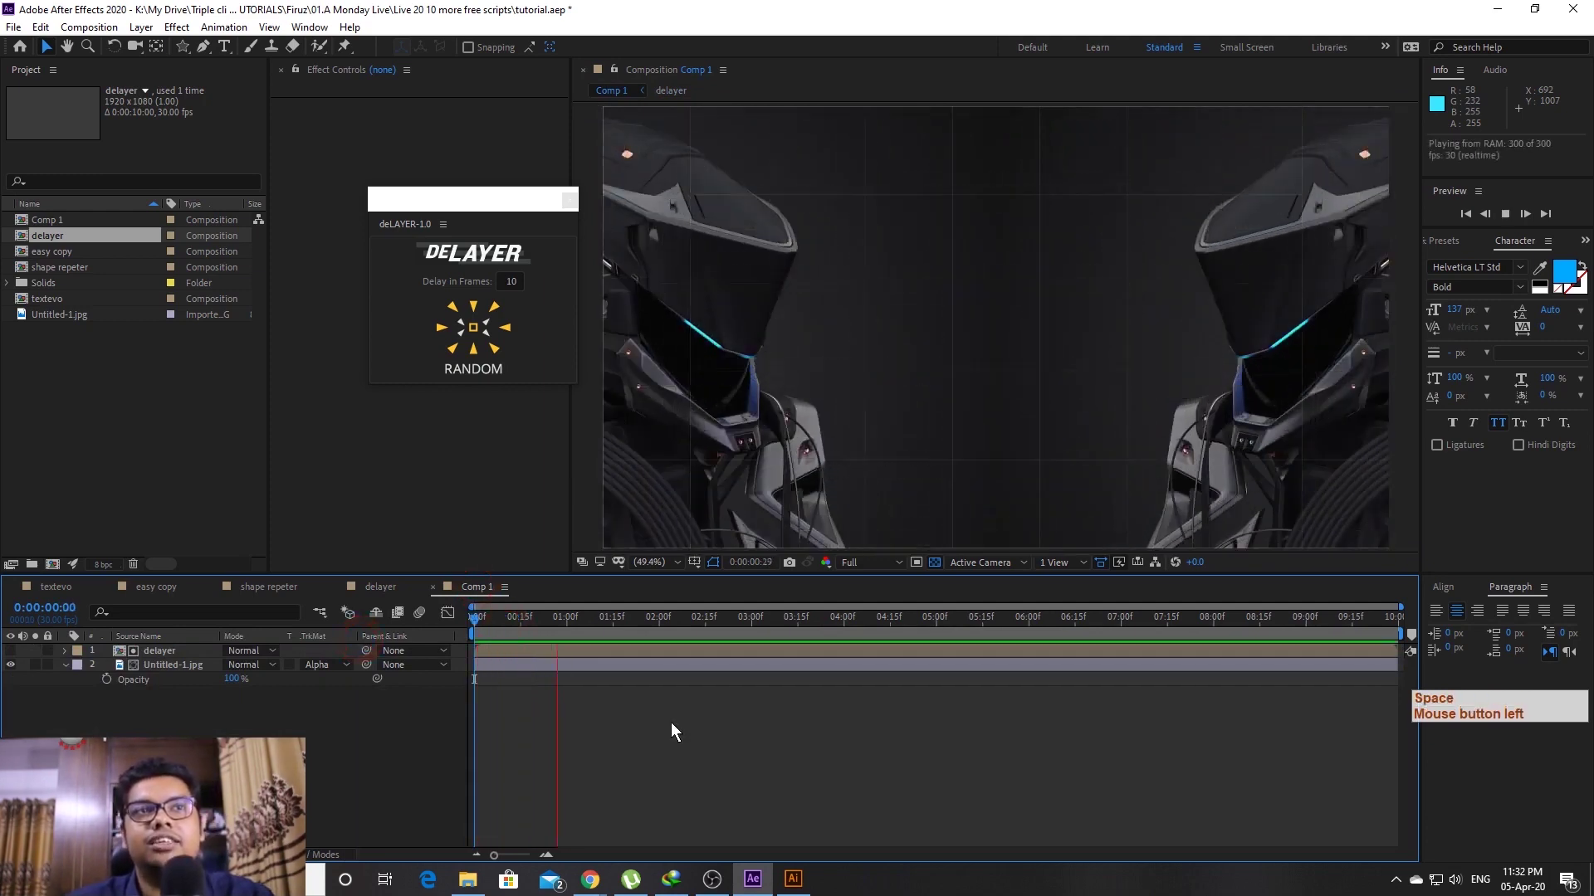
left_click(578, 625)
key("space")
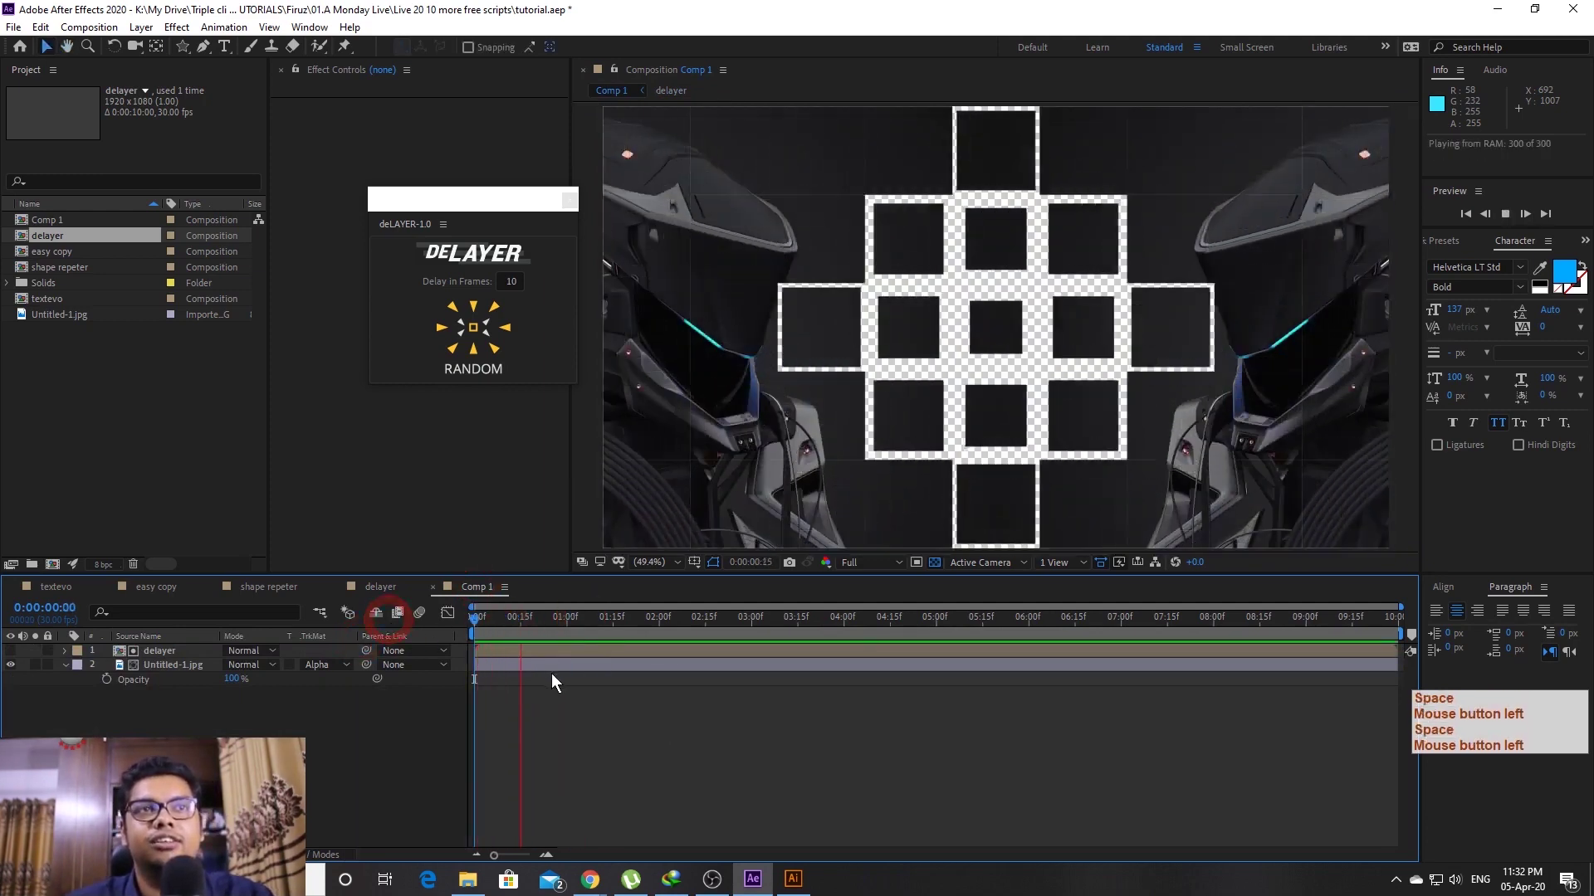
key("space")
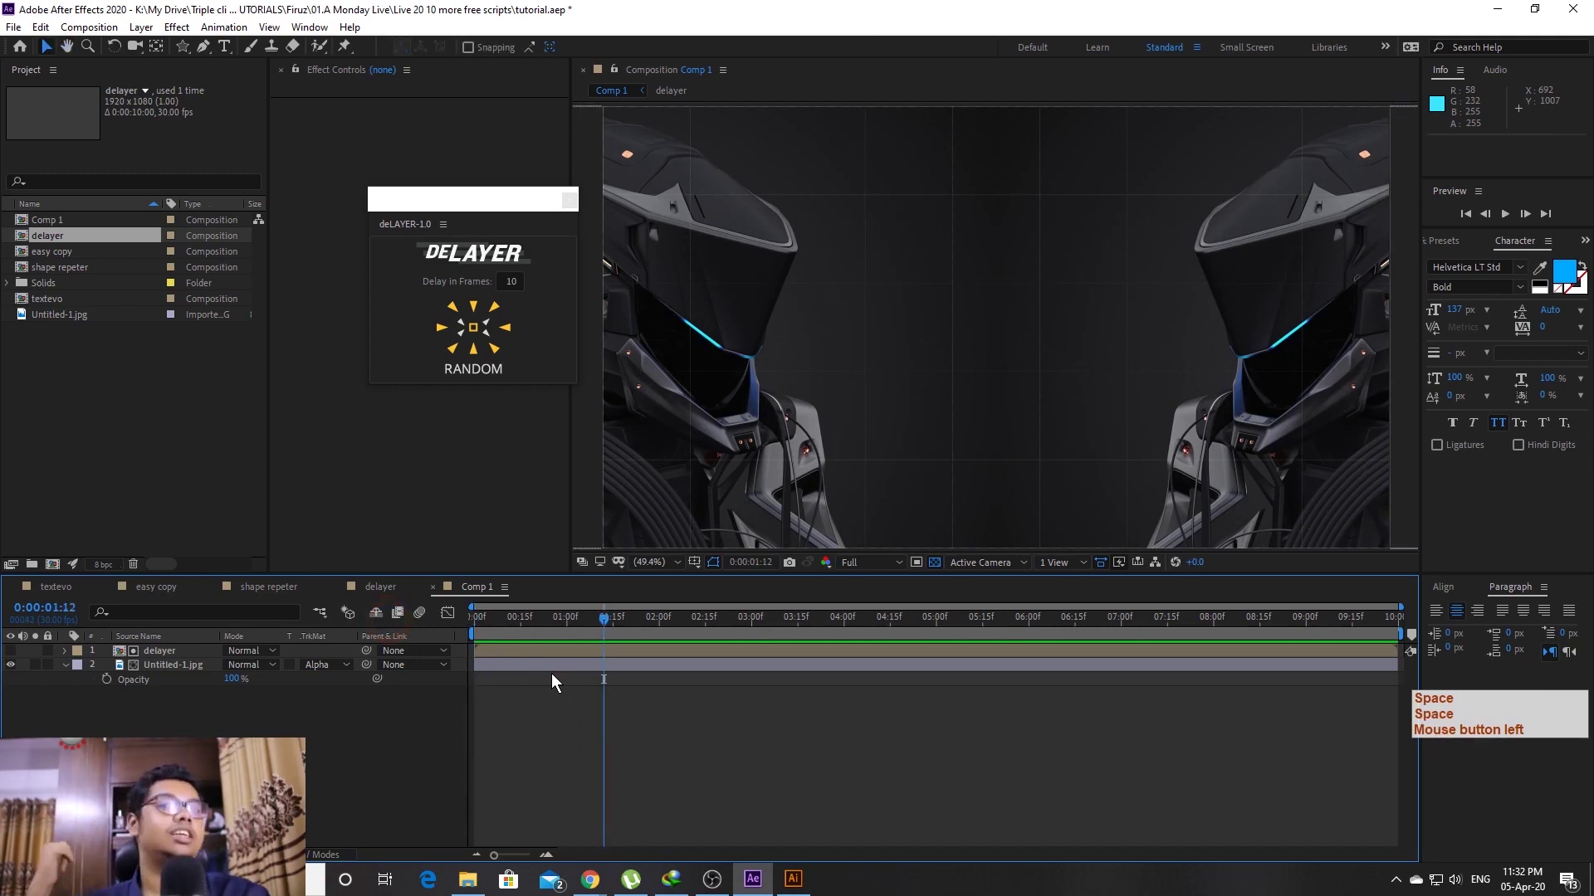
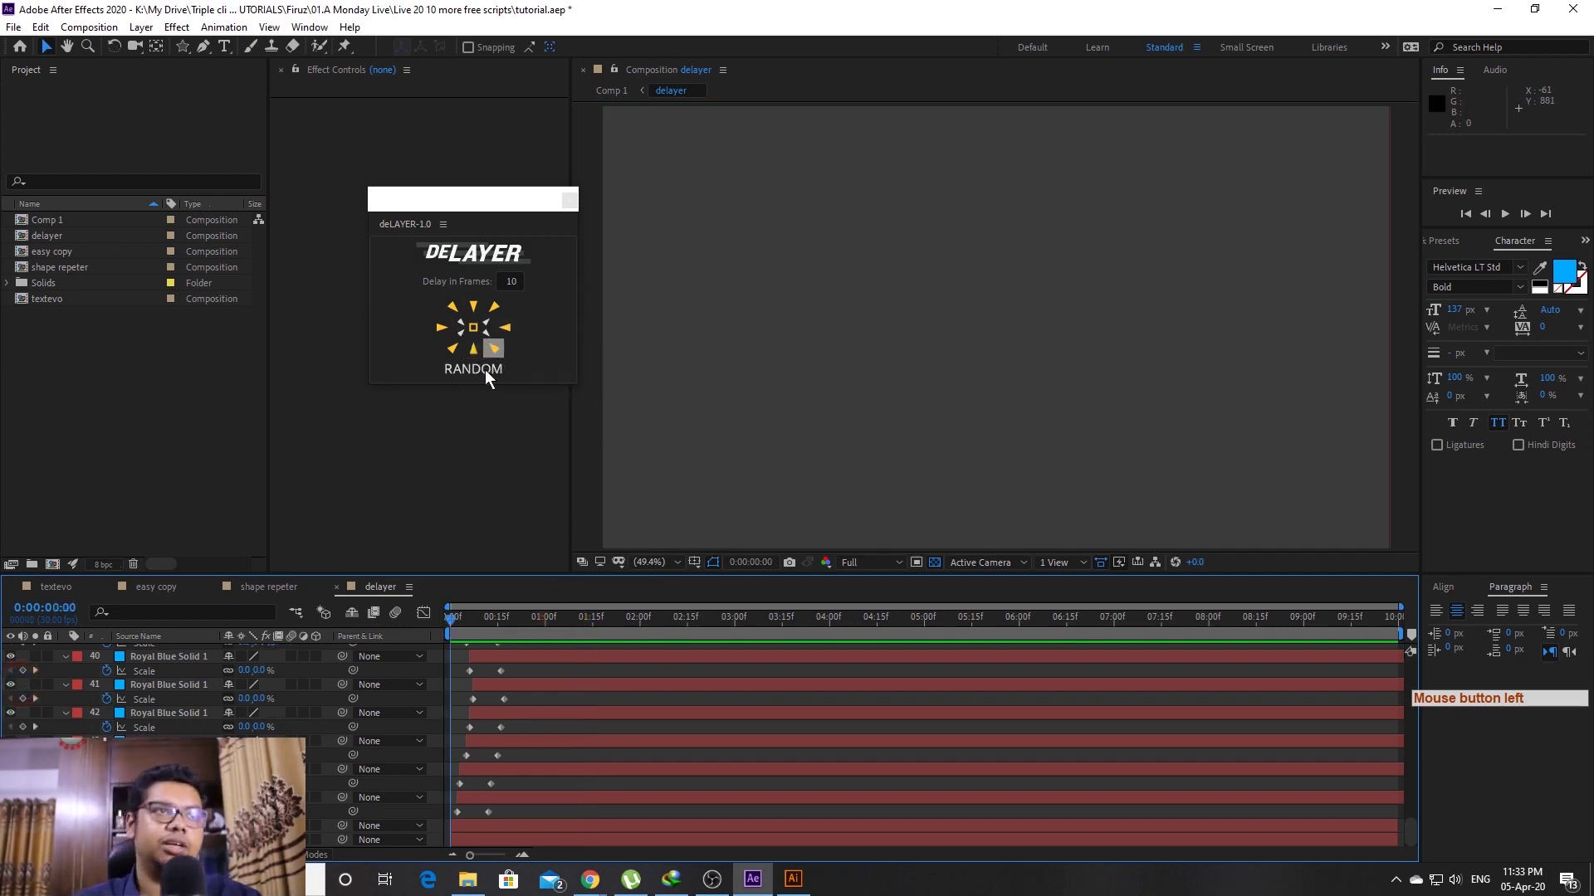
Undo back through Comp 1 and the image import, redoing one step too far
key("ctrl+z")
left_click(552, 706)
key("ctrl+z")
key("ctrl+z")
key("ctrl+z")
key("ctrl+z")
key("ctrl+z")
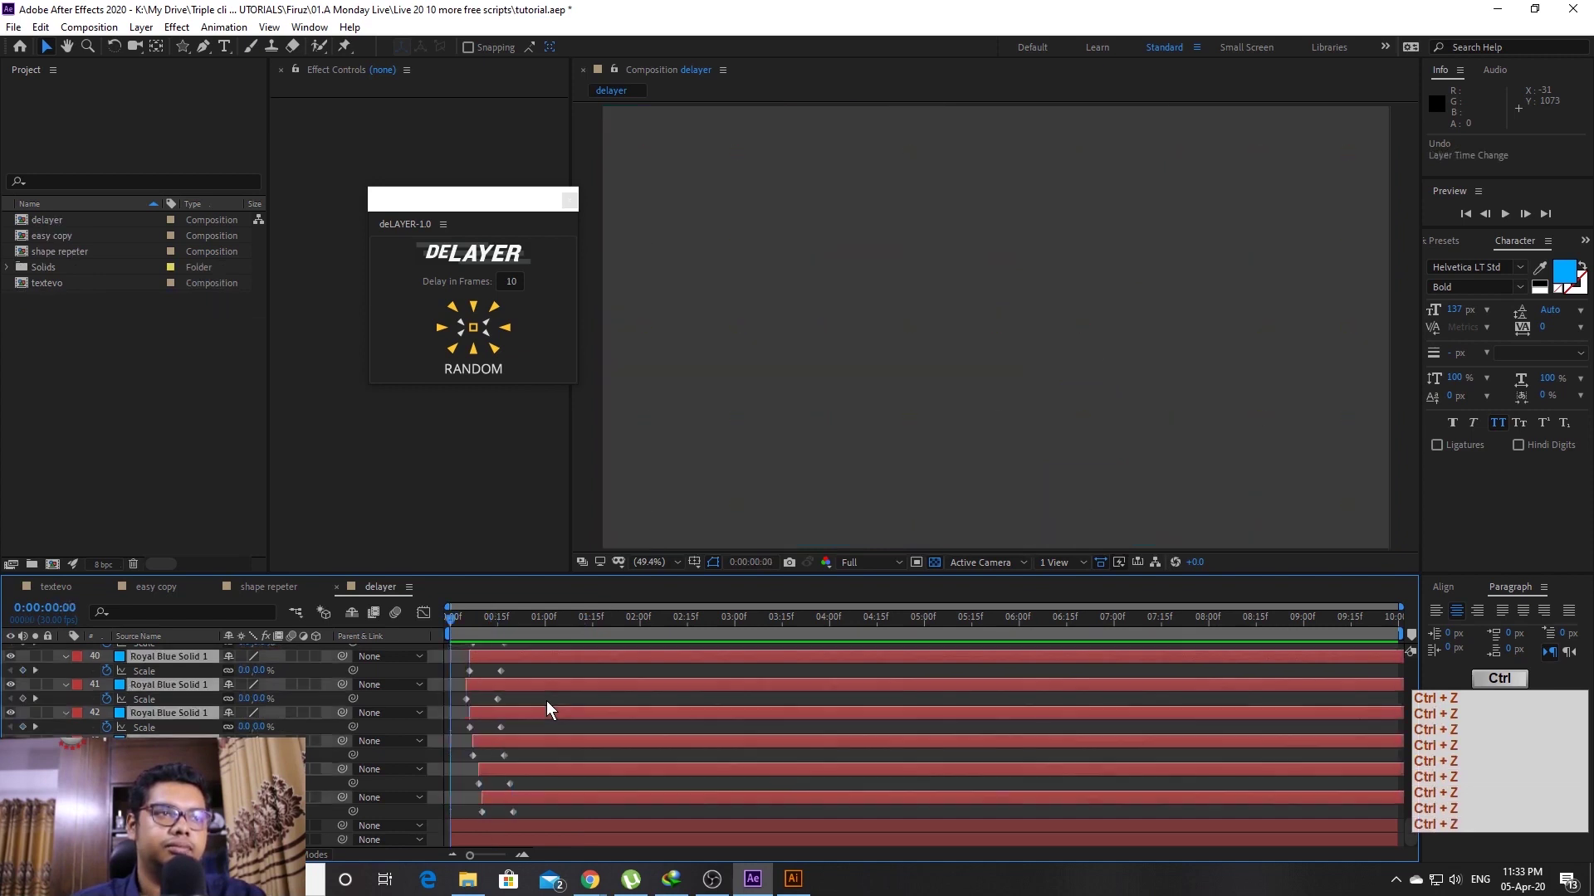
key("ctrl+shift+z")
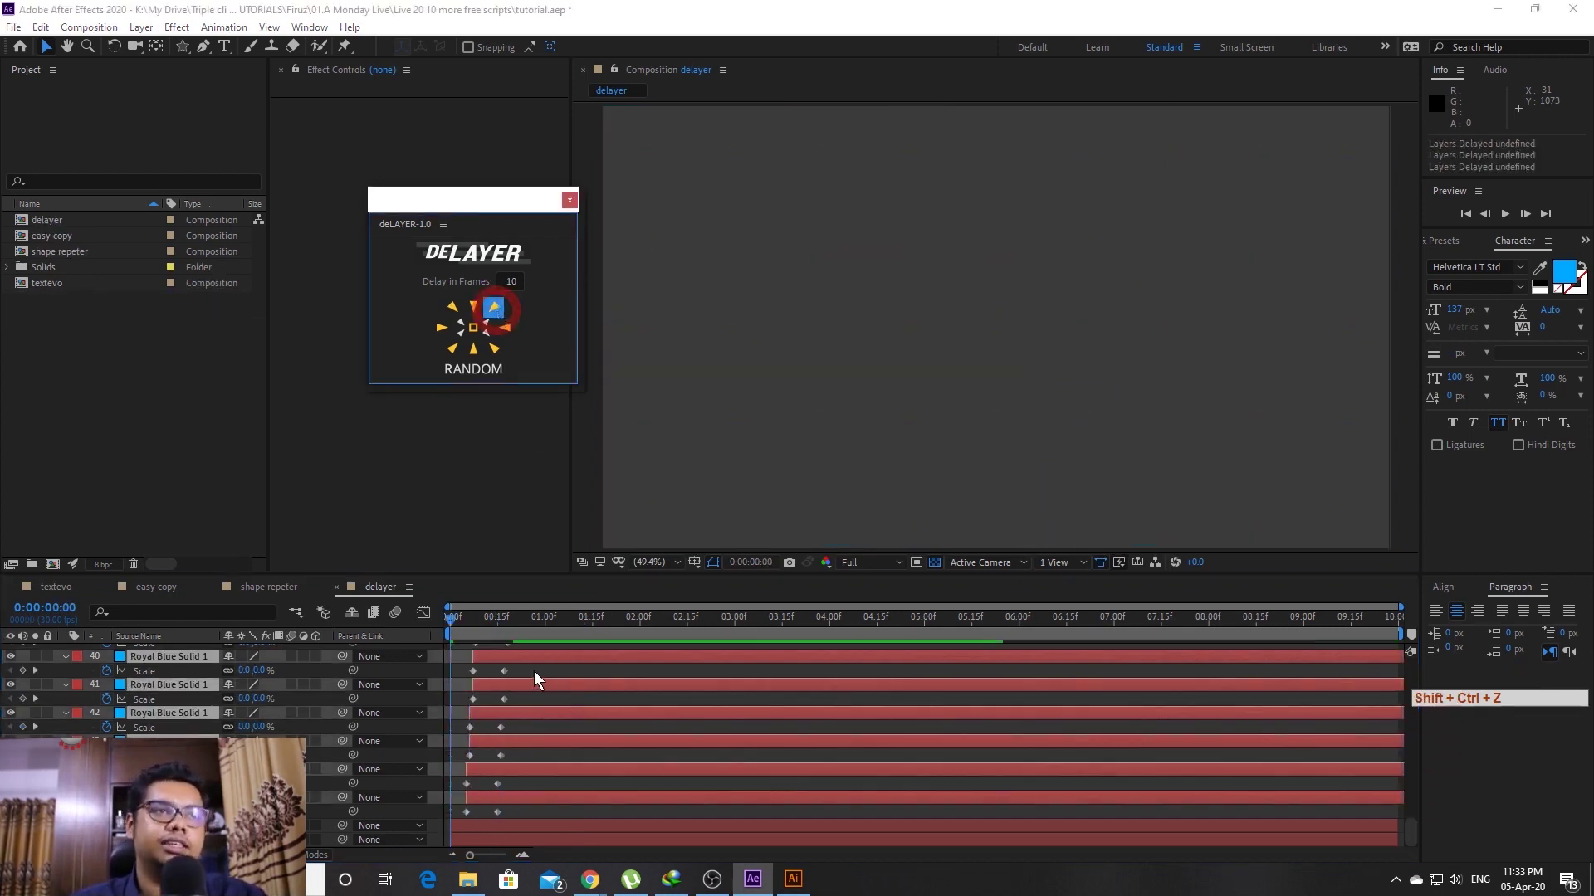
Apply a corner-to-corner diagonal stagger to the squares, preview it, then undo it
left_click(361, 640)
key("space")
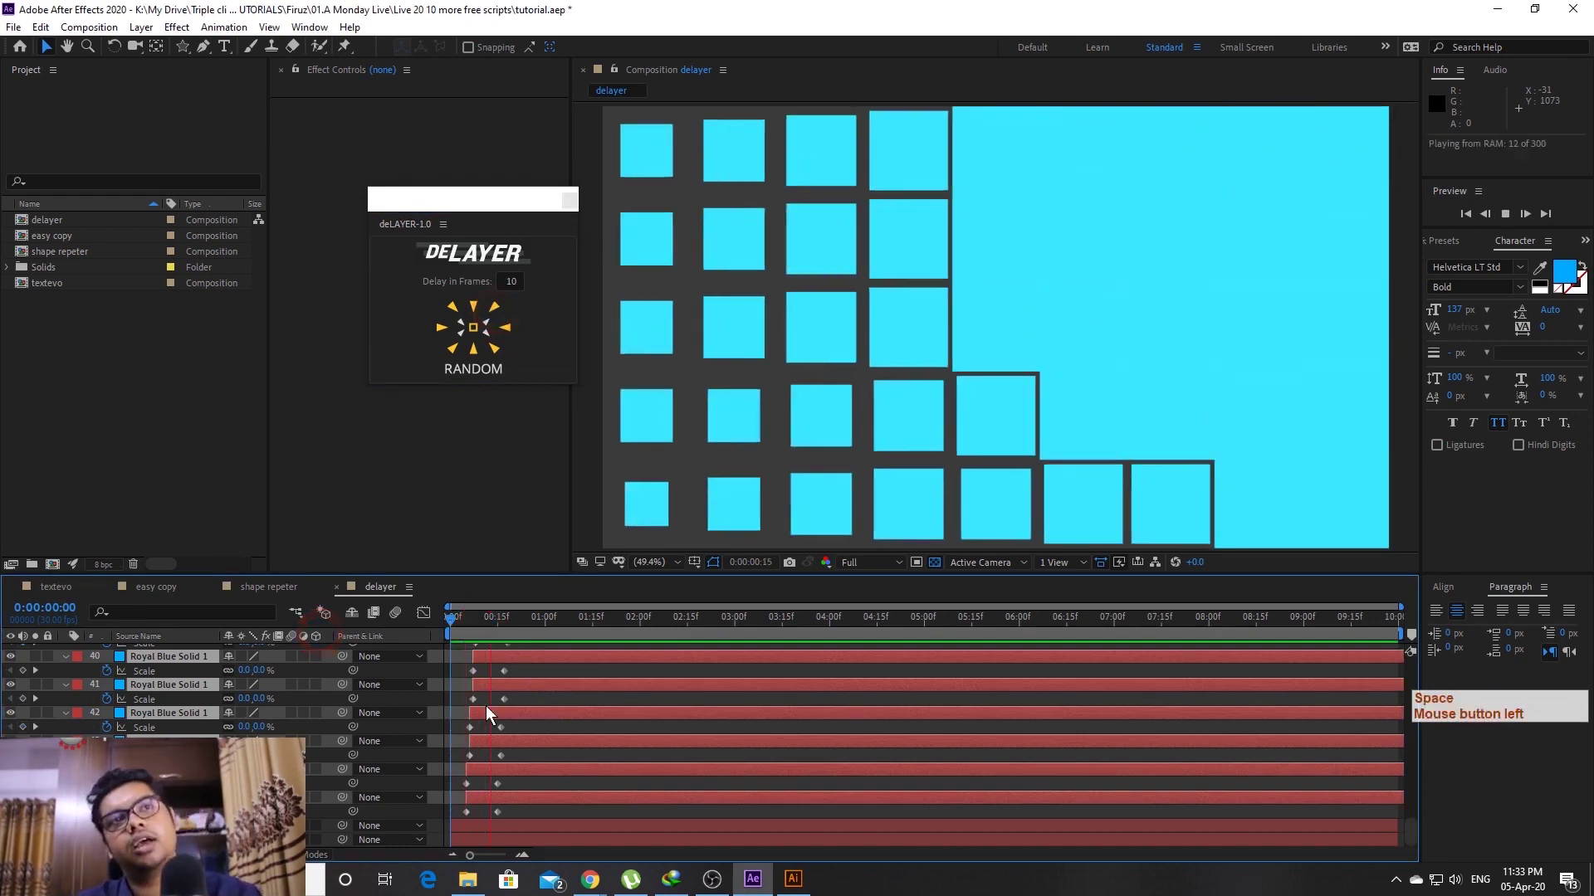
key("space")
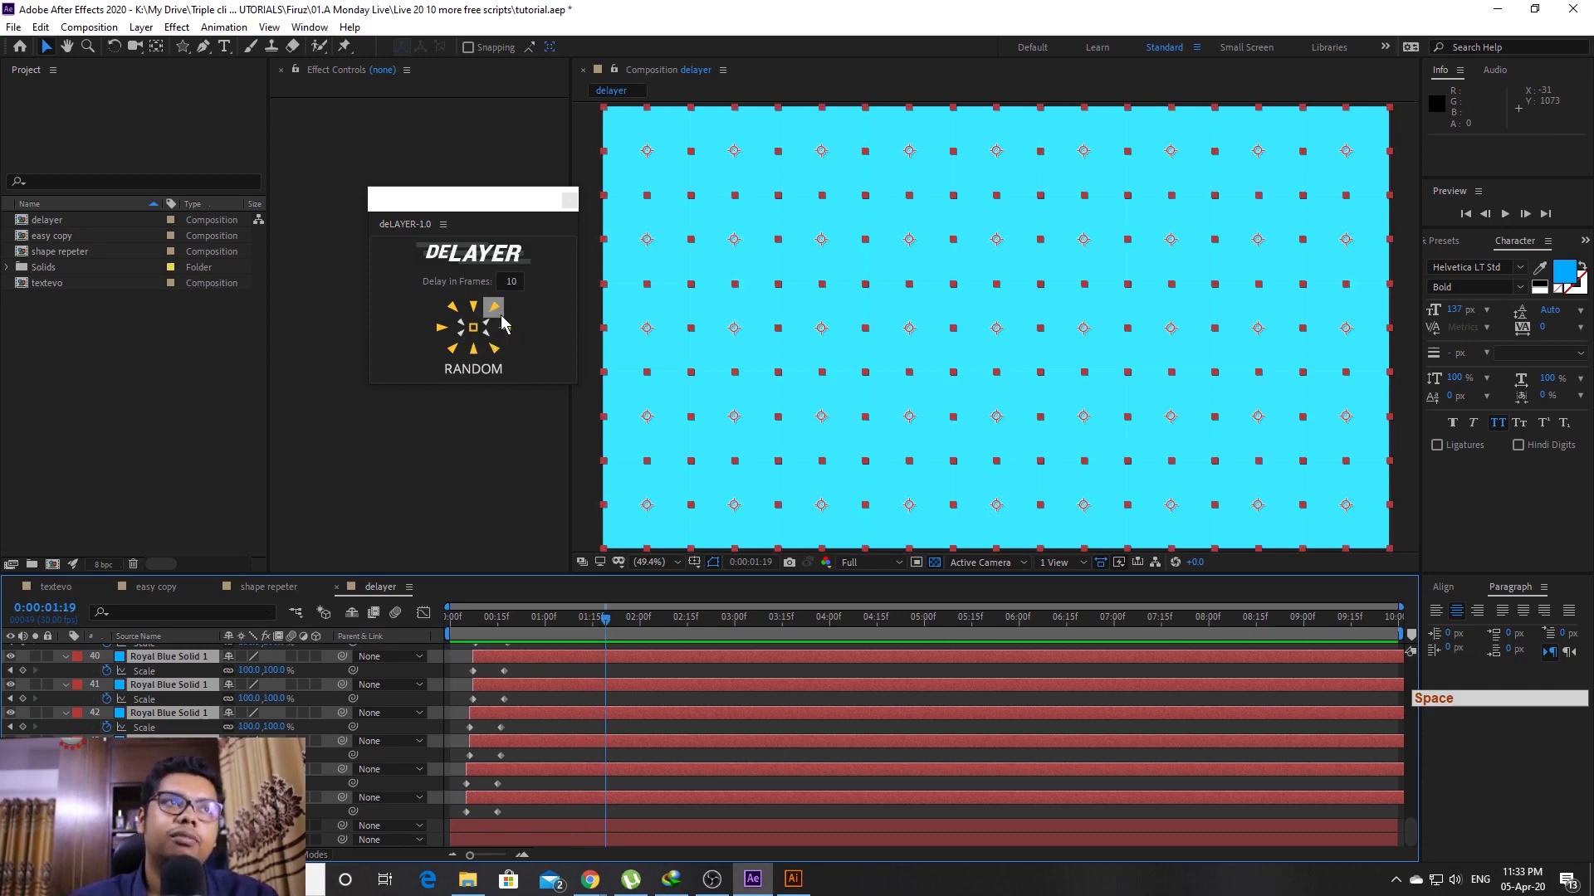
left_click(389, 643)
key("ctrl+z")
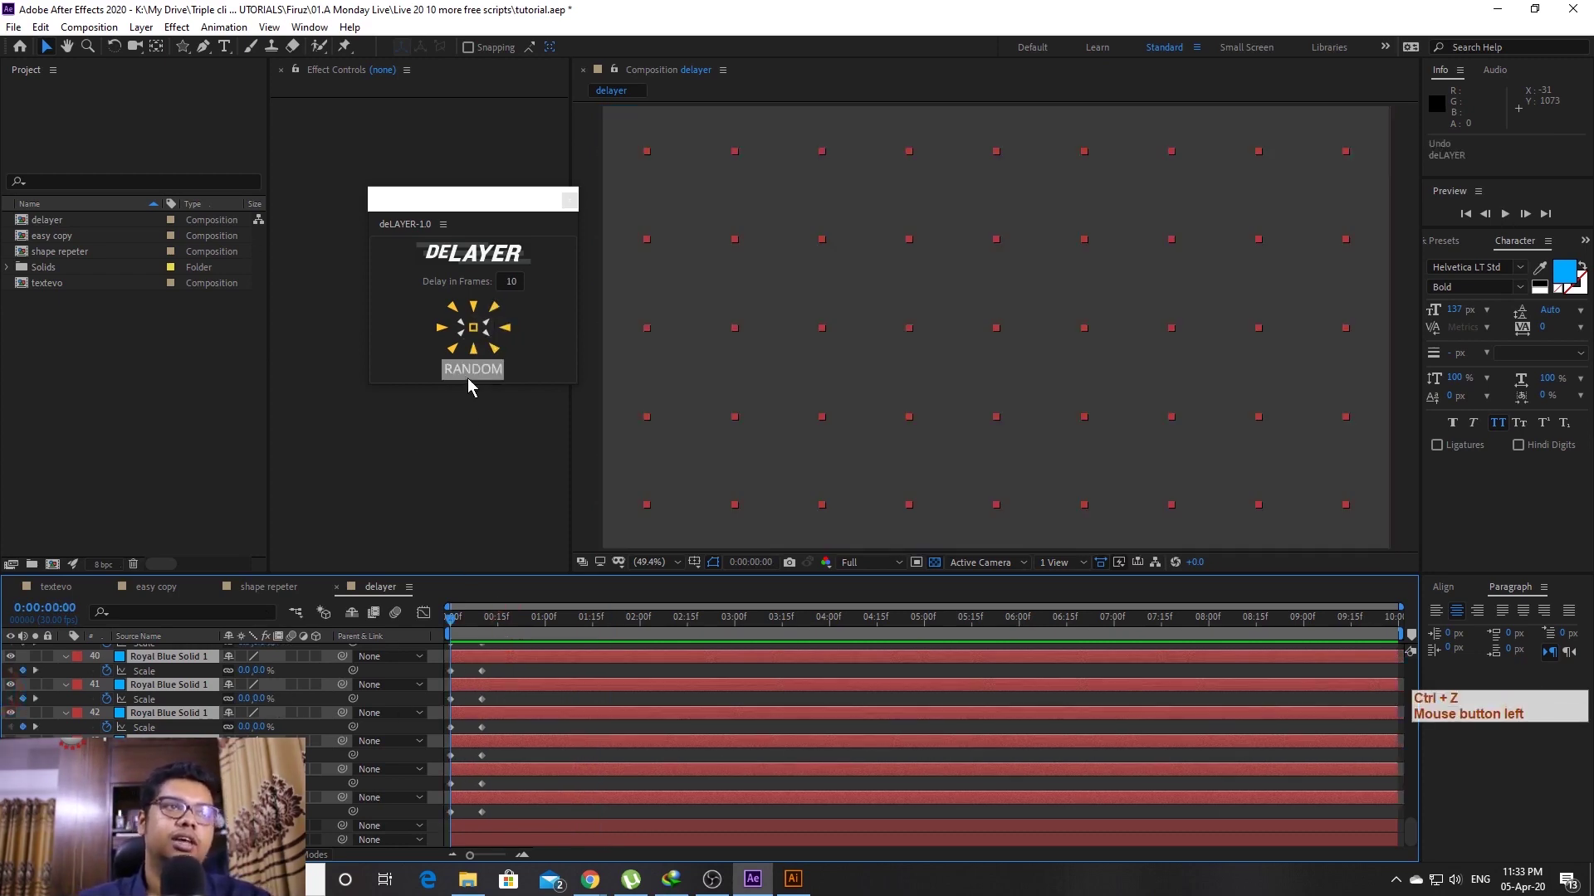
Apply a random 10-frame deLAYER stagger to the squares and preview it, returning to frame 0
left_click(471, 382)
left_click(463, 703)
key("space")
key("space")
left_click(496, 630)
key("space")
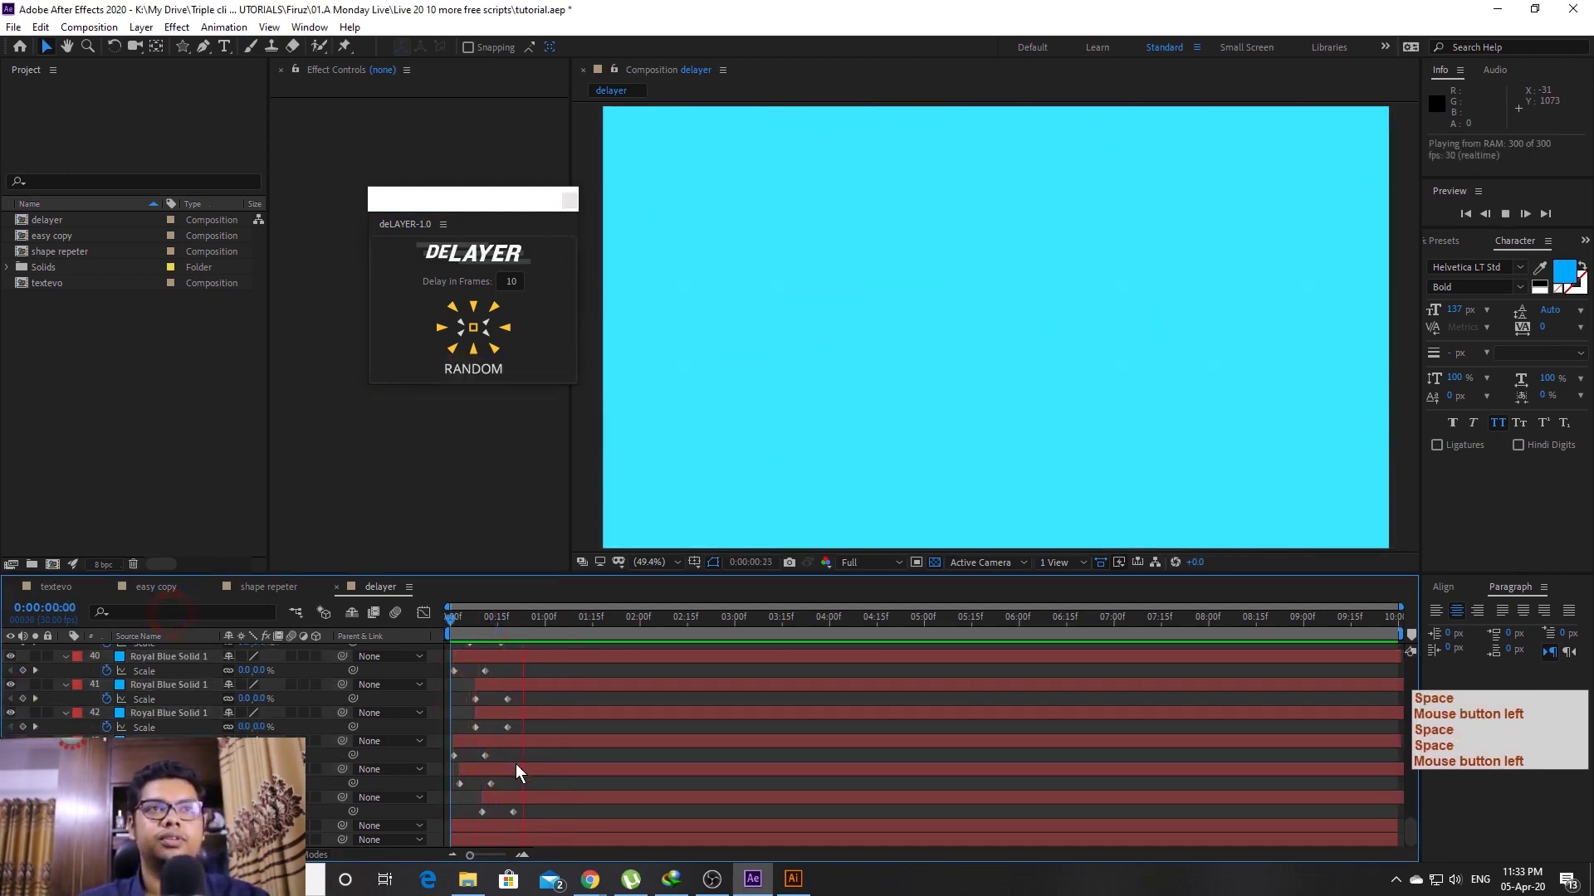
key("space")
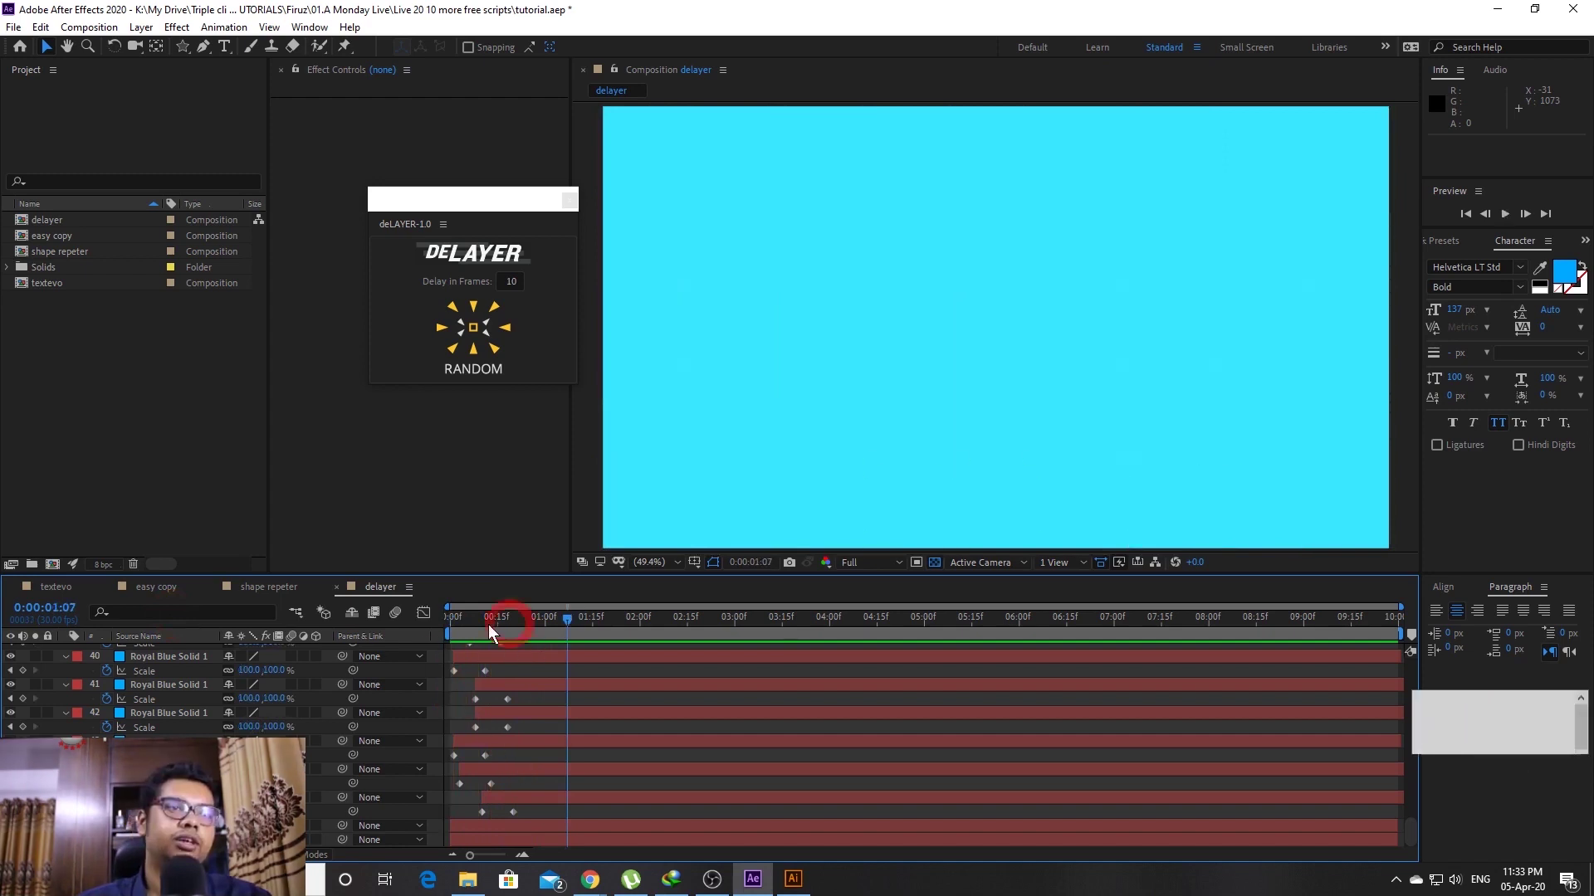
key("space")
left_click(320, 642)
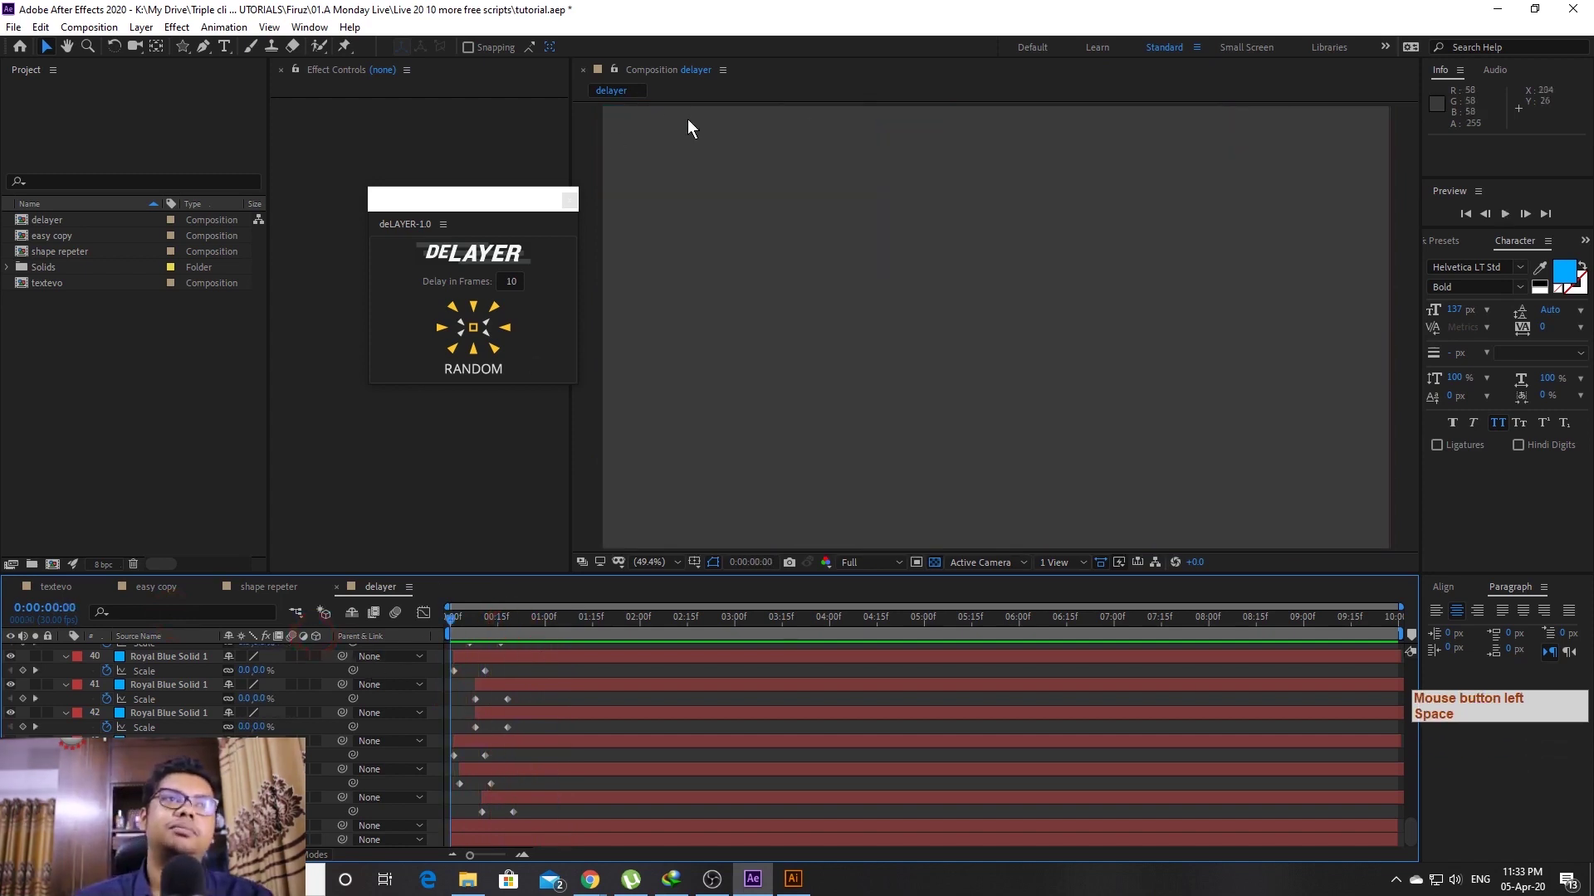